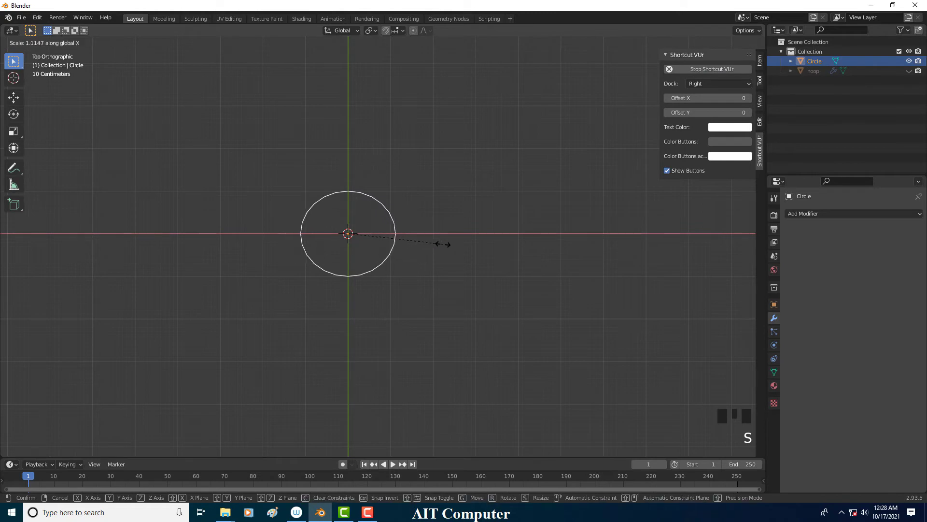
- Scale the circle, enter Edit Mode and start extruding its edge inward
{"action": "left_click_drag", "start_coordinate": [408, 245], "coordinate": [405, 246]}
{"action": "key", "text": "Tab"}
{"action": "scroll", "scroll_direction": "up", "scroll_amount": 3}
{"action": "scroll", "scroll_direction": "down", "scroll_amount": 3}
{"action": "left_click_drag", "start_coordinate": [398, 238], "coordinate": [414, 250]}
{"action": "key", "text": "e"}
- Extrude further inward and fill the centre, completing a flat disc of concentric rings
{"action": "key", "text": "e"}
{"action": "key", "text": "f"}
{"action": "left_click_drag", "start_coordinate": [387, 234], "coordinate": [385, 255]}
{"action": "double_click", "coordinate": [386, 255]}
{"action": "left_click", "coordinate": [385, 254]}
{"action": "left_click", "coordinate": [385, 255]}
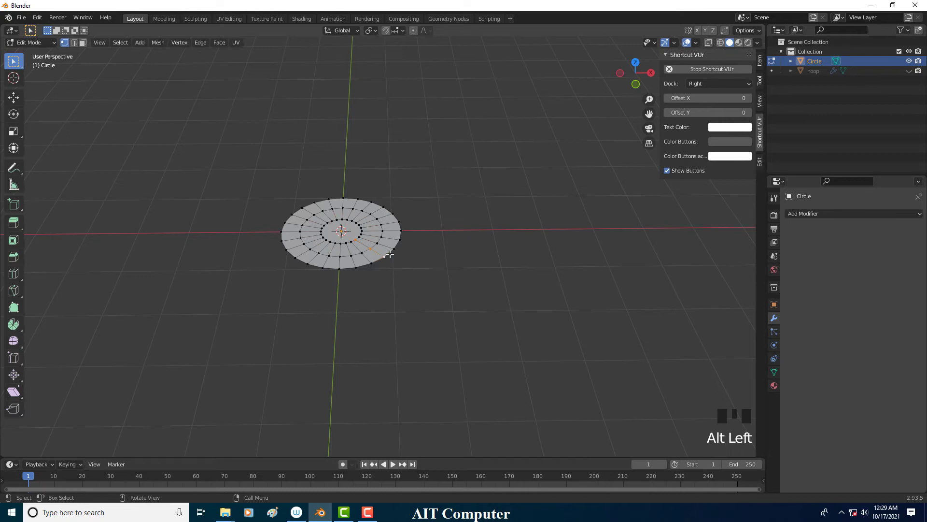
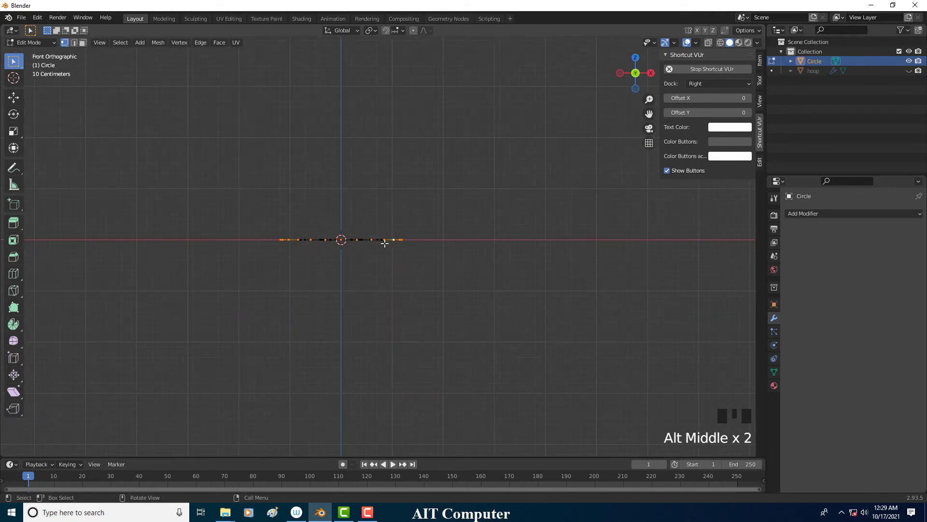
- Extrude the disc's outer edge straight up twice and widen the top ring outward
{"action": "key", "text": "g"}
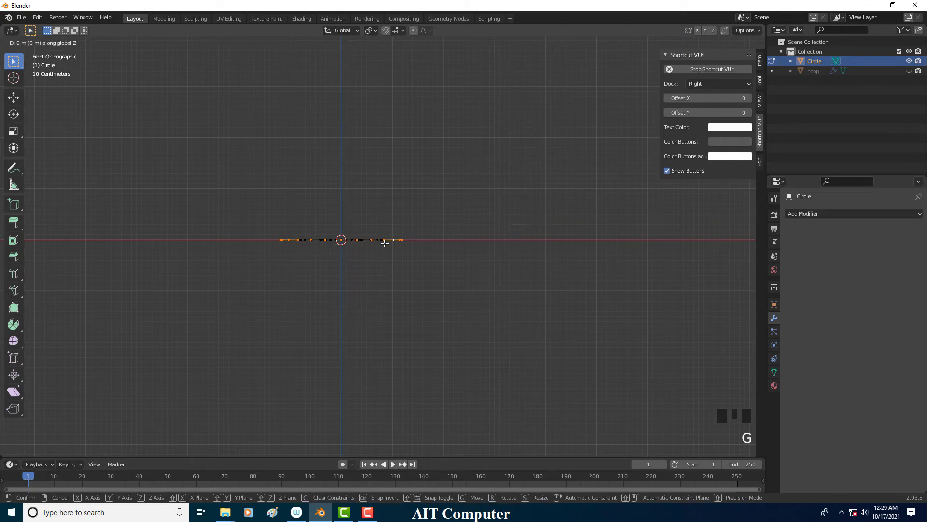
{"action": "key", "text": "ctrl+z"}
{"action": "key", "text": "e"}
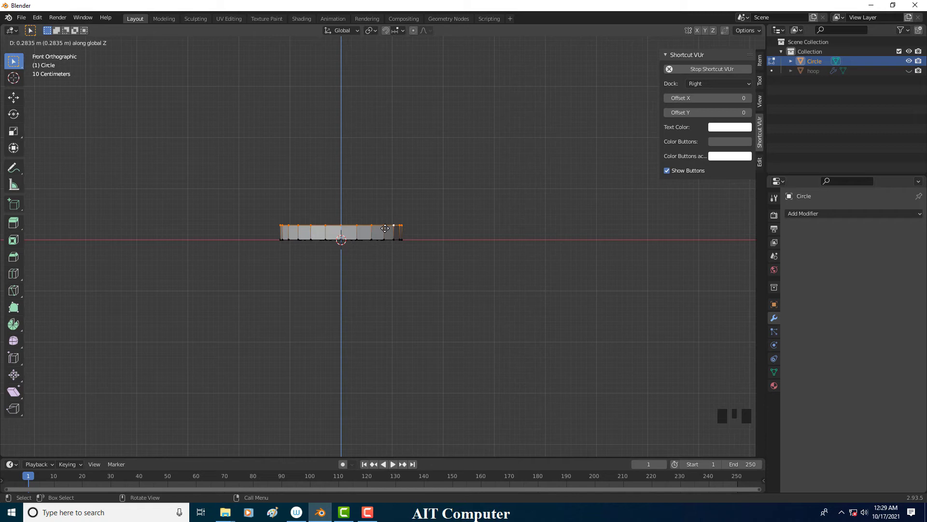
{"action": "key", "text": "e"}
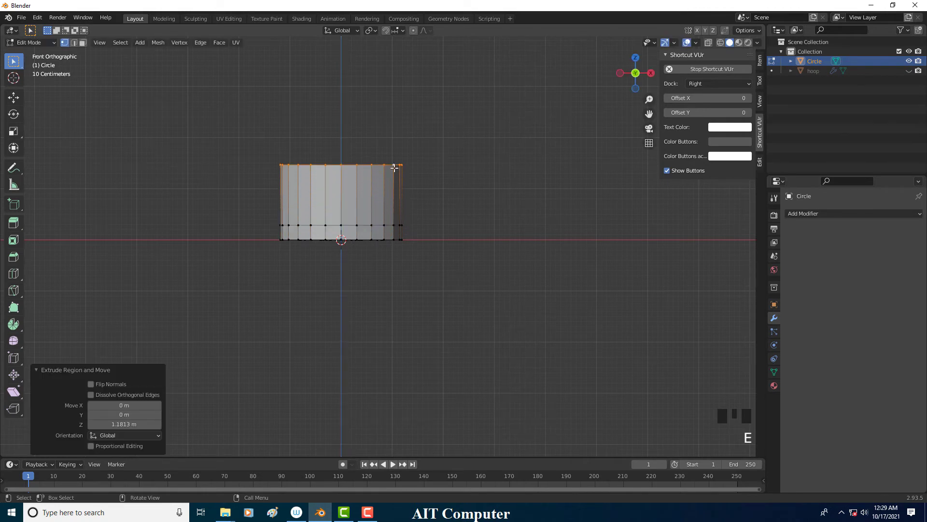
{"action": "key", "text": "s"}
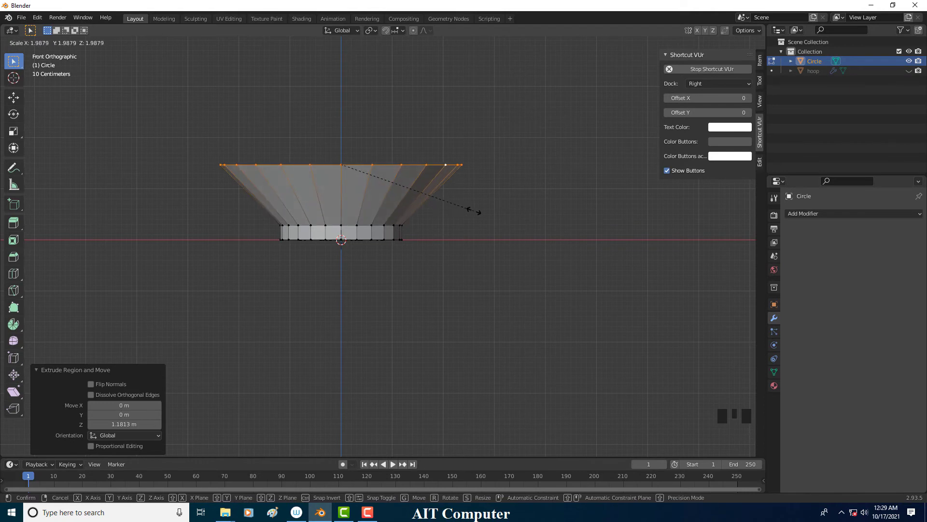
{"action": "scroll", "scroll_direction": "up", "scroll_amount": 3}
{"action": "scroll", "scroll_direction": "down", "scroll_amount": 3}
- Extrude and flare the ring outward in two more stages, then extrude up into a straight rim
{"action": "key", "text": "e"}
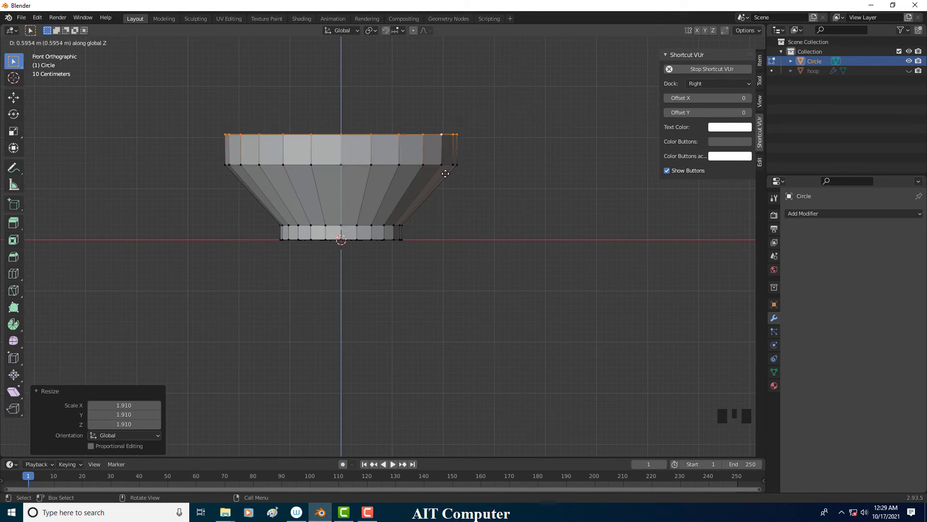
{"action": "key", "text": "s"}
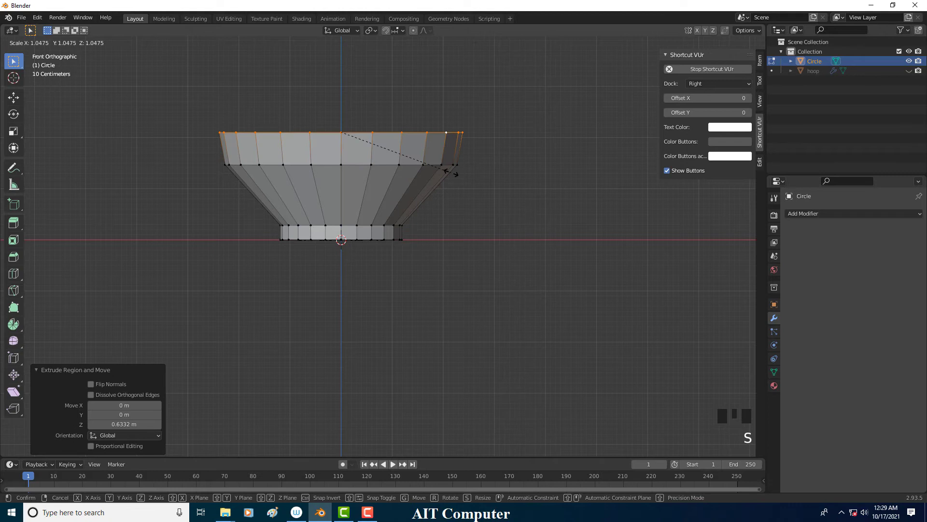
{"action": "key", "text": "e"}
{"action": "key", "text": "s"}
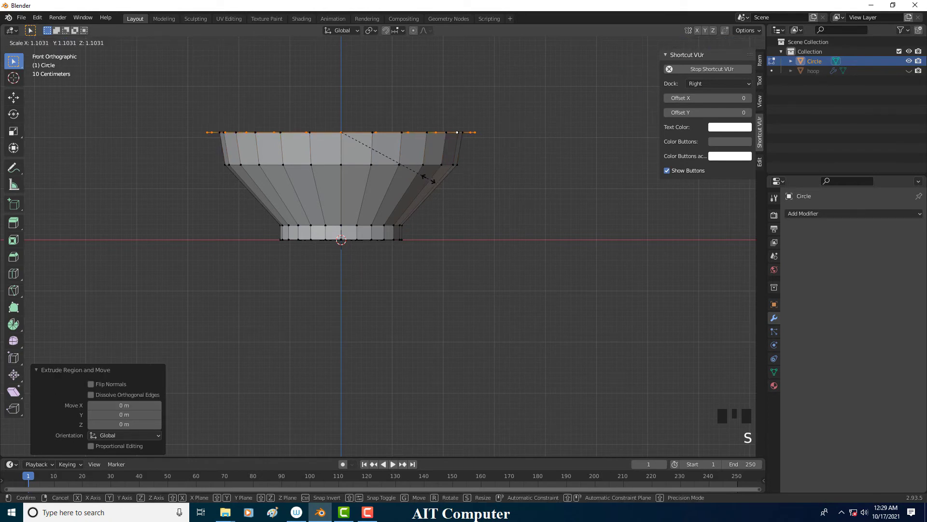
{"action": "left_click_drag", "start_coordinate": [414, 168], "coordinate": [396, 182]}
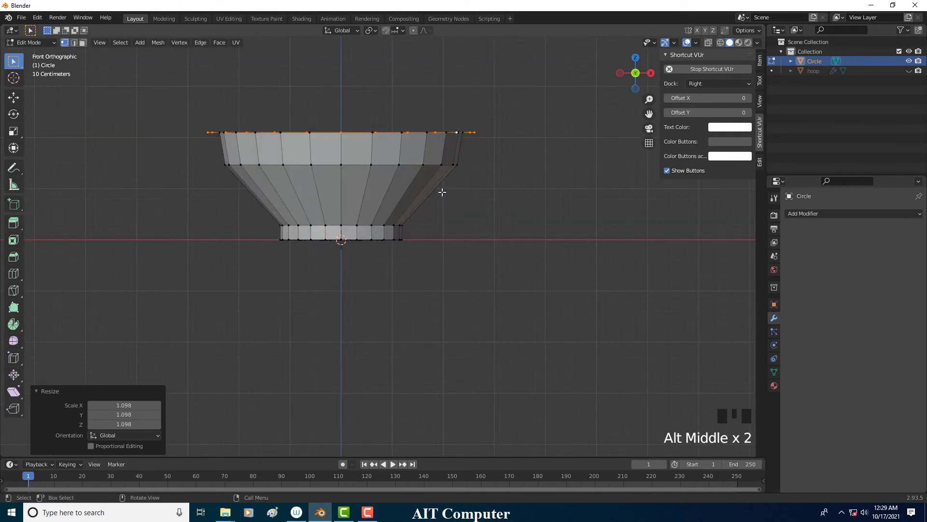
{"action": "key", "text": "e"}
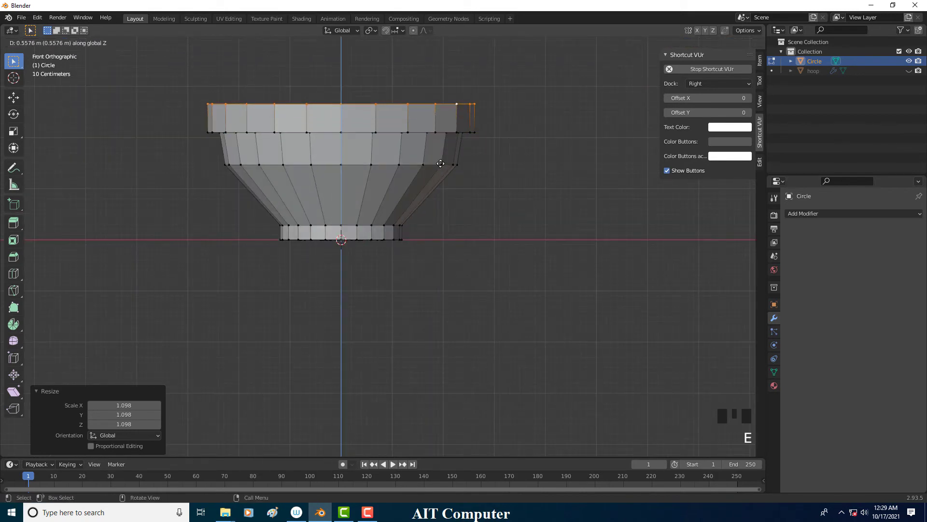
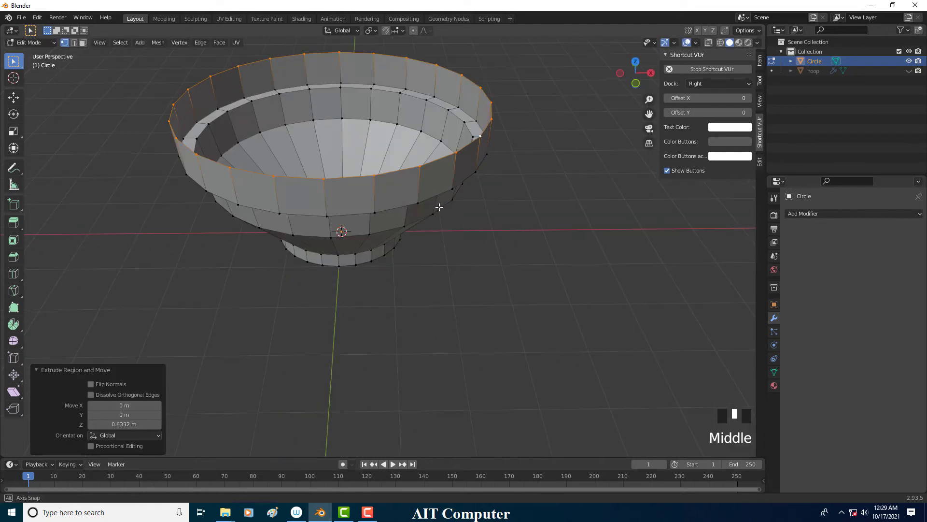
- Extrude the top edge, shrink it inward into a flat lip and lower the inner ring into the cup
{"action": "key", "text": "e"}
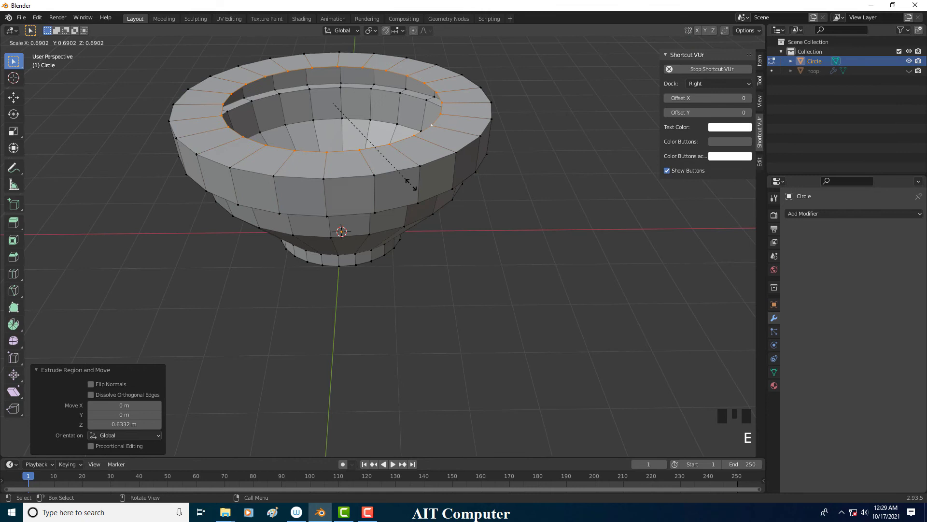
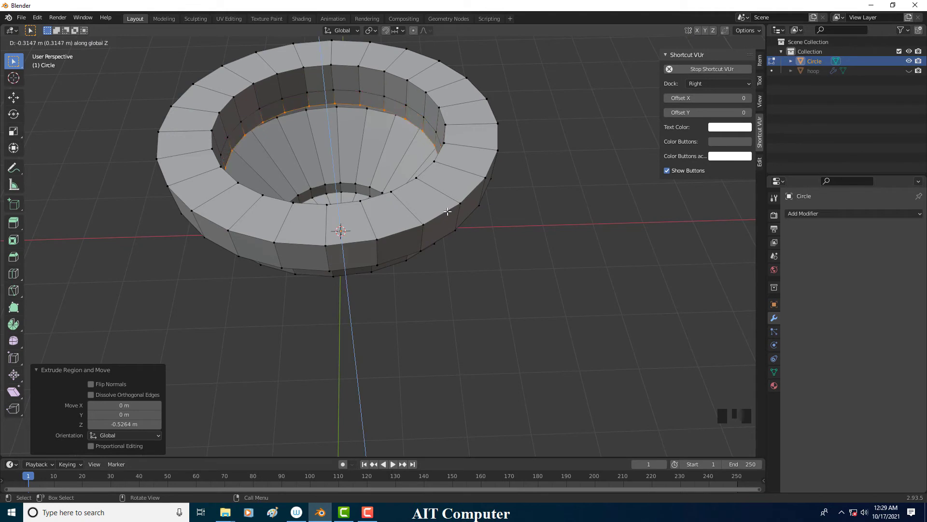
{"action": "key", "text": "s"}
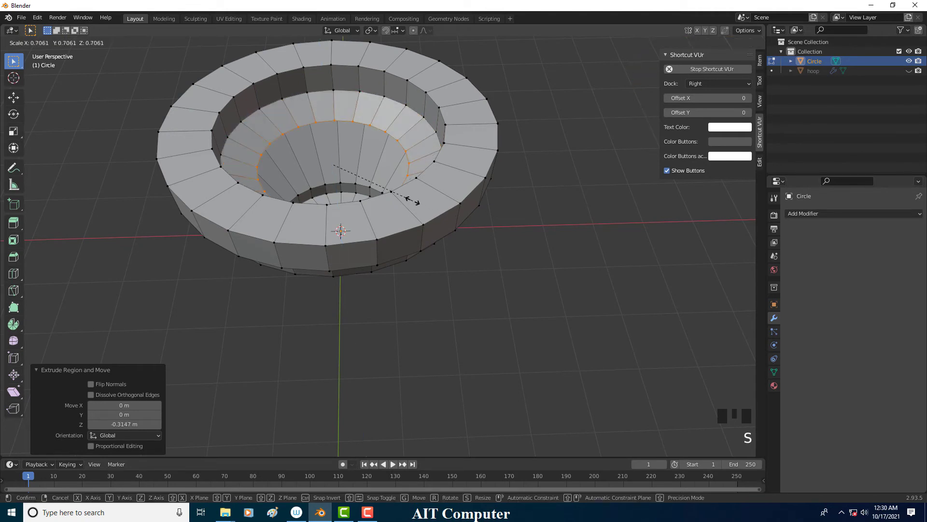
{"action": "middle_click", "coordinate": [409, 164]}
{"action": "key", "text": "g"}
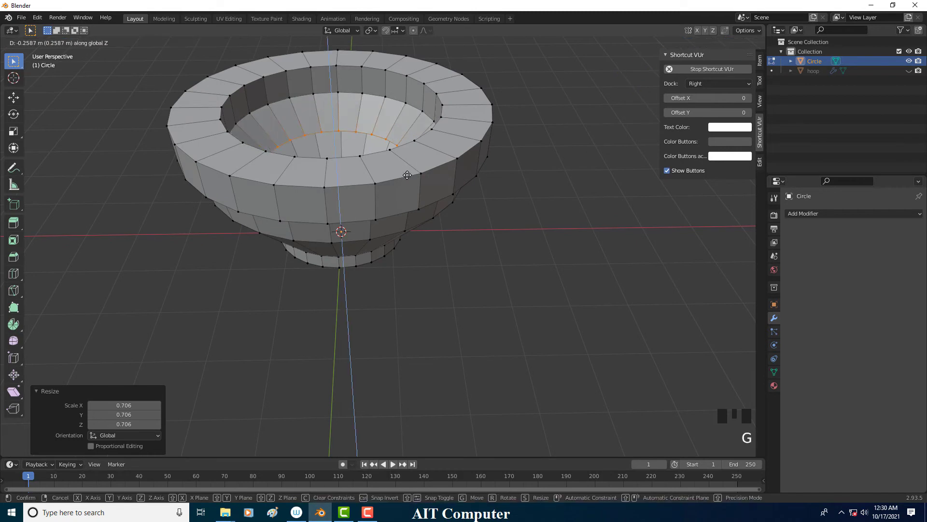
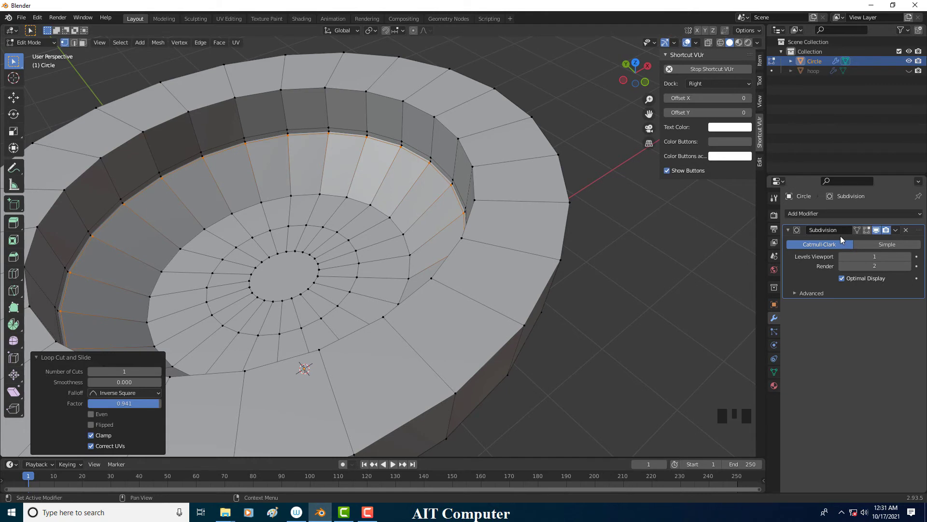
- Enable on-cage display for the Subdivision modifier and check the smoothed bowl in and out of Edit Mode
{"action": "left_click", "coordinate": [869, 231]}
{"action": "left_click_drag", "start_coordinate": [523, 195], "coordinate": [504, 195]}
{"action": "key", "text": "Tab"}
{"action": "middle_click", "coordinate": [497, 205]}
{"action": "key", "text": "Tab"}
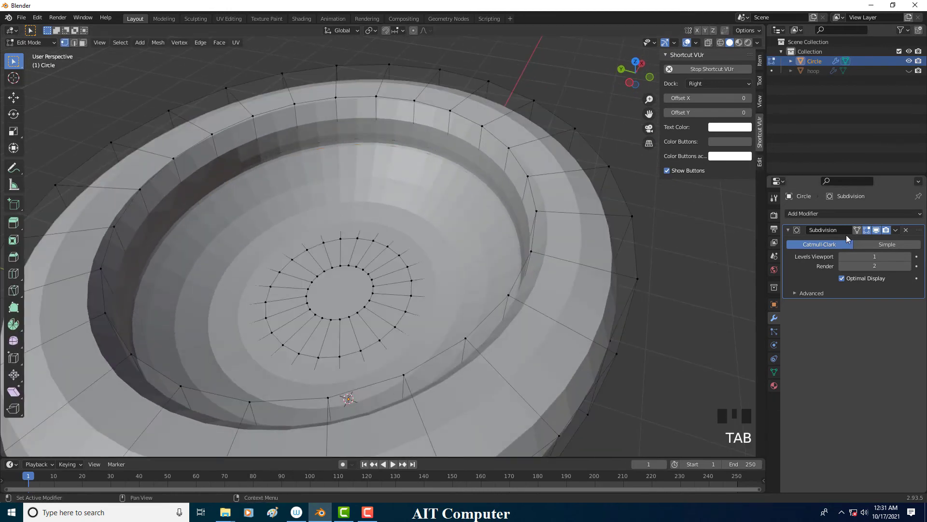
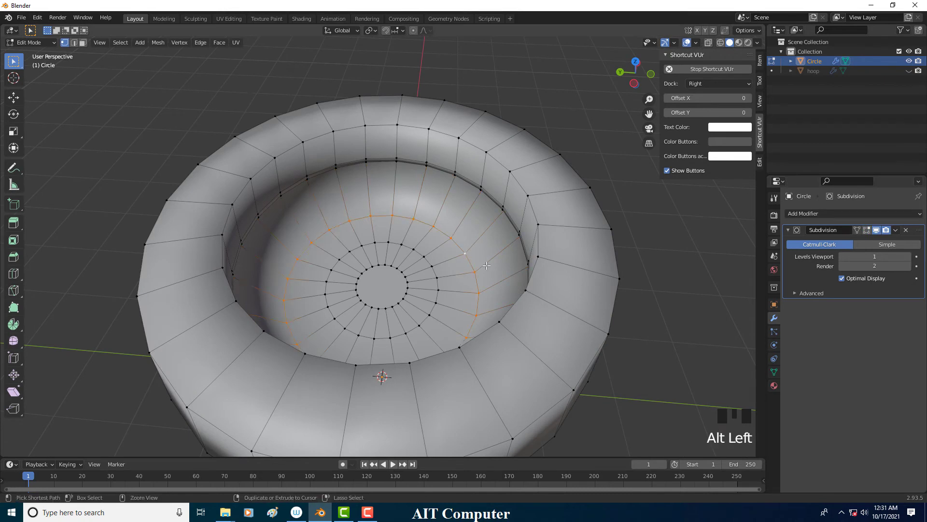
- Bevel the inner floor edge ring with a narrow width
{"action": "key", "text": "ctrl+b"}
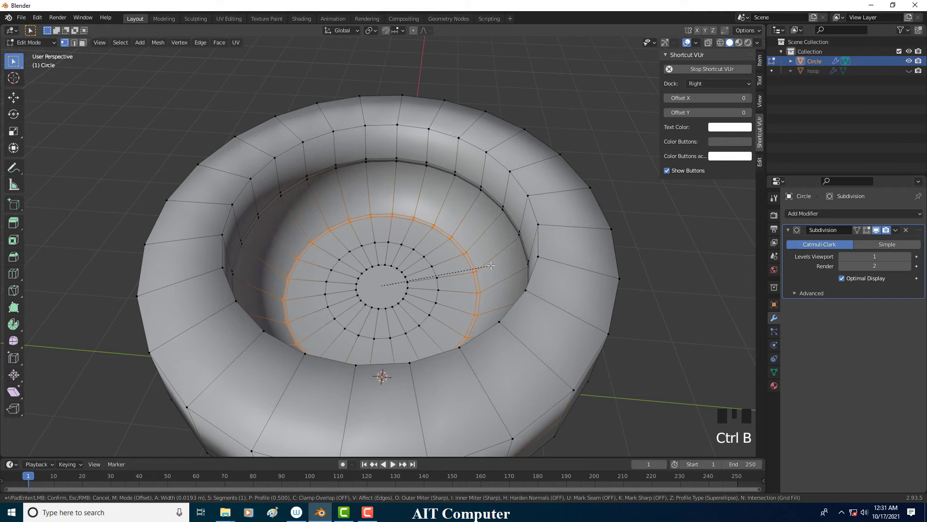
{"action": "left_click_drag", "start_coordinate": [44, 52], "coordinate": [874, 235]}
{"action": "scroll", "scroll_direction": "down", "scroll_amount": 3}
{"action": "left_click_drag", "start_coordinate": [382, 271], "coordinate": [360, 261]}
{"action": "key", "text": "Tab"}
- View the cup from the side and add a loop cut around its sloped wall
{"action": "middle_click", "coordinate": [373, 249]}
{"action": "scroll", "scroll_direction": "up", "scroll_amount": 3}
{"action": "left_click_drag", "start_coordinate": [393, 231], "coordinate": [432, 228]}
{"action": "scroll", "scroll_direction": "up", "scroll_amount": 3}
{"action": "key", "text": "ctrl+r"}
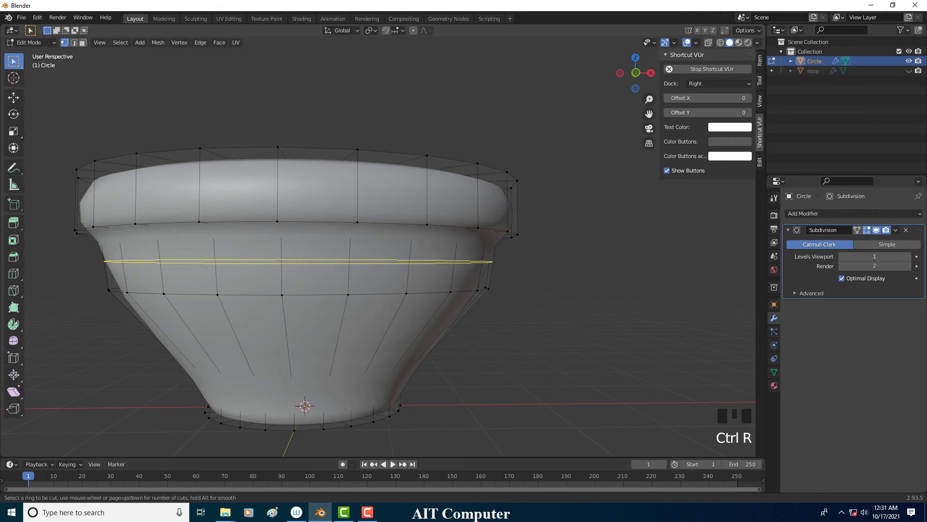
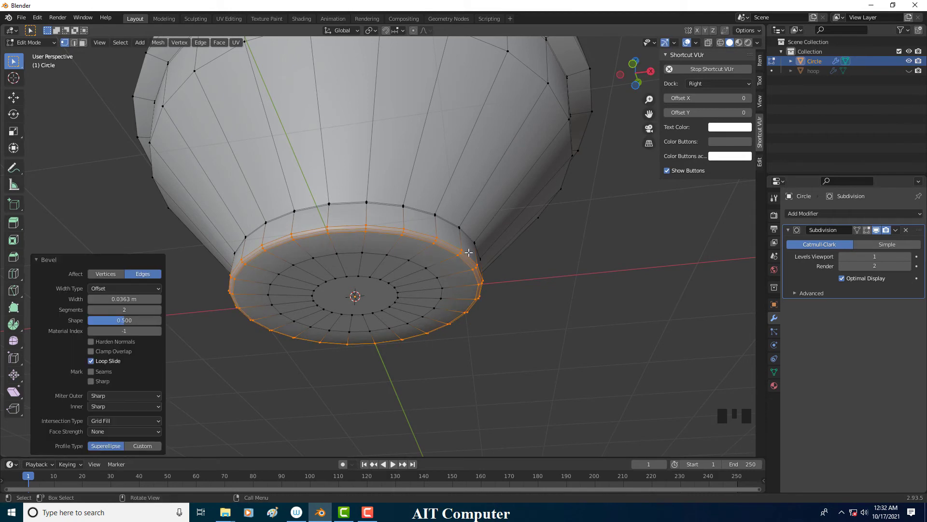
- Confirm the two-segment bevel on the bottom edge and inspect the smoothed base
{"action": "left_click", "coordinate": [869, 233]}
{"action": "left_click_drag", "start_coordinate": [425, 230], "coordinate": [421, 260]}
{"action": "scroll", "scroll_direction": "down", "scroll_amount": 3}
{"action": "left_click_drag", "start_coordinate": [422, 254], "coordinate": [424, 217]}
{"action": "key", "text": "Tab"}
{"action": "middle_click", "coordinate": [417, 233]}
{"action": "scroll", "scroll_direction": "down", "scroll_amount": 3}
- Switch to a straight-on front view and face select mode to pick face strips on the cone
{"action": "left_click_drag", "start_coordinate": [437, 245], "coordinate": [415, 233]}
{"action": "key", "text": "Tab"}
{"action": "scroll", "scroll_direction": "up", "scroll_amount": 3}
{"action": "left_click_drag", "start_coordinate": [422, 219], "coordinate": [347, 221]}
{"action": "middle_click", "coordinate": [387, 228]}
{"action": "left_click", "coordinate": [369, 241]}
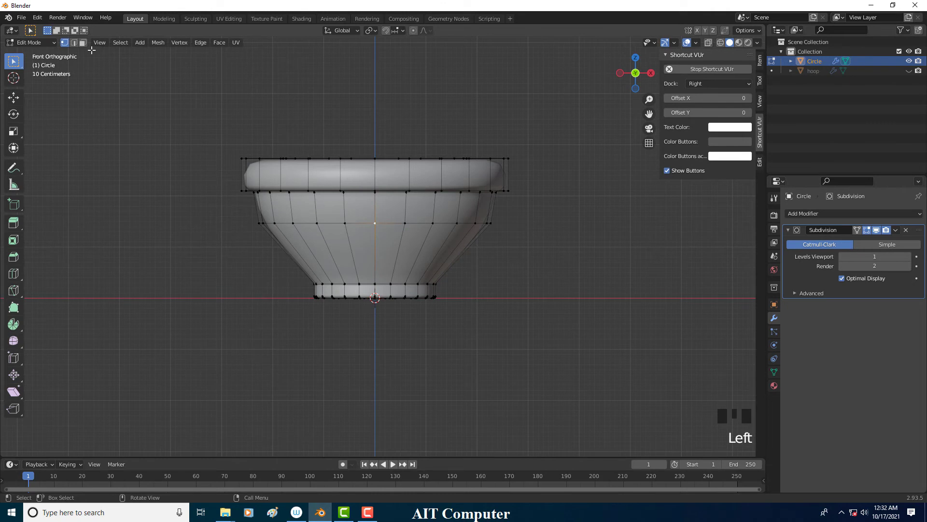
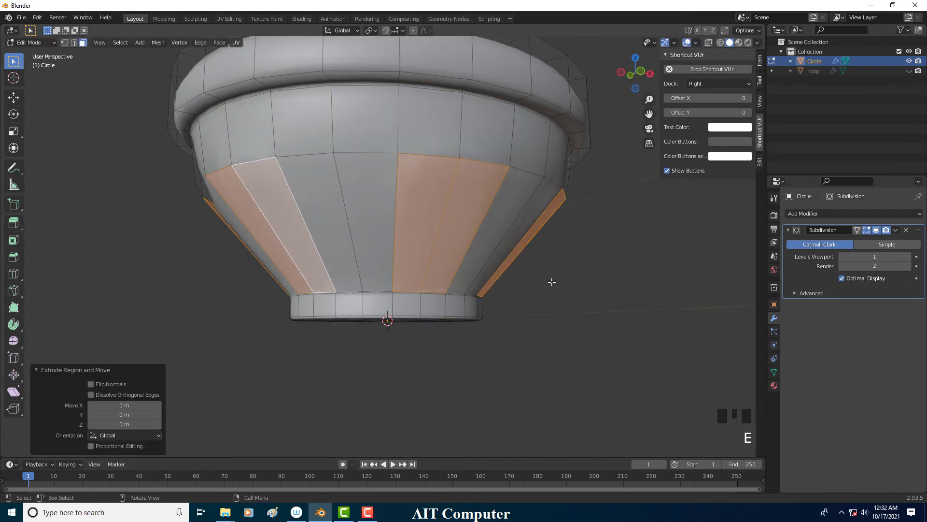
- Extrude the selected face strips in place and shrink them inward into recessed grooves
{"action": "key", "text": "alt+s"}
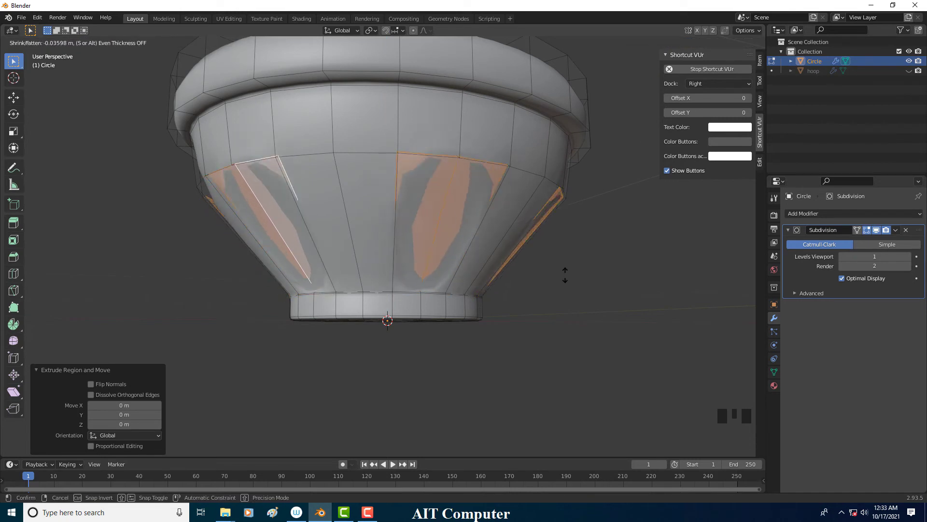
{"action": "key", "text": "e"}
{"action": "key", "text": "alt+s"}
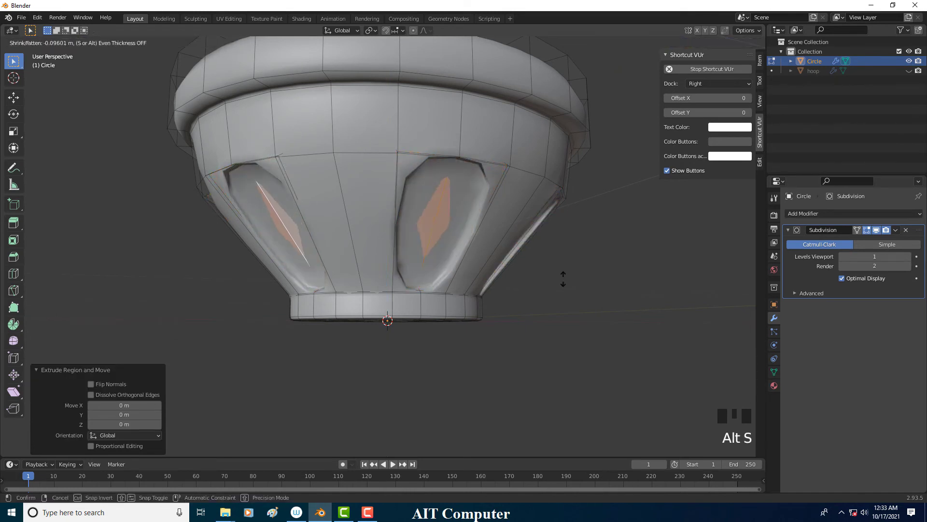
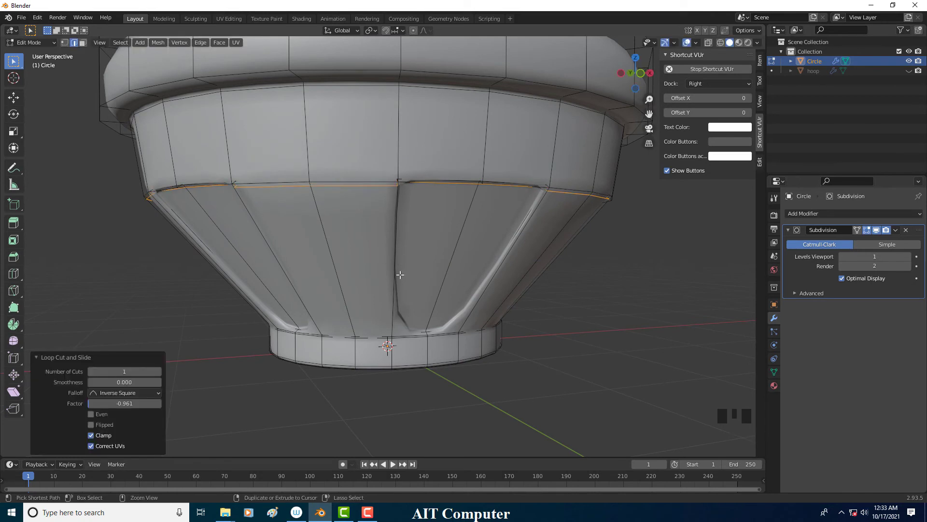
- Insert a loop cut tight against the bottom step and another in the upper band
{"action": "key", "text": "ctrl+r"}
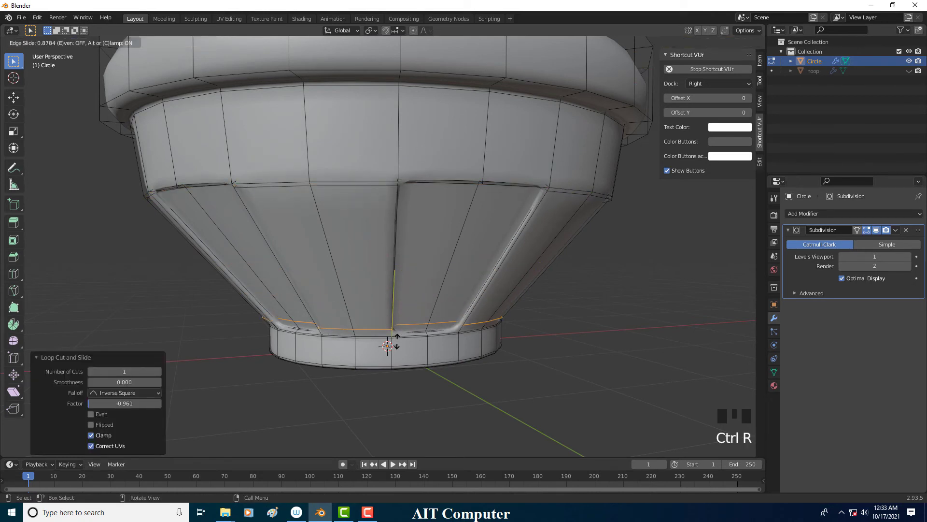
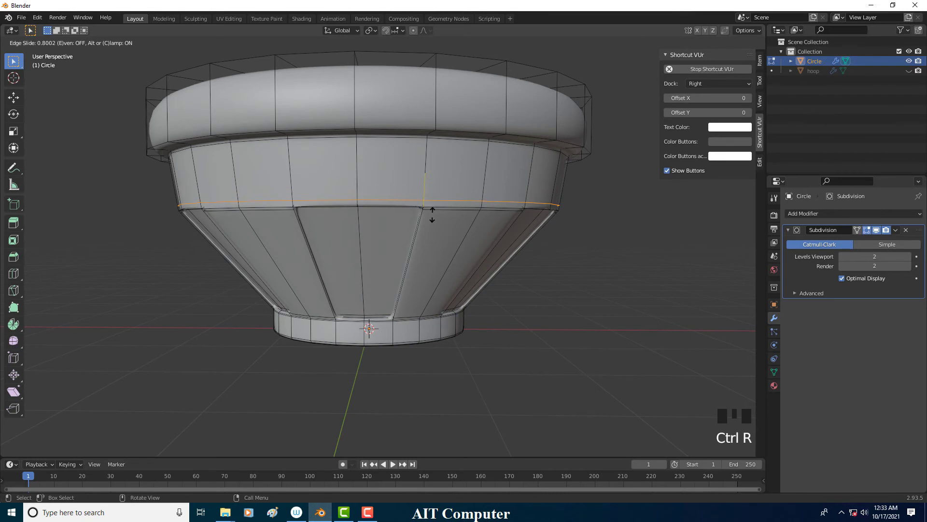
{"action": "scroll", "scroll_direction": "up", "scroll_amount": 3}
{"action": "key", "text": "ctrl+r"}
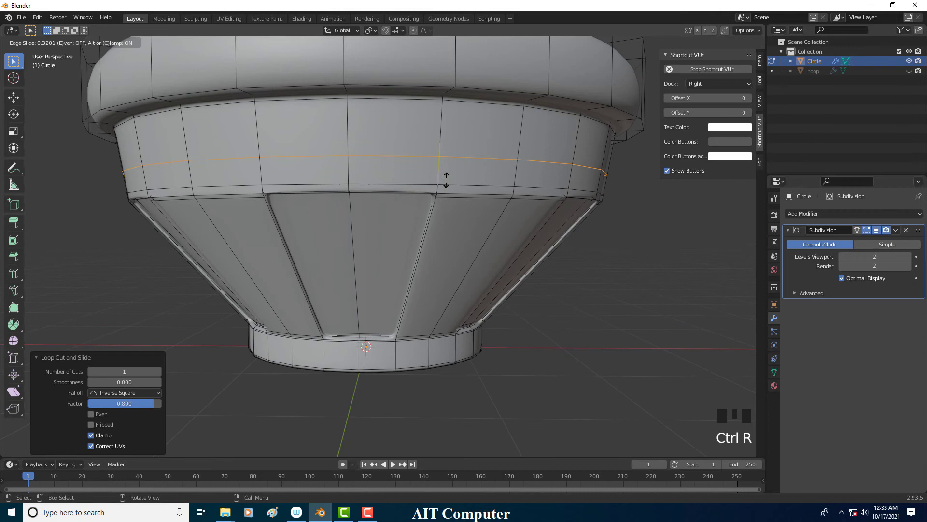
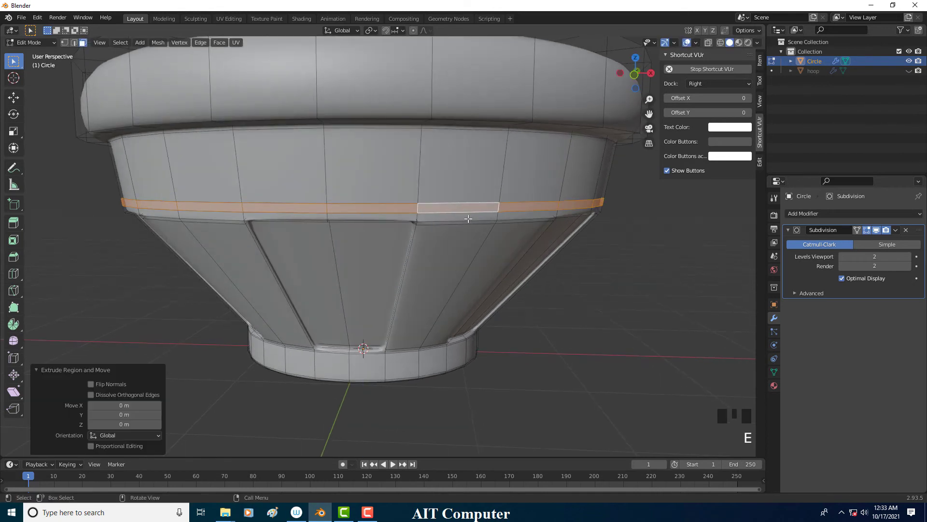
- Extrude the middle face ring and fatten it outward into a raised ridge
{"action": "key", "text": "alt+s"}
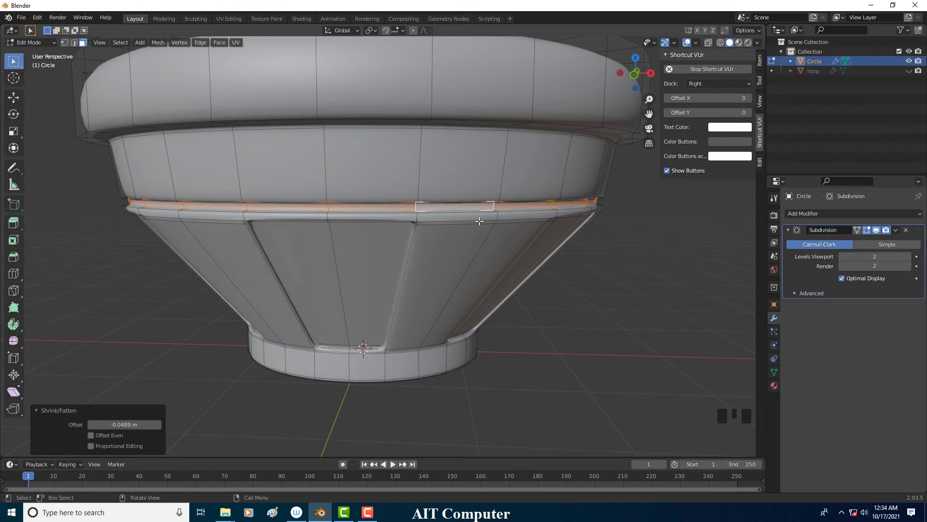
{"action": "key", "text": "e"}
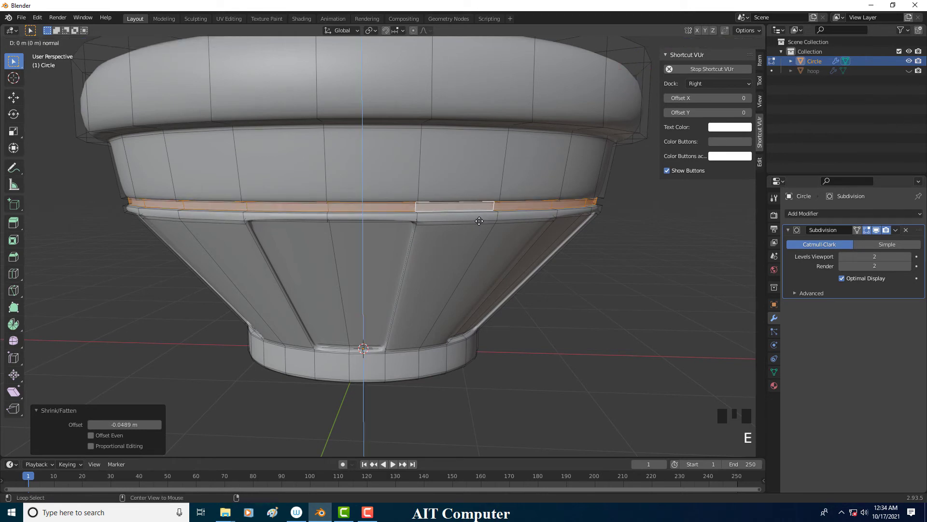
{"action": "key", "text": "alt+s"}
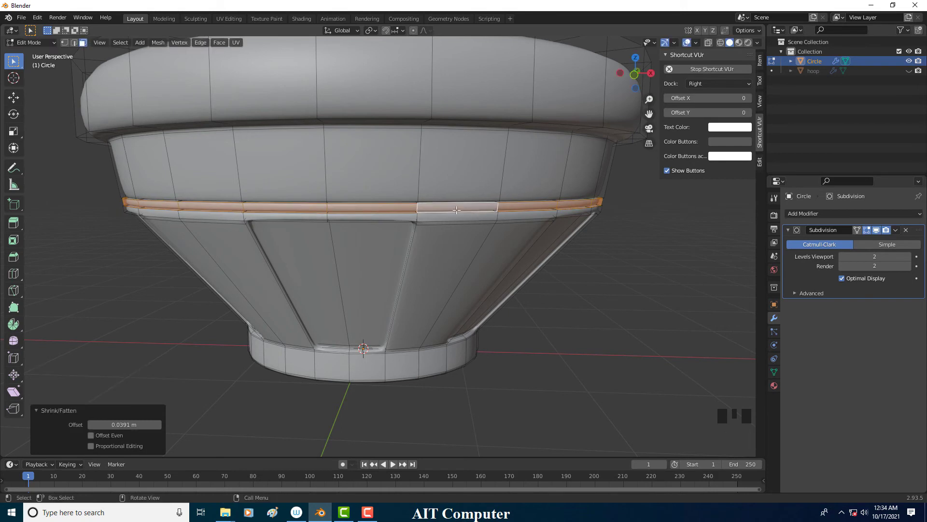
{"action": "left_click", "coordinate": [48, 46]}
{"action": "scroll", "scroll_direction": "down", "scroll_amount": 3}
{"action": "left_click_drag", "start_coordinate": [437, 221], "coordinate": [424, 232]}
{"action": "scroll", "scroll_direction": "down", "scroll_amount": 3}
{"action": "scroll", "scroll_direction": "up", "scroll_amount": 3}
- Add a loop just below the rim and extrude it outward into a second ridge, then return to Object Mode
{"action": "left_click", "coordinate": [423, 220]}
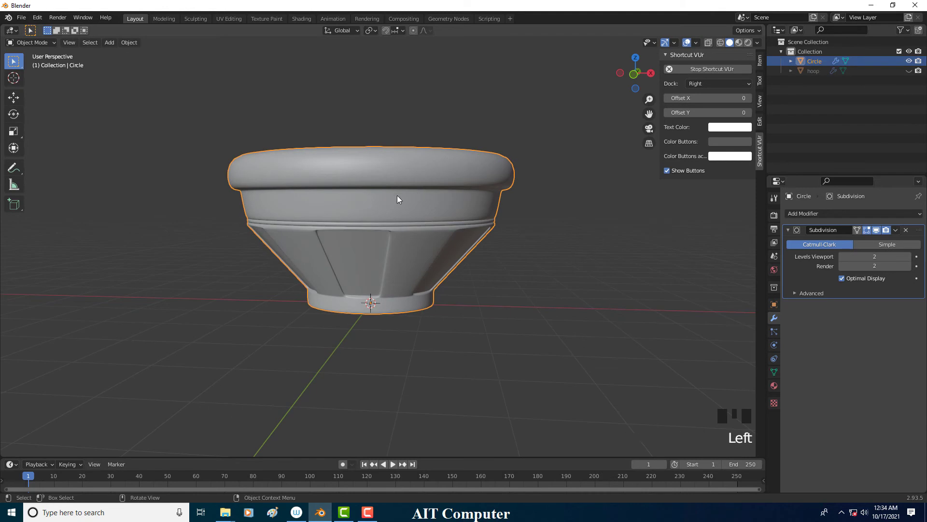
{"action": "key", "text": "Tab"}
{"action": "scroll", "scroll_direction": "up", "scroll_amount": 3}
{"action": "key", "text": "ctrl+r"}
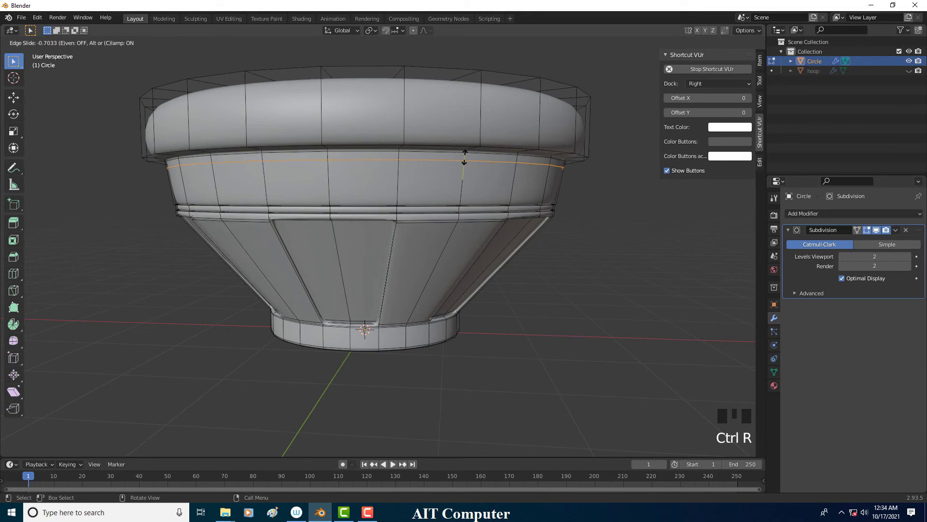
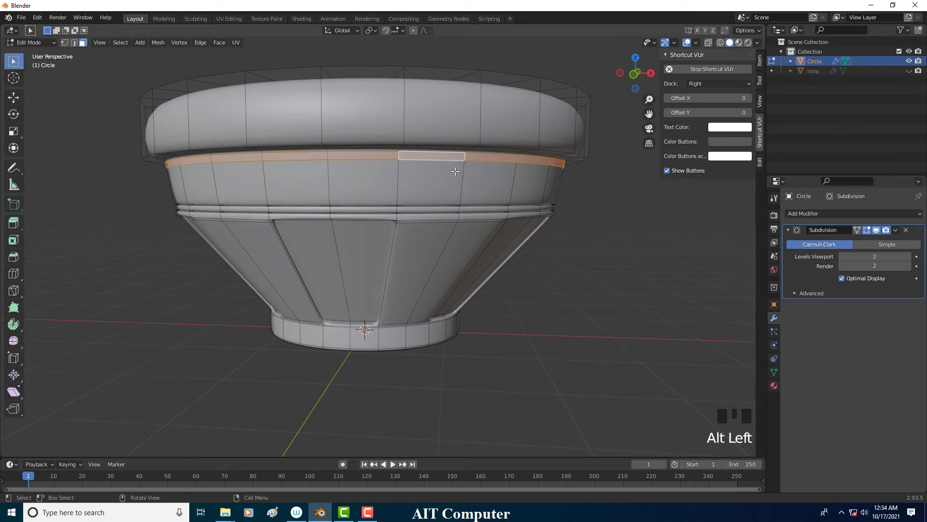
{"action": "key", "text": "e"}
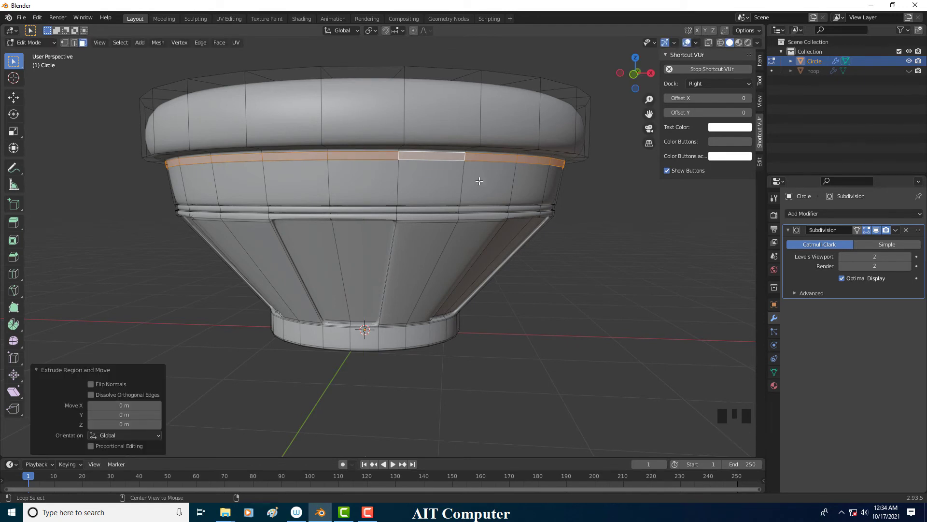
{"action": "key", "text": "alt+s"}
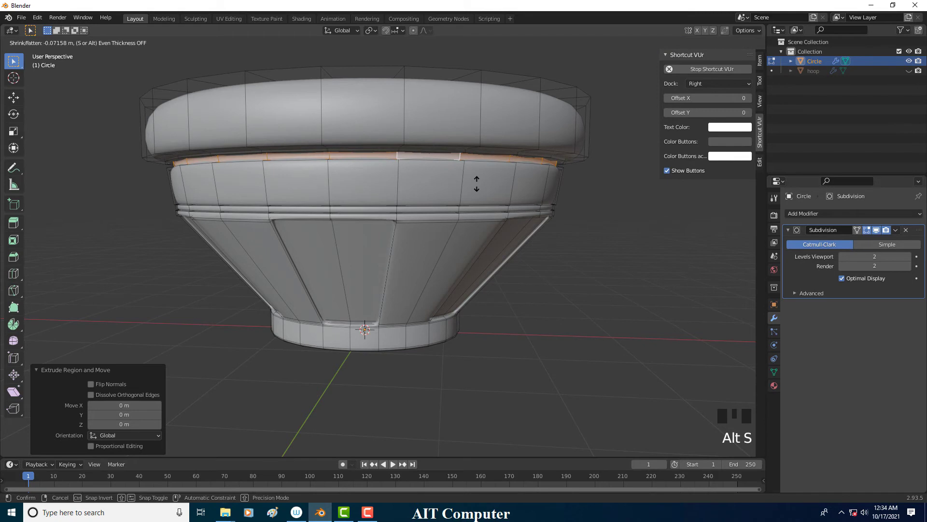
{"action": "key", "text": "e"}
{"action": "key", "text": "alt+s"}
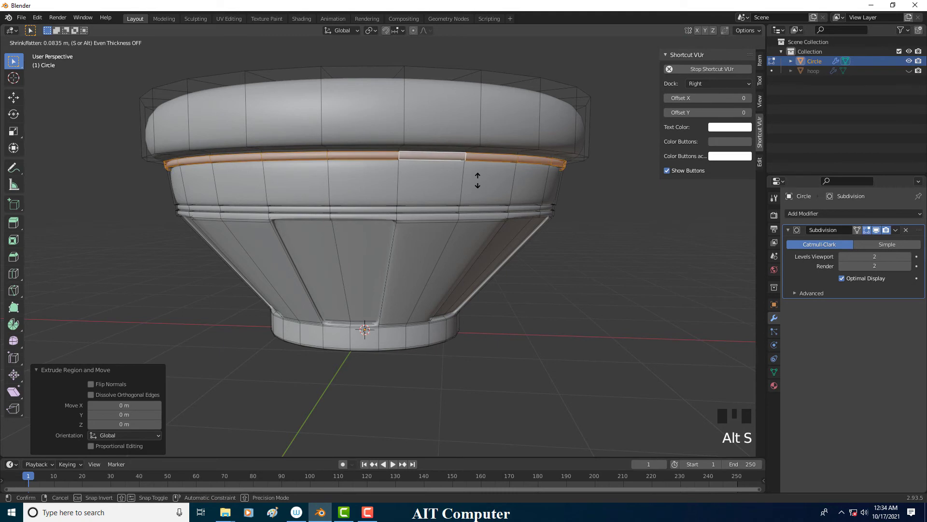
{"action": "double_click", "coordinate": [34, 50]}
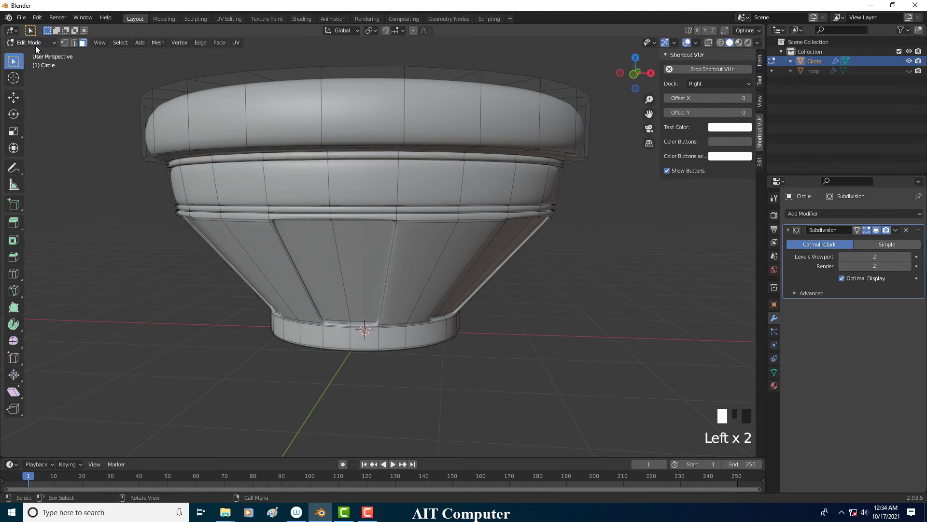
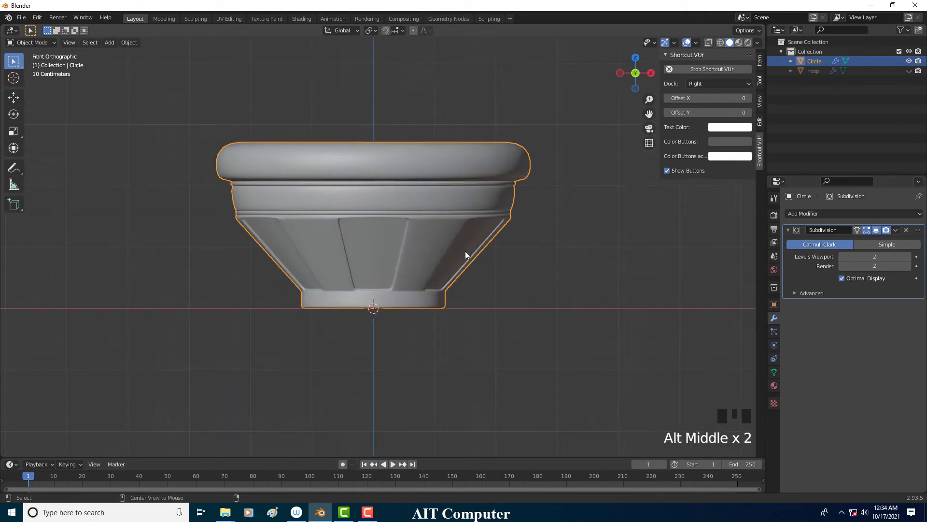
- Select the whole mesh, squash it along Z to a shallower height and narrow it slightly along X
{"action": "key", "text": "s"}
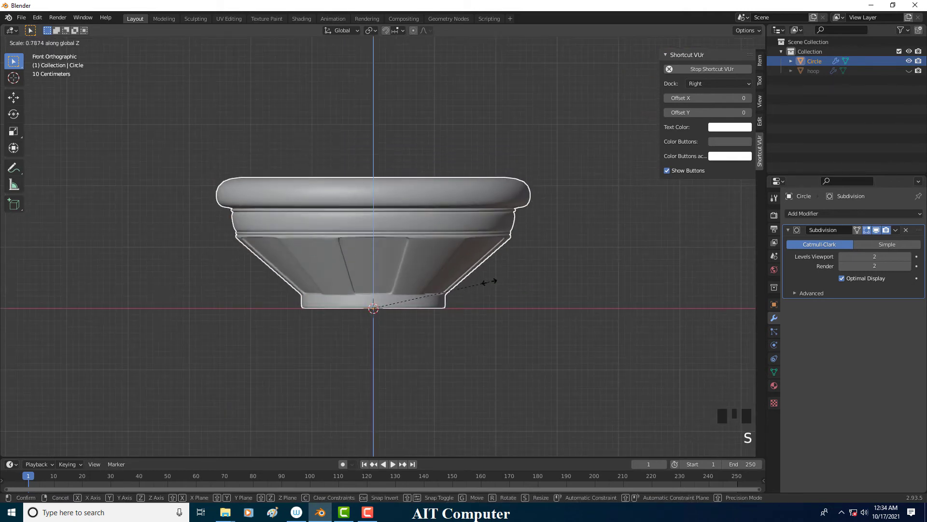
{"action": "key", "text": "ctrl+z"}
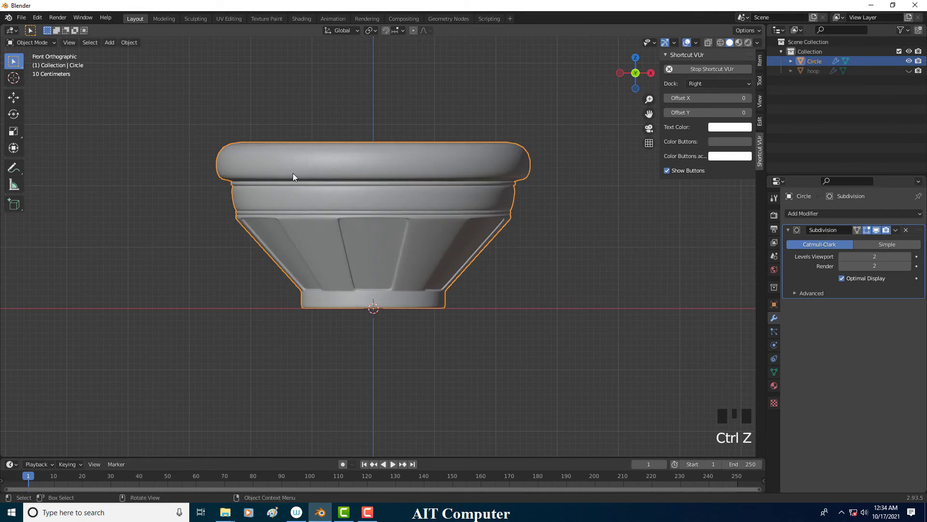
{"action": "key", "text": "Tab"}
{"action": "key", "text": "a"}
{"action": "key", "text": "s"}
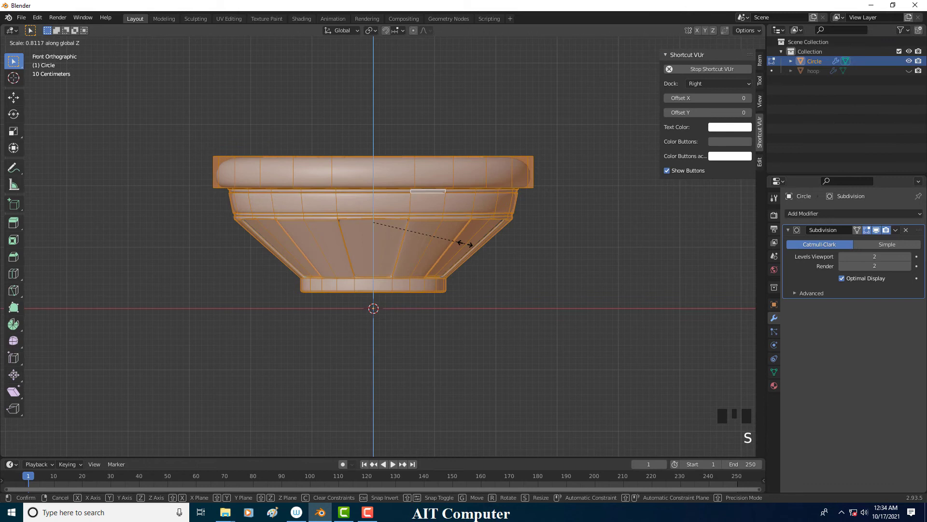
{"action": "left_click", "coordinate": [51, 51]}
{"action": "left_click_drag", "start_coordinate": [463, 244], "coordinate": [531, 314]}
{"action": "key", "text": "s"}
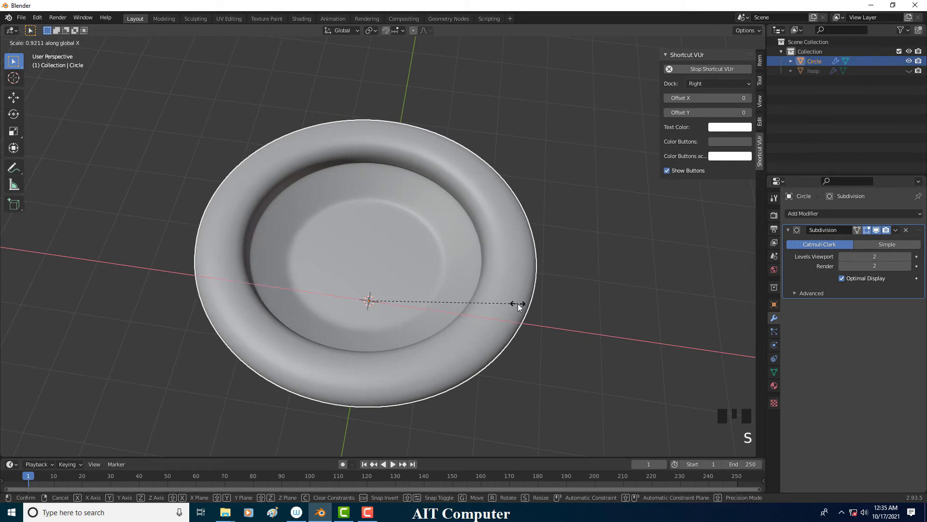
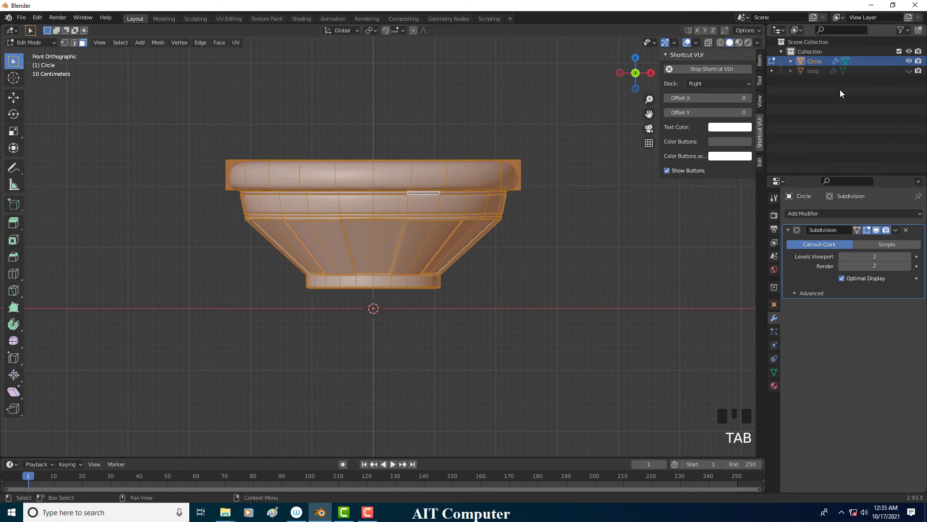
- Unhide the hoop band, then move, tilt and shrink the earcup toward the band's end
{"action": "left_click", "coordinate": [910, 74]}
{"action": "scroll", "scroll_direction": "down", "scroll_amount": 3}
{"action": "key", "text": "g"}
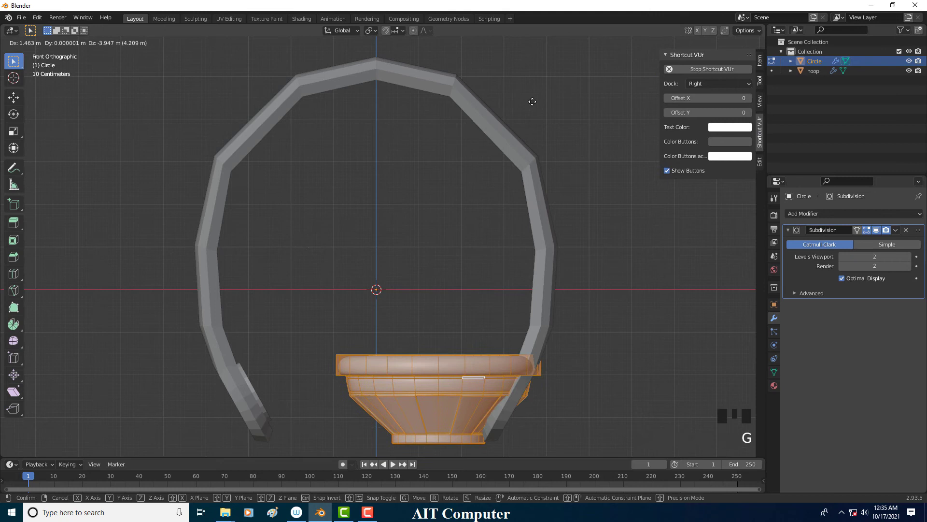
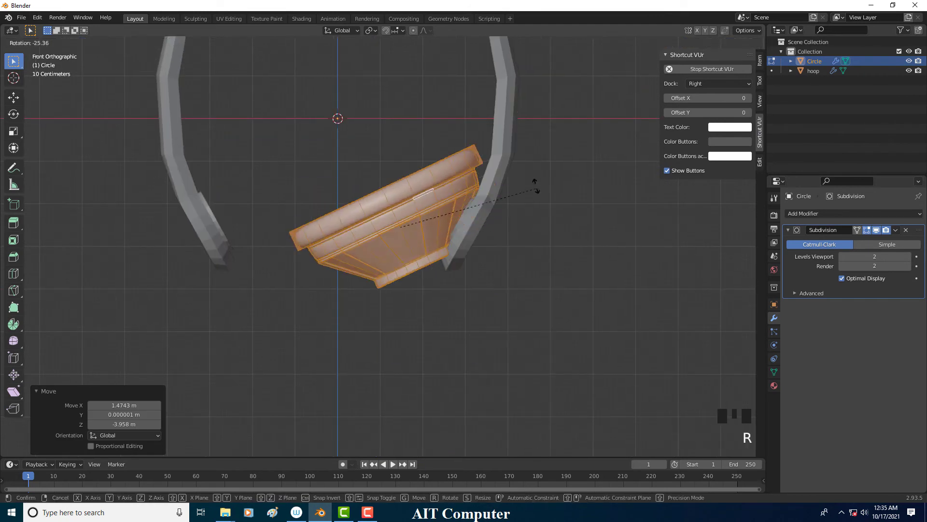
{"action": "key", "text": "g"}
{"action": "key", "text": "r"}
{"action": "key", "text": "s"}
{"action": "key", "text": "g"}
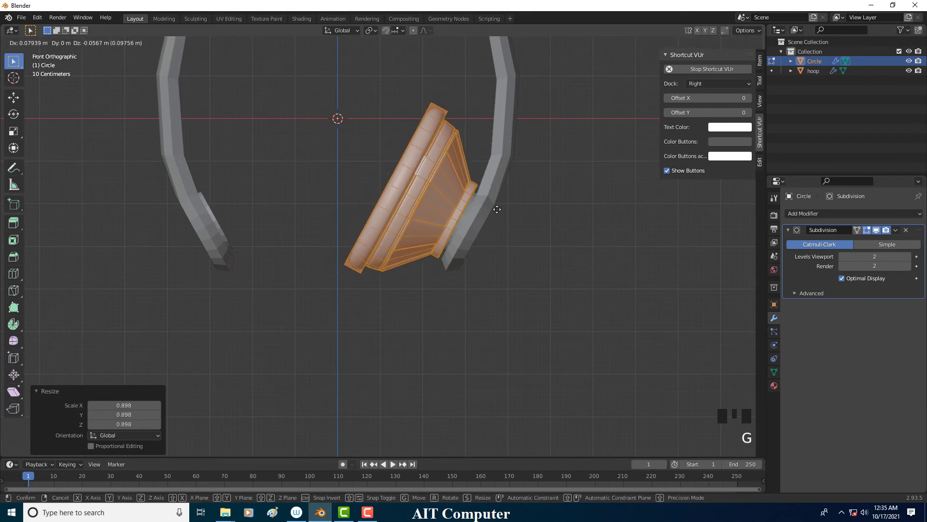
- Reposition and slightly enlarge the earcup so it sits against the band's right end
{"action": "left_click_drag", "start_coordinate": [508, 224], "coordinate": [487, 231]}
{"action": "middle_click", "coordinate": [469, 226]}
{"action": "key", "text": "g"}
{"action": "key", "text": "s"}
{"action": "key", "text": "g"}
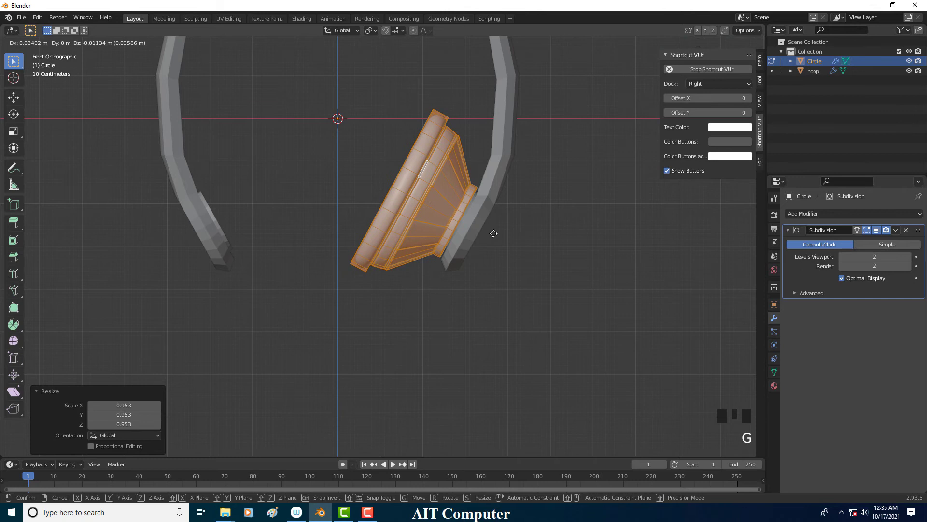
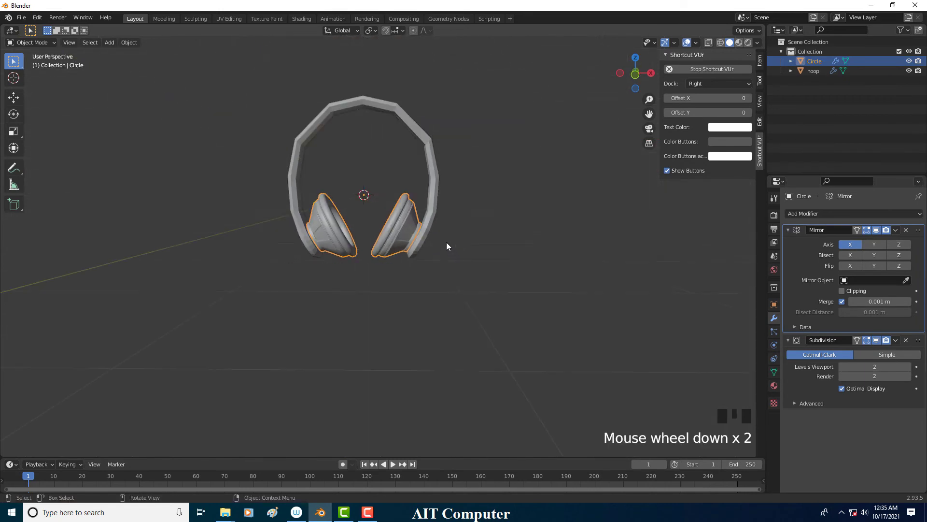
- Give the hoop band a Mirror modifier with Clipping so both halves stay joined
{"action": "left_click_drag", "start_coordinate": [420, 230], "coordinate": [422, 252]}
{"action": "scroll", "scroll_direction": "down", "scroll_amount": 3}
{"action": "scroll", "scroll_direction": "up", "scroll_amount": 3}
{"action": "scroll", "scroll_direction": "down", "scroll_amount": 3}
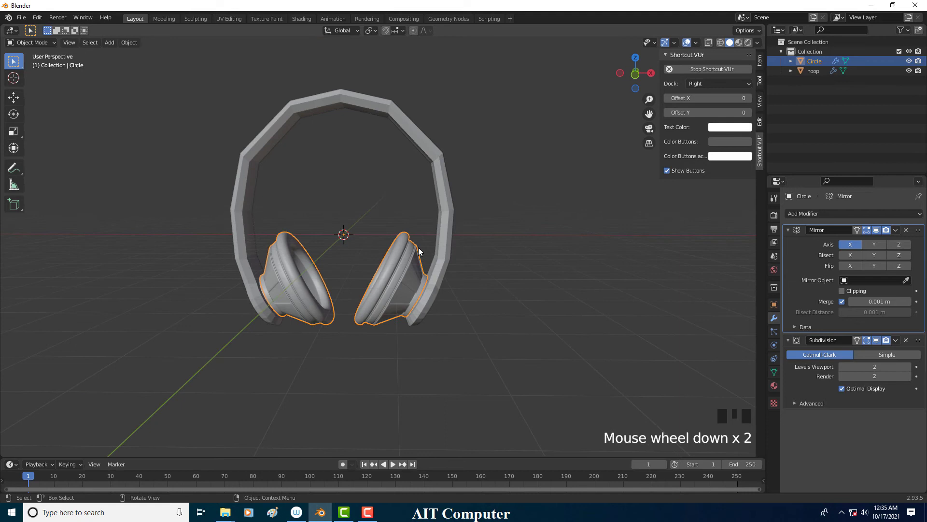
{"action": "left_click_drag", "start_coordinate": [460, 284], "coordinate": [442, 220]}
{"action": "left_click", "coordinate": [443, 220]}
{"action": "left_click_drag", "start_coordinate": [459, 232], "coordinate": [472, 178]}
{"action": "left_click", "coordinate": [472, 178]}
{"action": "left_click", "coordinate": [468, 203]}
{"action": "left_click", "coordinate": [451, 202]}
- Enter Edit Mode on the band and grow a face selection along the upper band
{"action": "left_click_drag", "start_coordinate": [454, 214], "coordinate": [445, 227]}
{"action": "scroll", "scroll_direction": "up", "scroll_amount": 3}
{"action": "left_click_drag", "start_coordinate": [453, 229], "coordinate": [446, 232]}
{"action": "key", "text": "Tab"}
{"action": "left_click_drag", "start_coordinate": [451, 225], "coordinate": [280, 54]}
{"action": "left_click", "coordinate": [280, 53]}
{"action": "key", "text": "KP_Add"}
{"action": "key", "text": "KP_Add"}
{"action": "left_click_drag", "start_coordinate": [389, 194], "coordinate": [406, 187]}
{"action": "middle_click", "coordinate": [431, 191]}
{"action": "middle_click", "coordinate": [444, 196]}
{"action": "middle_click", "coordinate": [442, 197]}
{"action": "middle_click", "coordinate": [458, 203]}
{"action": "middle_click", "coordinate": [437, 202]}
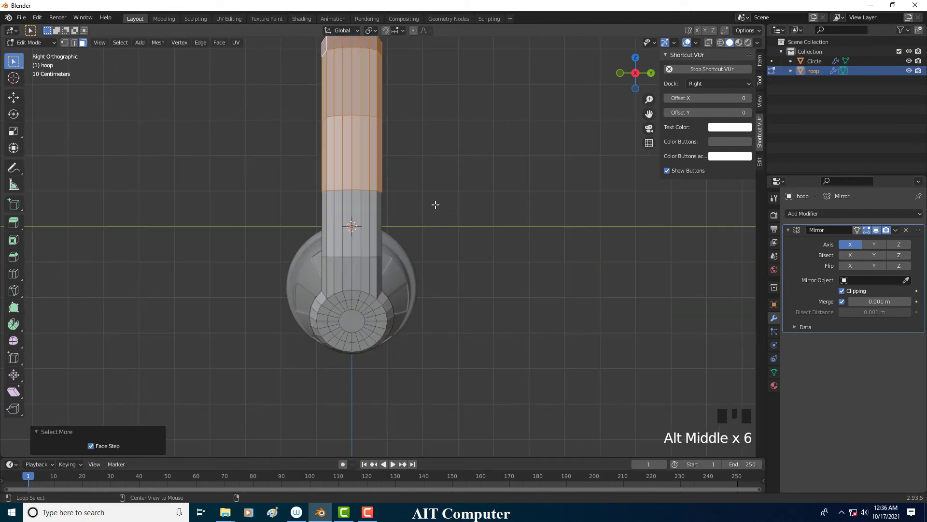
- Start scaling the selected top section of the band in perspective view
{"action": "left_click_drag", "start_coordinate": [444, 212], "coordinate": [500, 216]}
{"action": "key", "text": "s"}
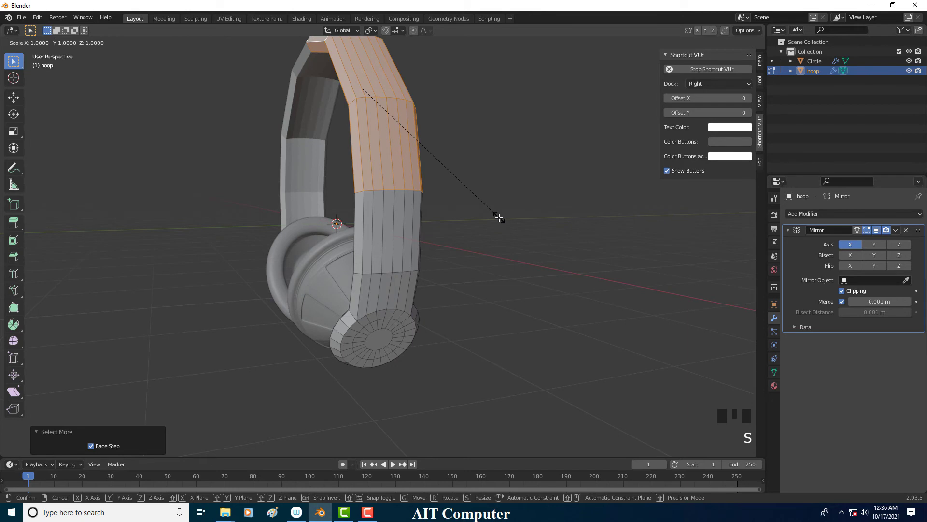
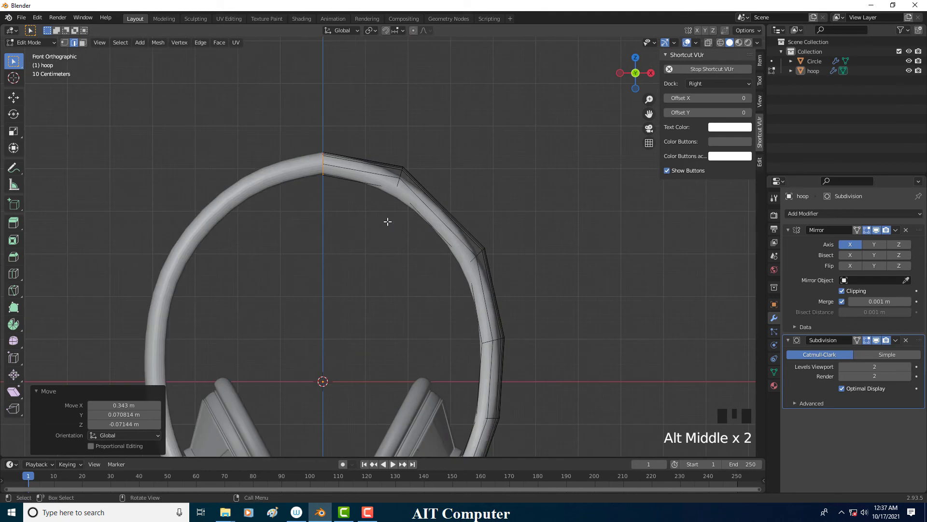
- Move the view to bring the whole hoop into frame
{"action": "key", "text": "g"}
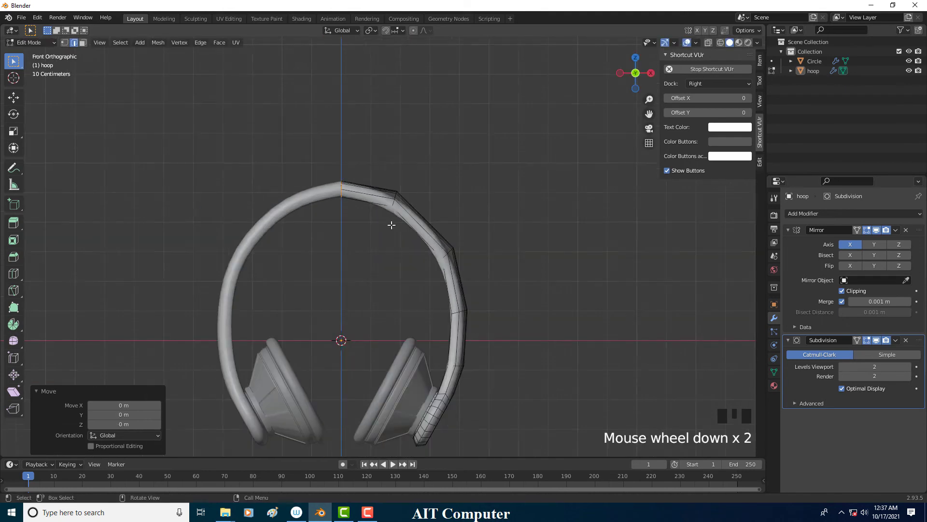
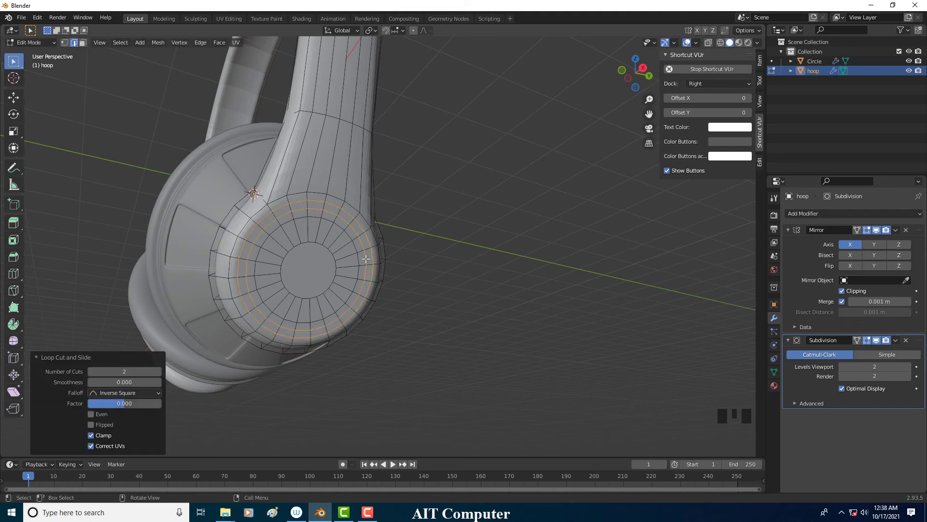
- In face select, pick the ring of faces on the band's round end cap
{"action": "left_click_drag", "start_coordinate": [376, 257], "coordinate": [88, 48]}
{"action": "left_click", "coordinate": [88, 48]}
{"action": "left_click", "coordinate": [353, 218]}
{"action": "left_click", "coordinate": [347, 213]}
{"action": "left_click", "coordinate": [361, 220]}
{"action": "left_click", "coordinate": [362, 226]}
{"action": "left_click", "coordinate": [361, 224]}
{"action": "middle_click", "coordinate": [387, 254]}
- Extrude the face ring along its normals, undoing and redoing the extrusion
{"action": "key", "text": "e"}
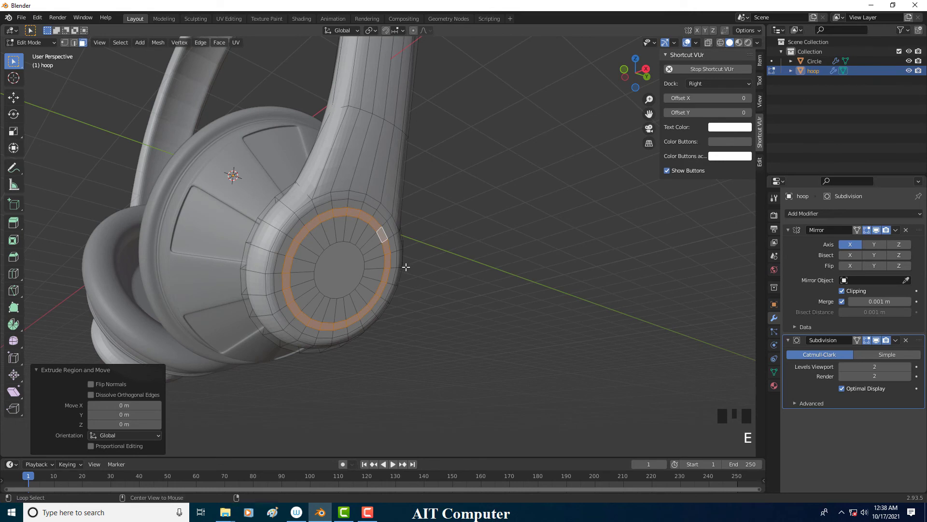
{"action": "key", "text": "g"}
{"action": "key", "text": "ctrl+z"}
{"action": "key", "text": "ctrl+z"}
{"action": "key", "text": "e"}
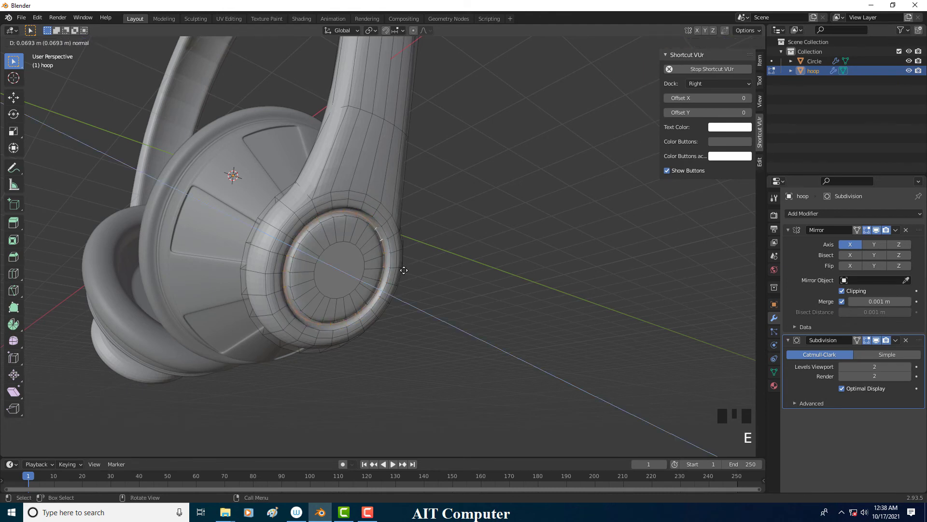
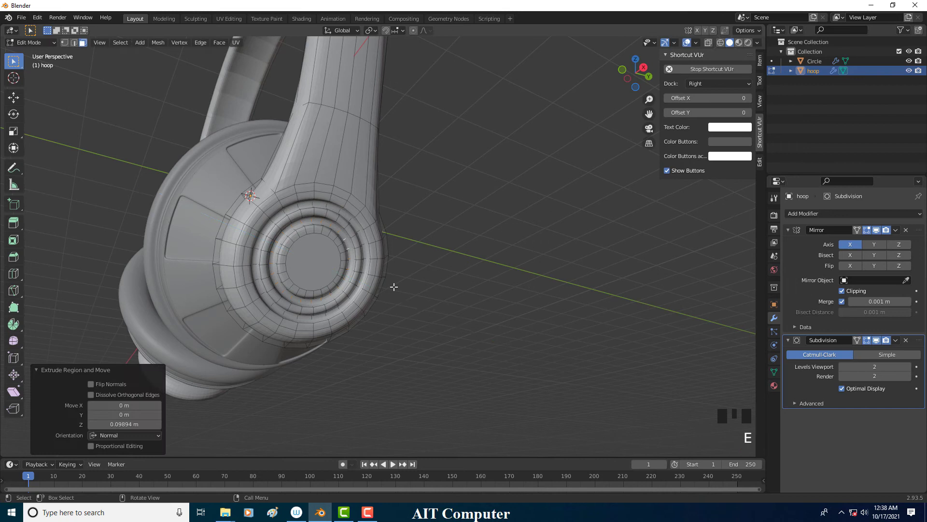
- Zoom to the end cap detail and start a loop cut on it in Edit Mode
{"action": "left_click", "coordinate": [60, 48]}
{"action": "left_click_drag", "start_coordinate": [421, 263], "coordinate": [385, 265]}
{"action": "scroll", "scroll_direction": "up", "scroll_amount": 3}
{"action": "left_click_drag", "start_coordinate": [378, 264], "coordinate": [311, 275]}
{"action": "left_click_drag", "start_coordinate": [311, 275], "coordinate": [311, 275]}
{"action": "left_click", "coordinate": [351, 277]}
{"action": "key", "text": "Tab"}
{"action": "key", "text": "ctrl+r"}
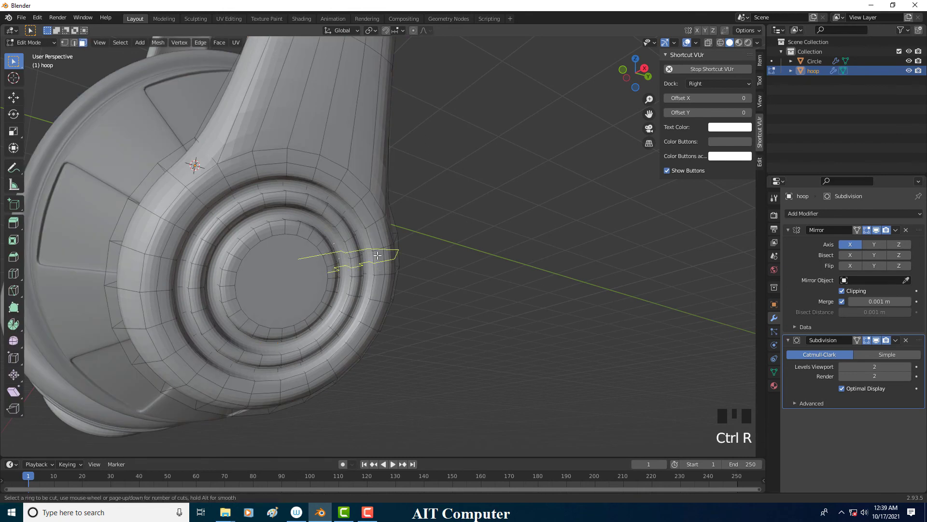
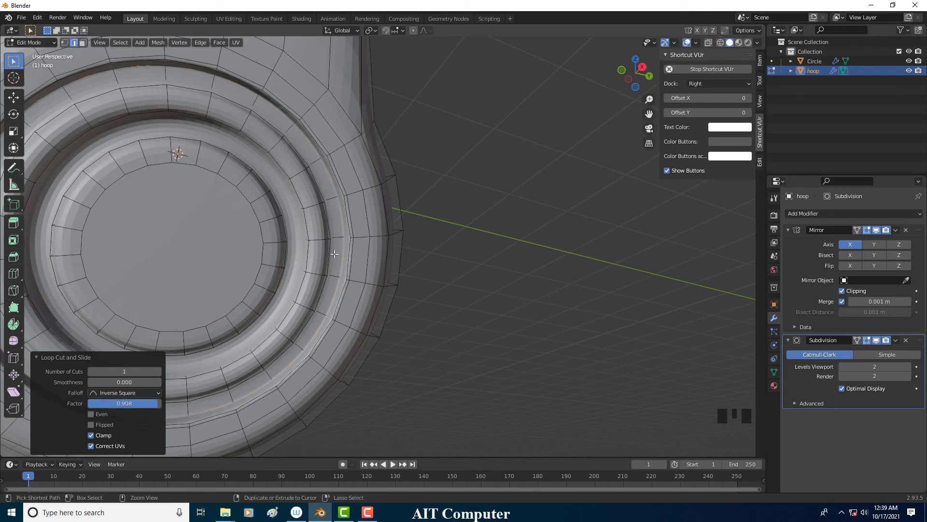
- Add supporting loops beside each ring ridge, slide them close, and check the smoothed cap
{"action": "key", "text": "ctrl+r"}
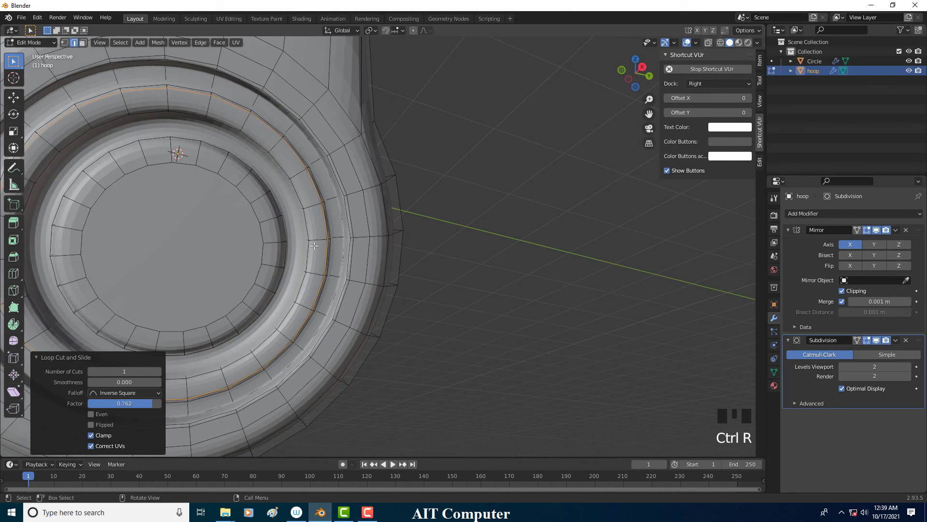
{"action": "key", "text": "ctrl+r"}
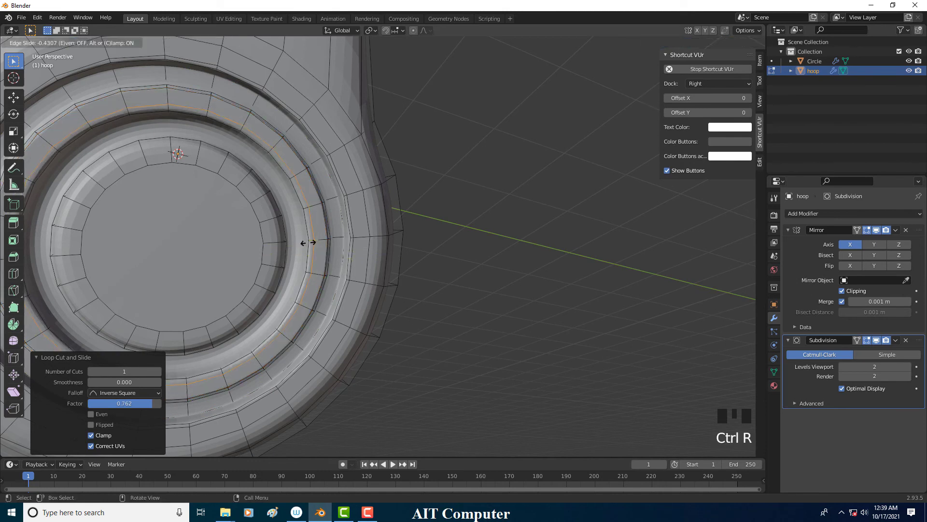
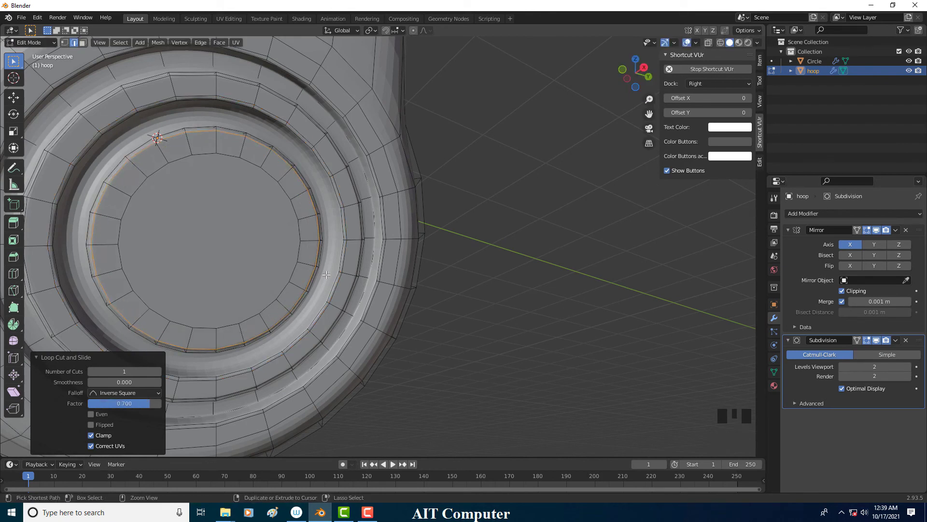
{"action": "key", "text": "ctrl+r"}
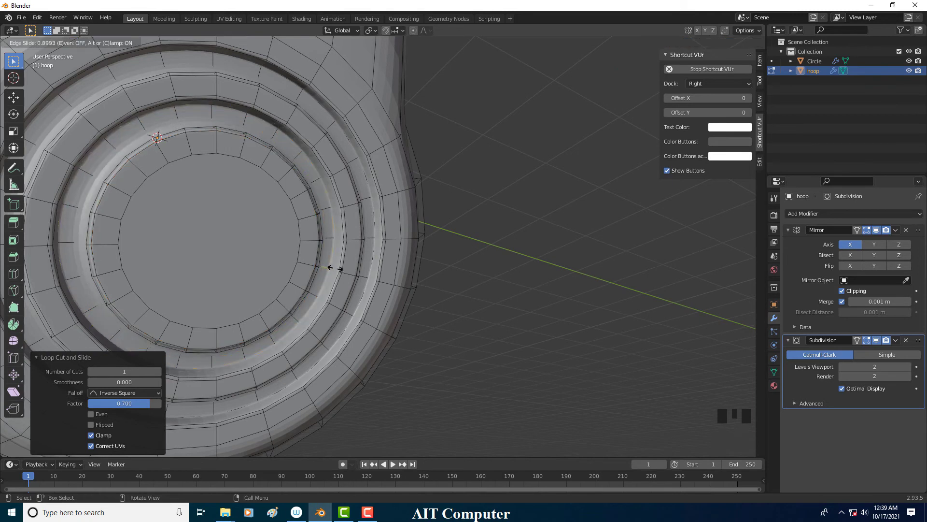
{"action": "scroll", "scroll_direction": "down", "scroll_amount": 3}
{"action": "left_click", "coordinate": [34, 53]}
{"action": "middle_click", "coordinate": [356, 206]}
{"action": "scroll", "scroll_direction": "down", "scroll_amount": 3}
{"action": "left_click_drag", "start_coordinate": [373, 214], "coordinate": [396, 171]}
{"action": "right_click", "coordinate": [396, 170]}
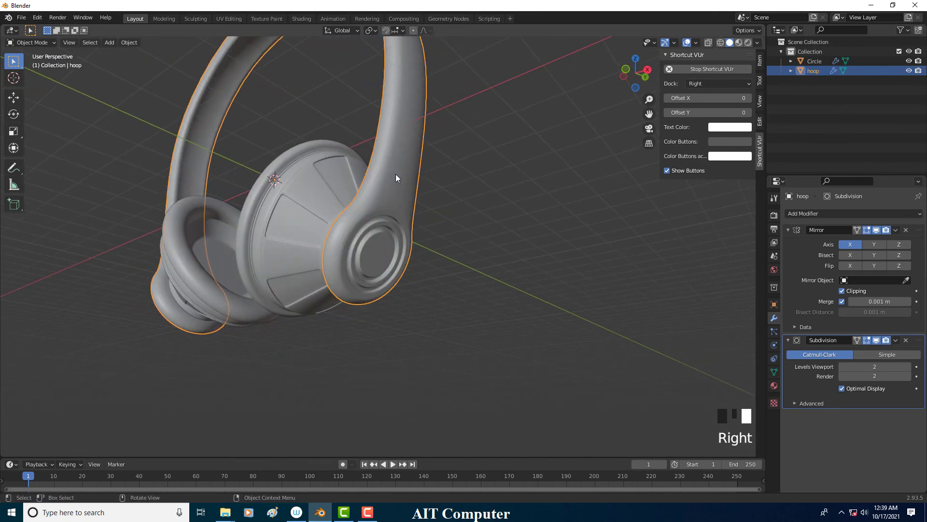
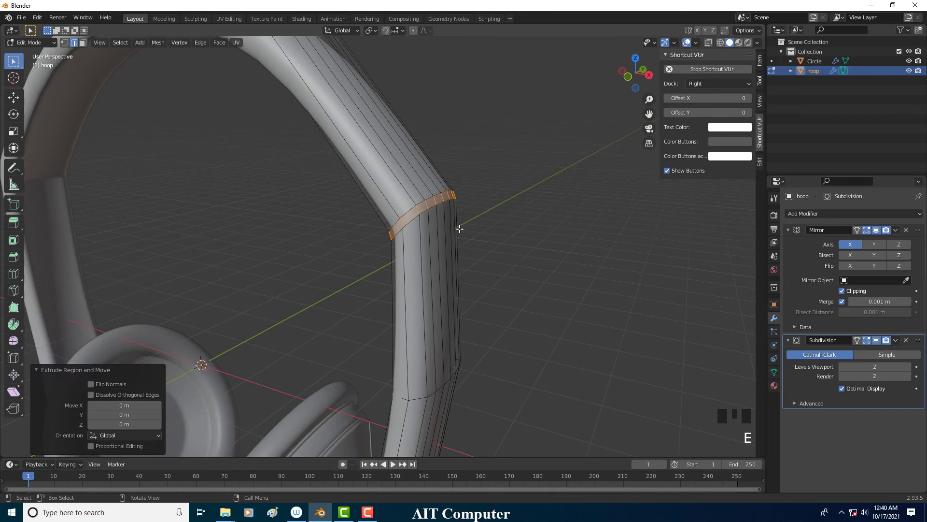
- Add loop cuts just below and above the hoop's bend, slid close to the joint
{"action": "key", "text": "alt+s"}
{"action": "scroll", "scroll_direction": "up", "scroll_amount": 3}
{"action": "key", "text": "ctrl+r"}
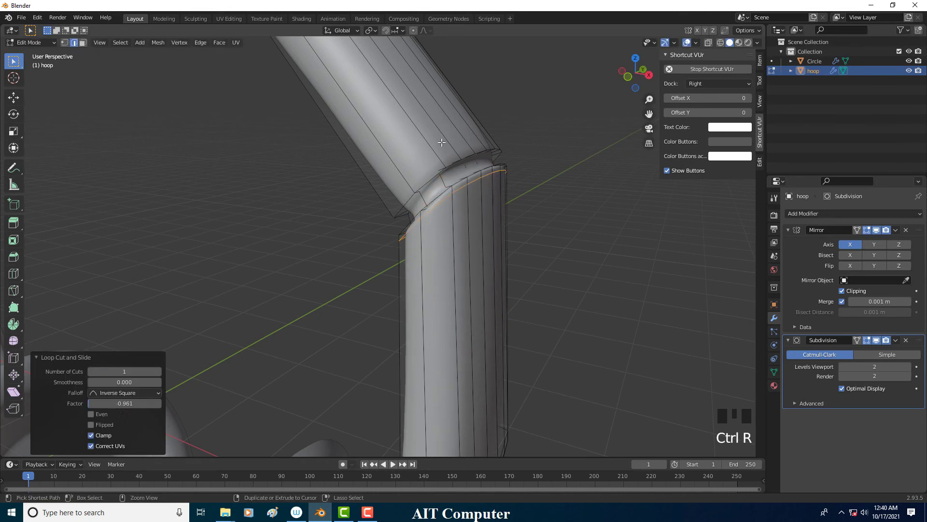
{"action": "key", "text": "ctrl+r"}
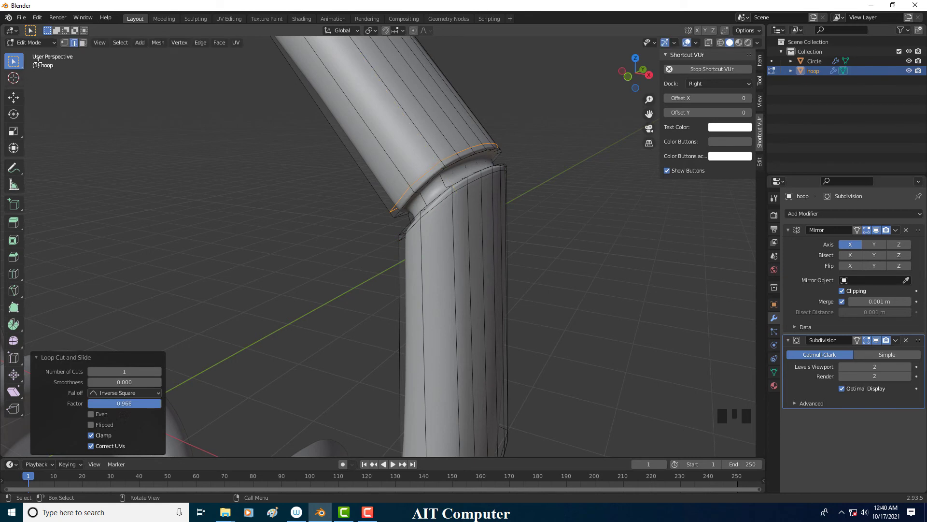
- Review the sharpened joint in Object Mode and switch to a straight front view
{"action": "left_click_drag", "start_coordinate": [46, 47], "coordinate": [313, 224]}
{"action": "scroll", "scroll_direction": "down", "scroll_amount": 3}
{"action": "left_click", "coordinate": [392, 256]}
{"action": "left_click_drag", "start_coordinate": [442, 234], "coordinate": [356, 241]}
{"action": "scroll", "scroll_direction": "up", "scroll_amount": 3}
{"action": "key", "text": "Tab"}
{"action": "scroll", "scroll_direction": "up", "scroll_amount": 3}
{"action": "key", "text": "alt+z"}
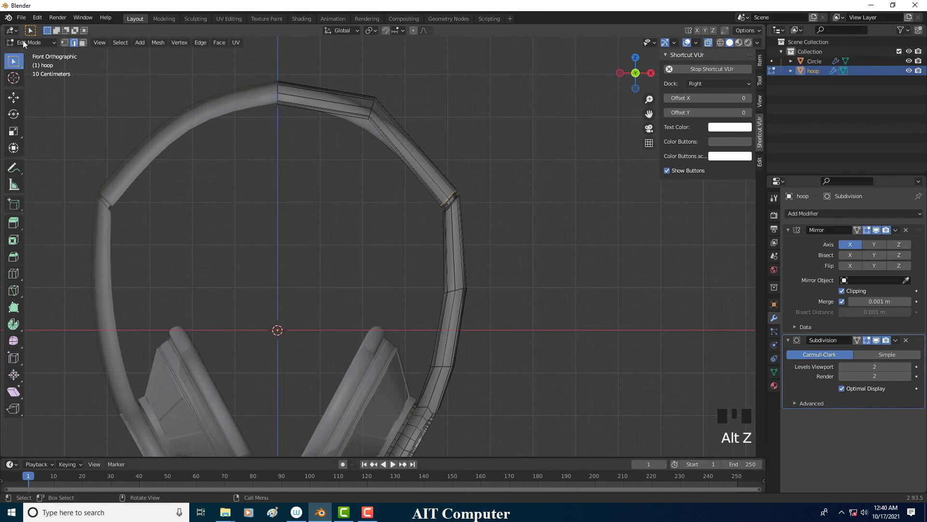
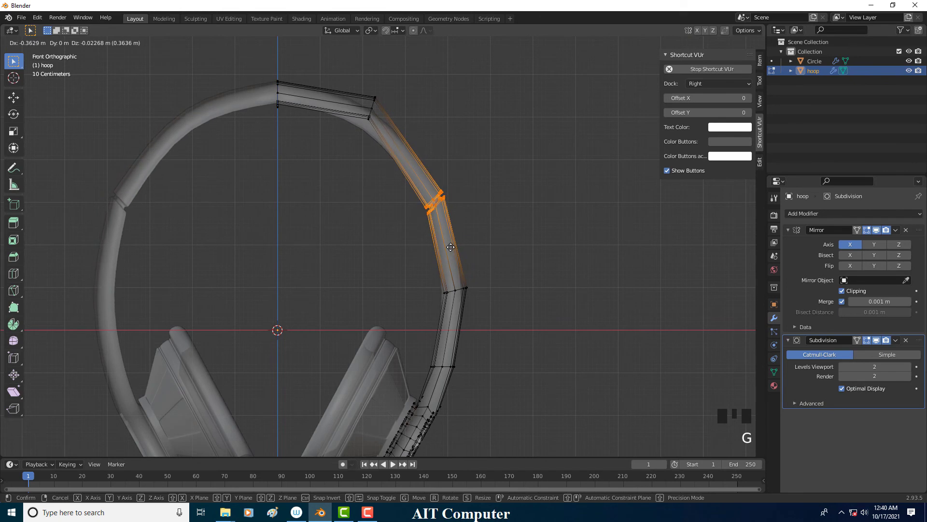
- Select the loop ring at the band's bend forming the side segment
{"action": "scroll", "scroll_direction": "down", "scroll_amount": 3}
{"action": "left_click", "coordinate": [44, 43]}
{"action": "left_click", "coordinate": [47, 57]}
{"action": "scroll", "scroll_direction": "down", "scroll_amount": 3}
{"action": "left_click", "coordinate": [404, 237]}
{"action": "scroll", "scroll_direction": "down", "scroll_amount": 3}
{"action": "left_click", "coordinate": [409, 246]}
{"action": "scroll", "scroll_direction": "up", "scroll_amount": 3}
- Tilt the band's side segment 17.5° and move it into place
{"action": "key", "text": "Tab"}
{"action": "key", "text": "r"}
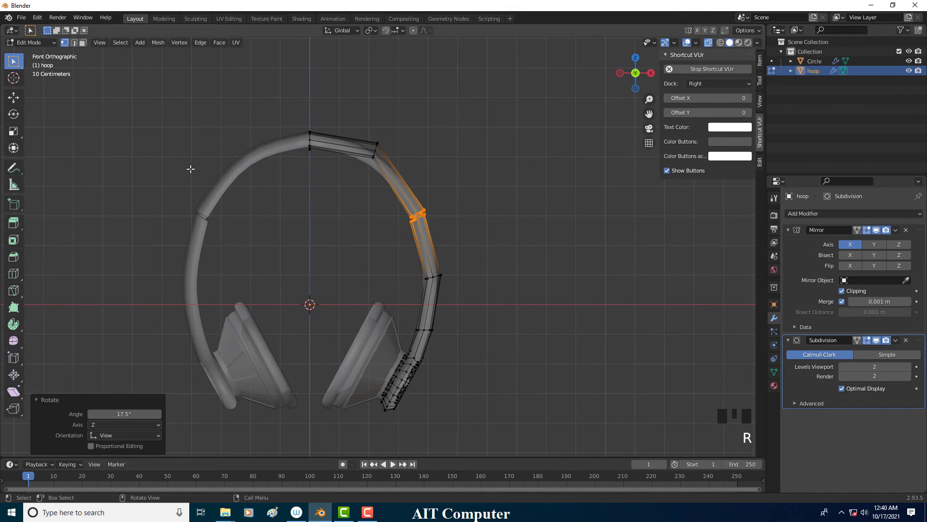
{"action": "key", "text": "g"}
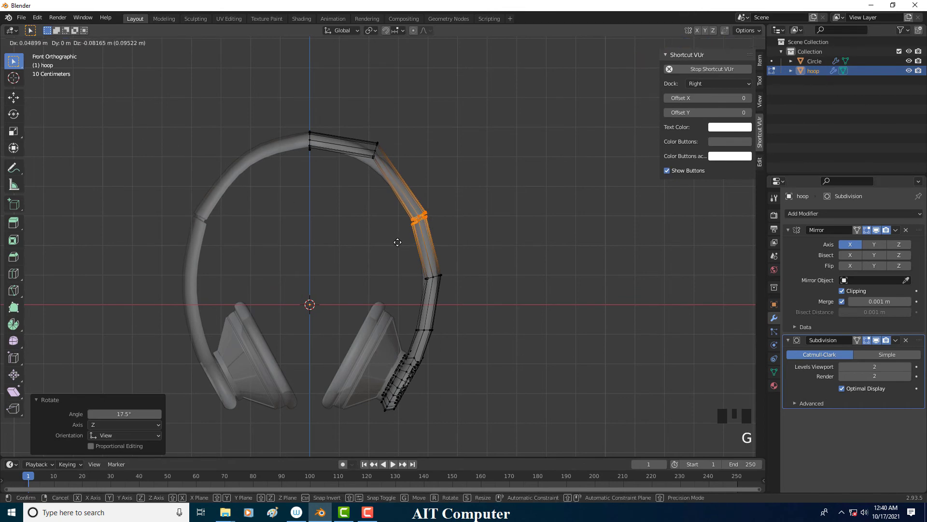
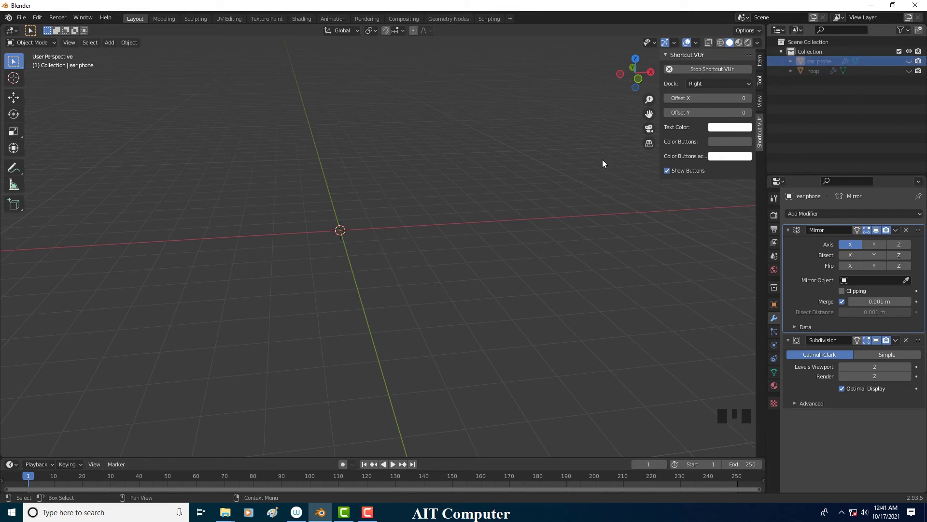
- Bring up the Shift+A add menu to insert a Grid mesh for the speaker cover
{"action": "left_click", "coordinate": [424, 278]}
{"action": "scroll", "scroll_direction": "up", "scroll_amount": 3}
{"action": "left_click_drag", "start_coordinate": [392, 251], "coordinate": [392, 253]}
{"action": "key", "text": "shift+a"}
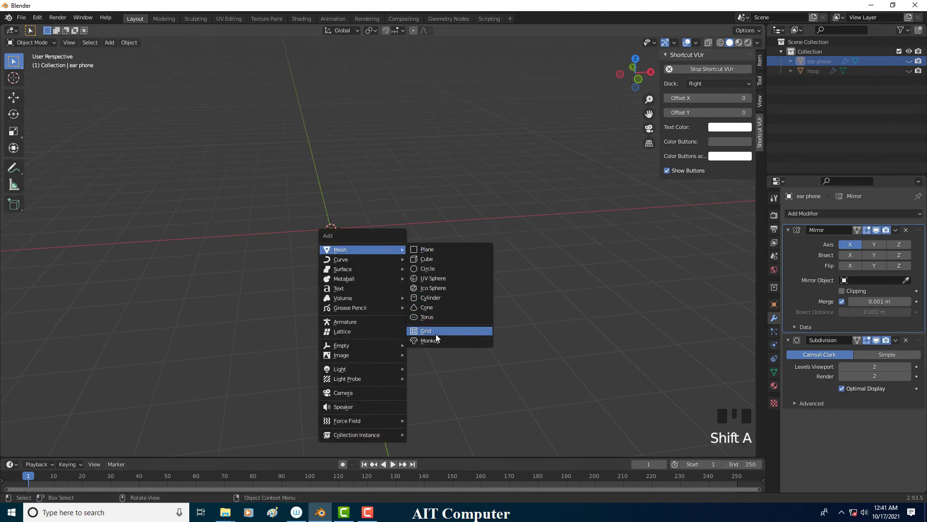
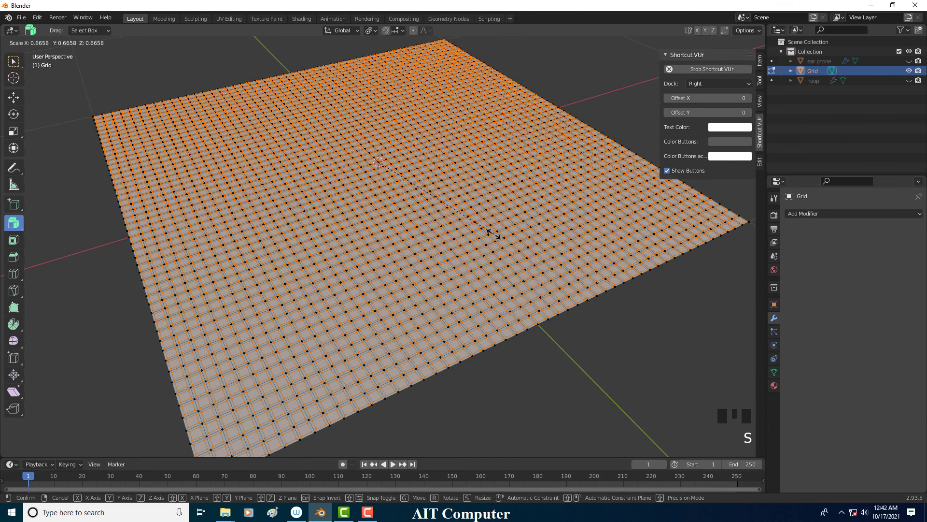
- Shrink every grid face with Individual Origins and delete them, leaving square holes
{"action": "scroll", "scroll_direction": "up", "scroll_amount": 3}
{"action": "scroll", "scroll_direction": "up", "scroll_amount": 3}
{"action": "key", "text": "s"}
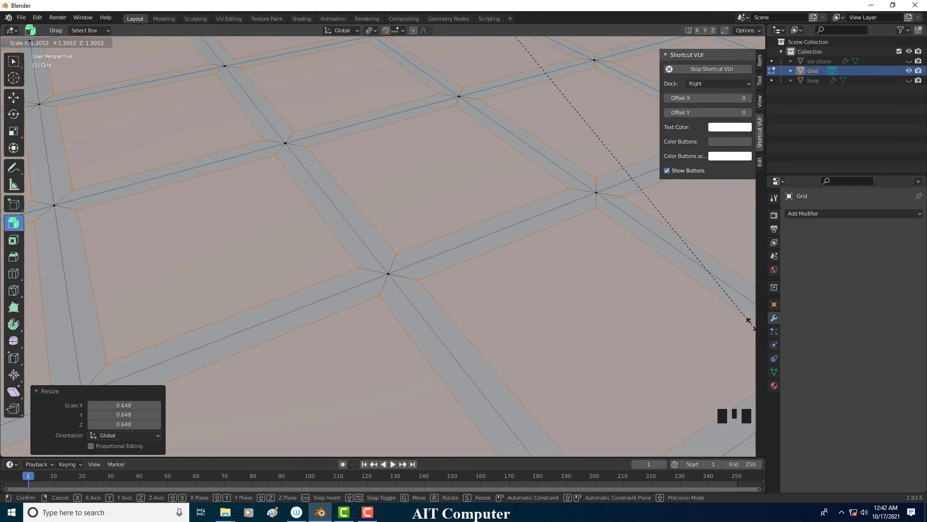
{"action": "scroll", "scroll_direction": "down", "scroll_amount": 3}
{"action": "scroll", "scroll_direction": "up", "scroll_amount": 3}
{"action": "scroll", "scroll_direction": "down", "scroll_amount": 3}
{"action": "key", "text": "Delete"}
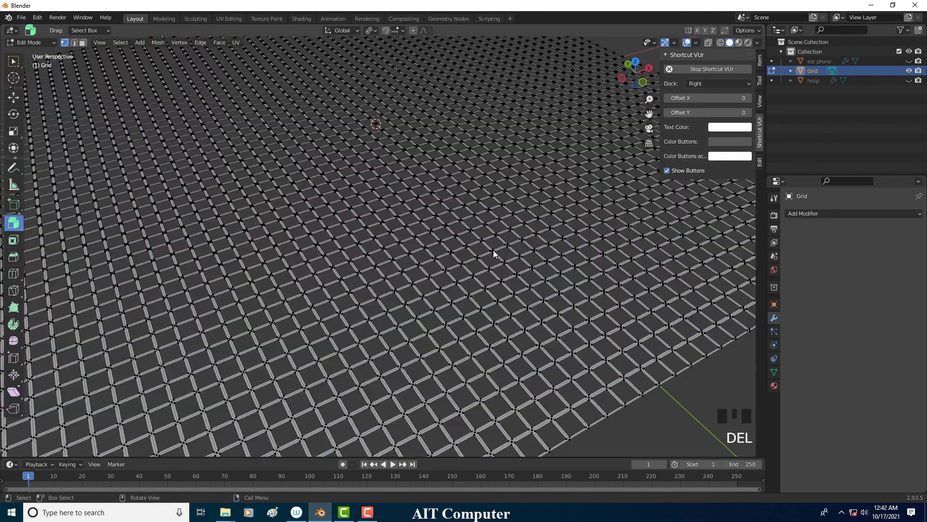
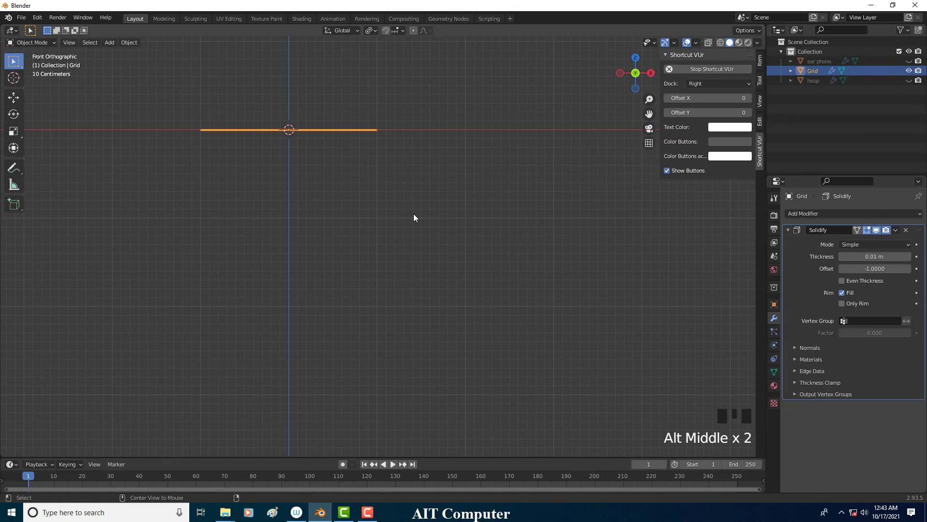
- Reveal the hidden headphone parts and select the whole grid plane in Edit Mode
{"action": "left_click", "coordinate": [912, 72]}
{"action": "left_click", "coordinate": [912, 83]}
{"action": "scroll", "scroll_direction": "down", "scroll_amount": 3}
{"action": "scroll", "scroll_direction": "down", "scroll_amount": 3}
{"action": "key", "text": "Tab"}
{"action": "key", "text": "a"}
{"action": "key", "text": "g"}
- Tilt, enlarge and move the grid so it lies flush across the right earcup's opening
{"action": "key", "text": "r"}
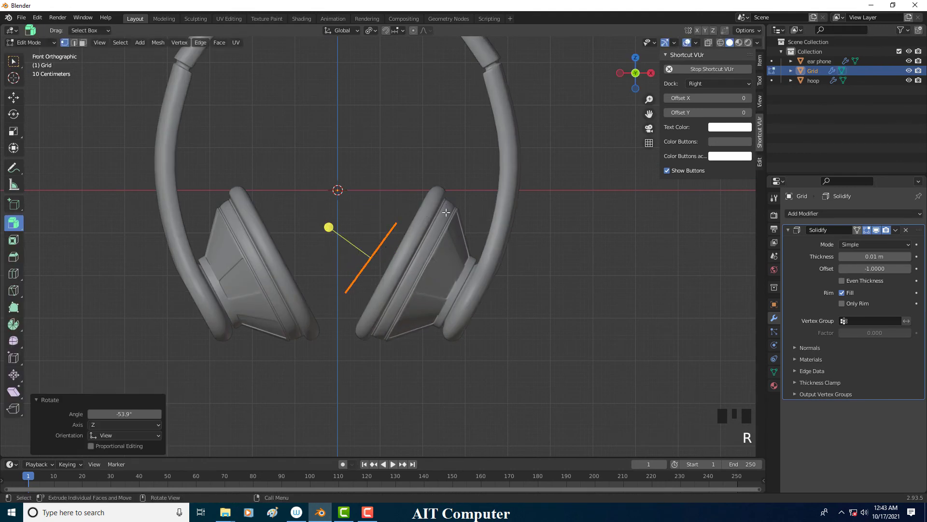
{"action": "key", "text": "s"}
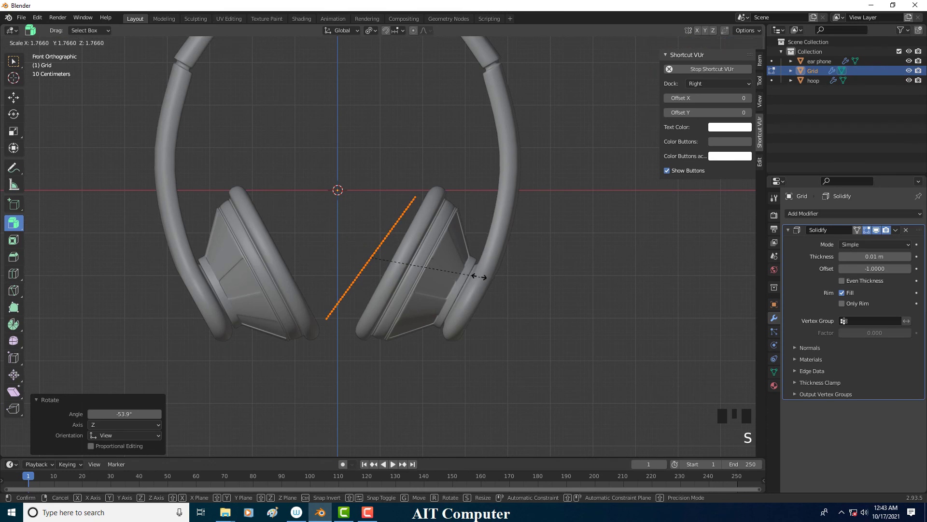
{"action": "key", "text": "g"}
{"action": "key", "text": "r"}
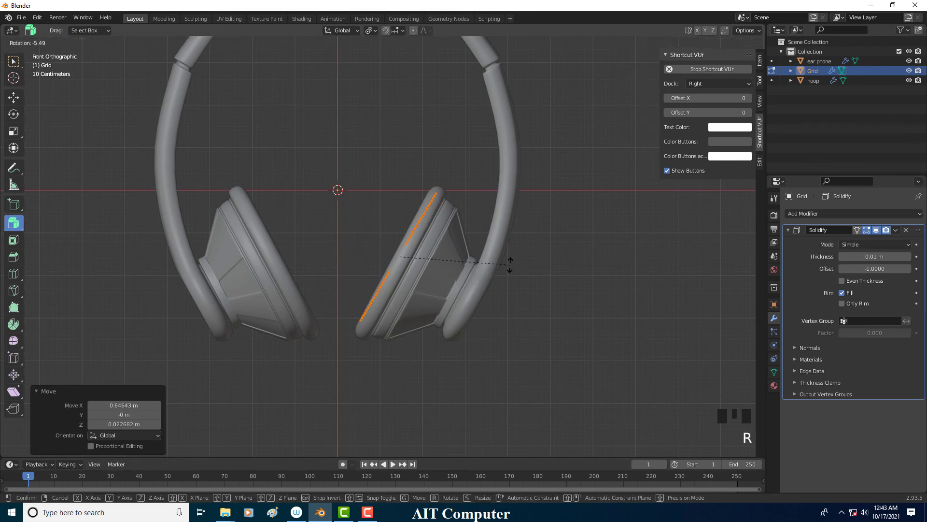
{"action": "key", "text": "r"}
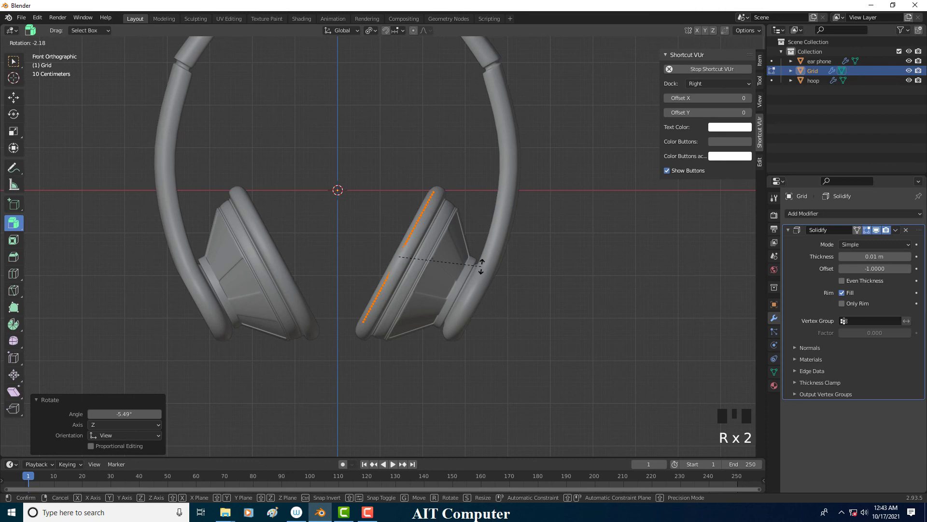
{"action": "scroll", "scroll_direction": "up", "scroll_amount": 3}
{"action": "key", "text": "g"}
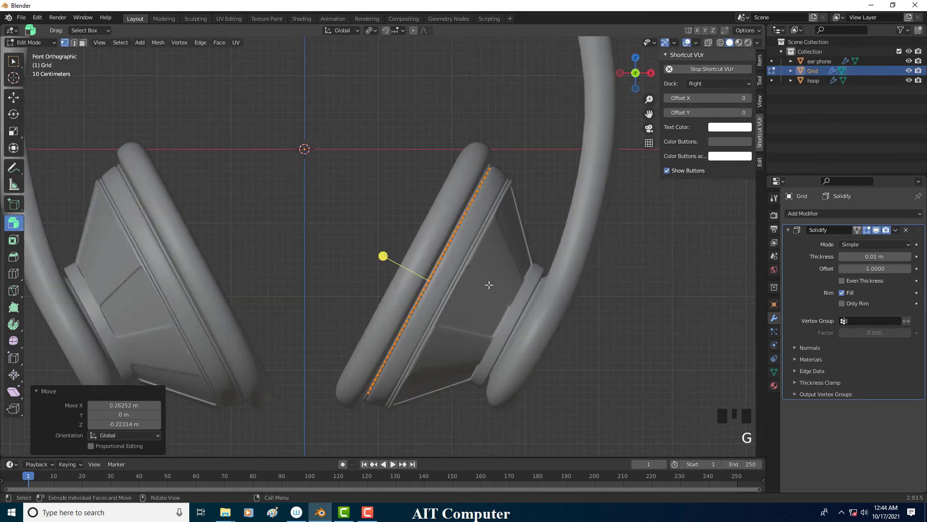
{"action": "left_click_drag", "start_coordinate": [480, 313], "coordinate": [473, 313]}
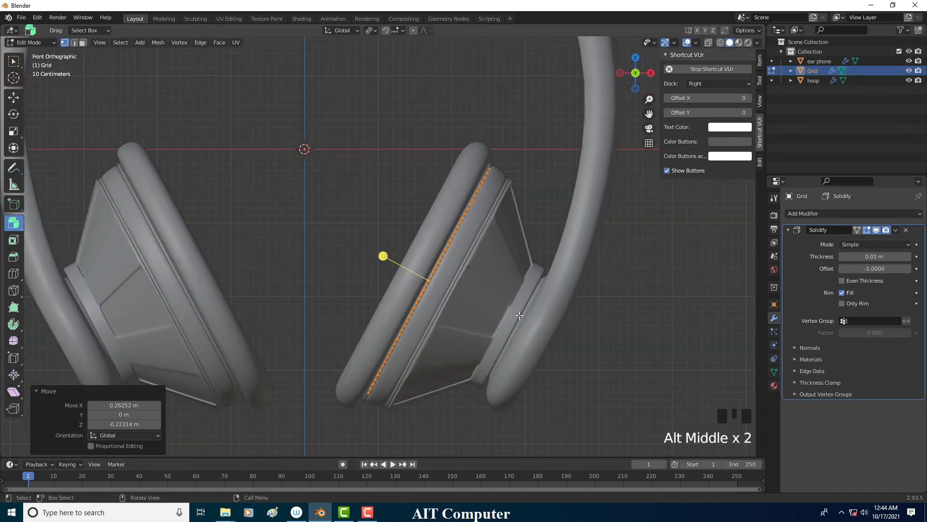
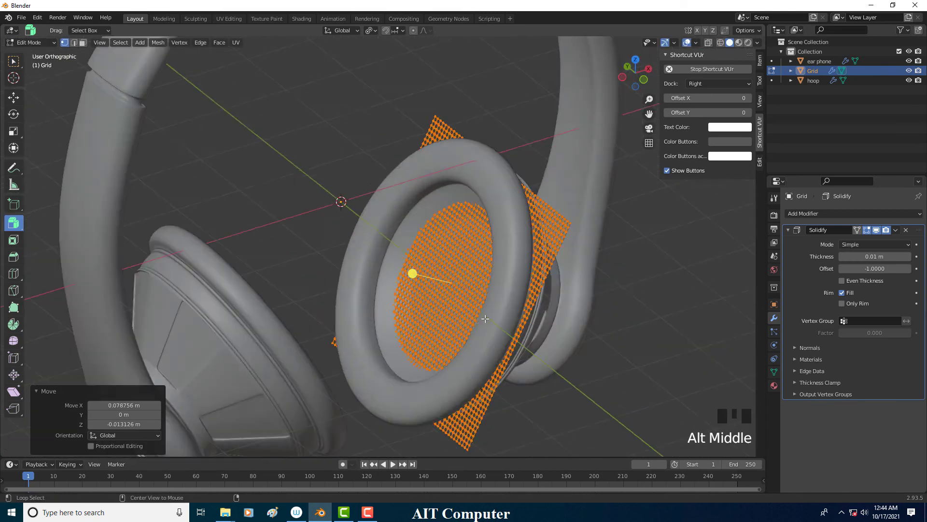
- Nudge the speaker grid twice into its final position against the earcup rim
{"action": "key", "text": "g"}
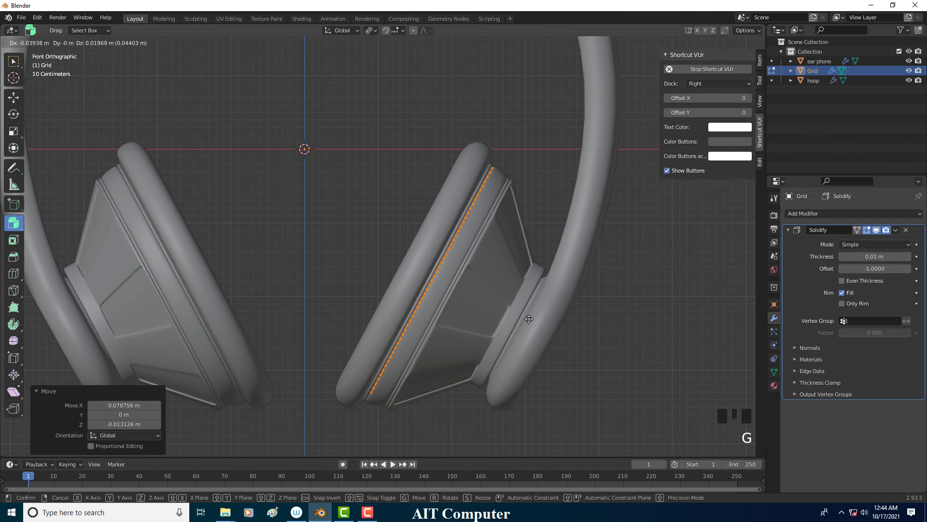
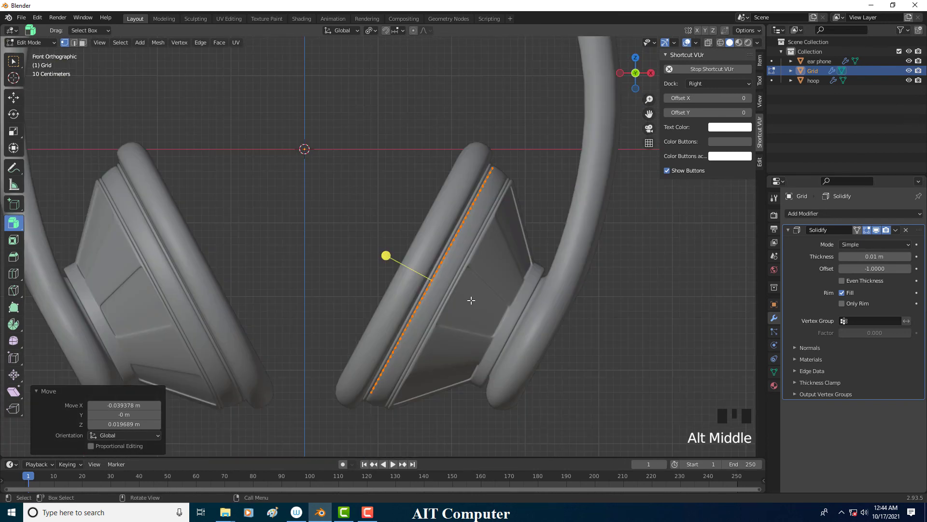
{"action": "key", "text": "g"}
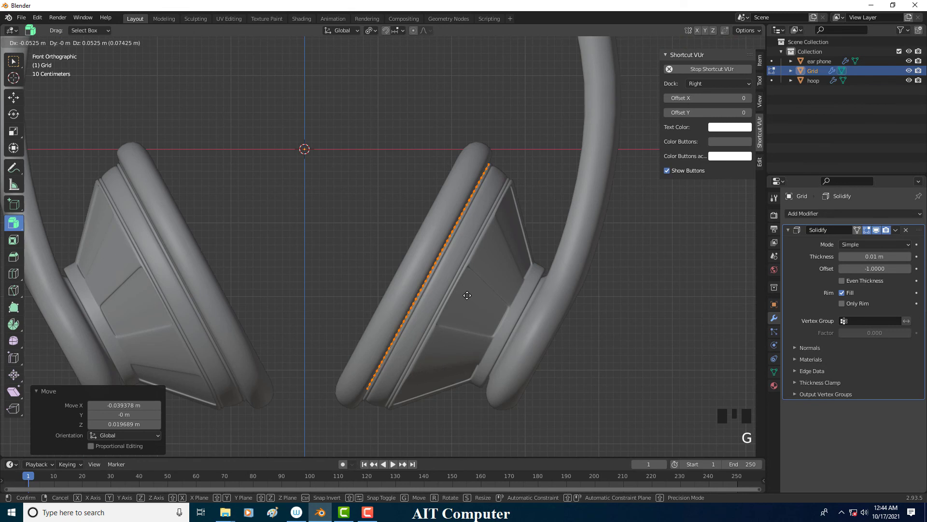
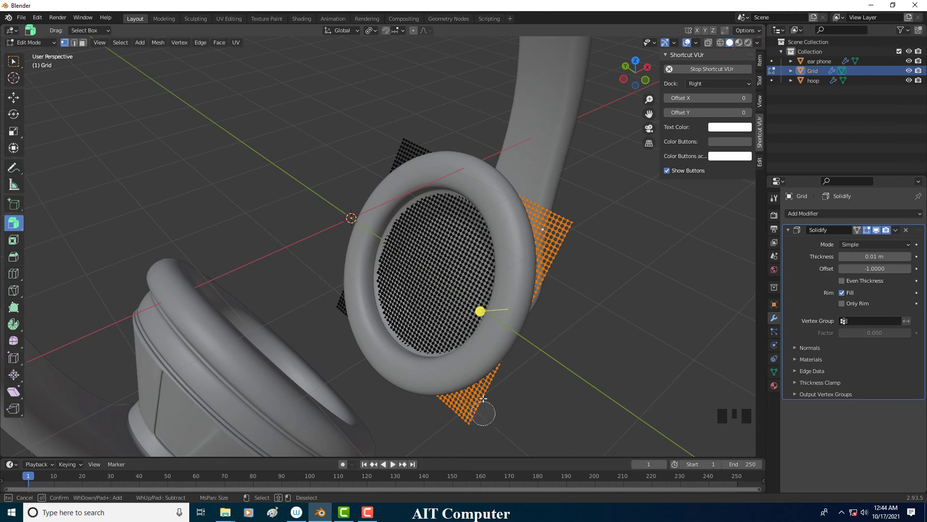
- Circle-select the grid areas outside the earcup ring from several angles and delete those vertices
{"action": "left_click_drag", "start_coordinate": [512, 348], "coordinate": [486, 362]}
{"action": "key", "text": "c"}
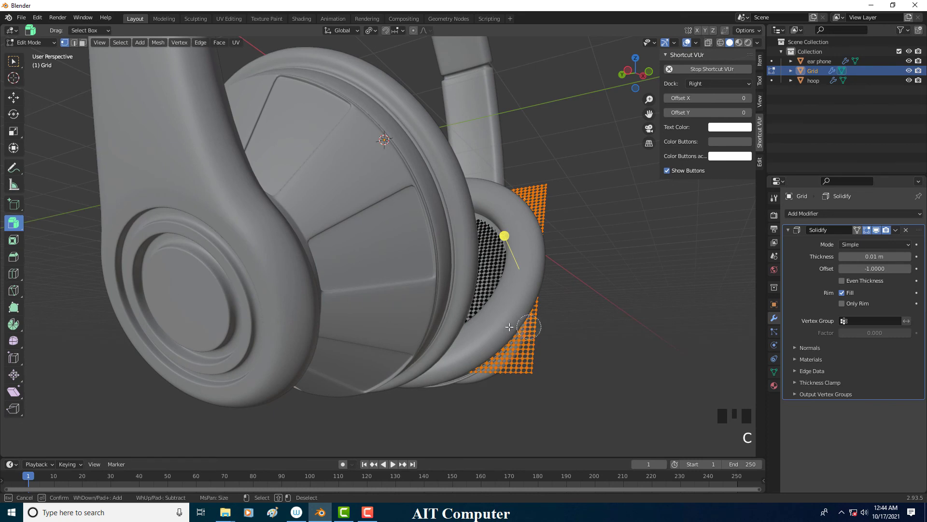
{"action": "left_click_drag", "start_coordinate": [451, 315], "coordinate": [450, 318]}
{"action": "left_click_drag", "start_coordinate": [442, 319], "coordinate": [385, 356]}
{"action": "key", "text": "c"}
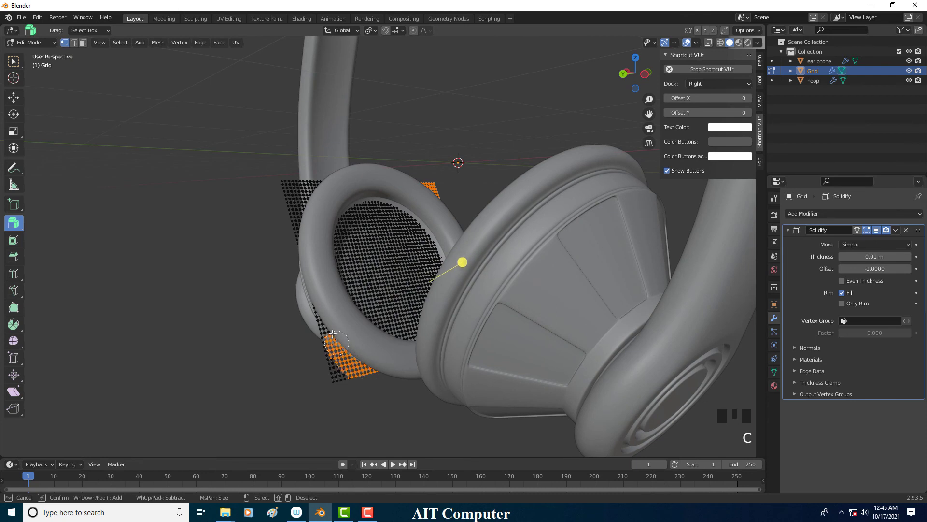
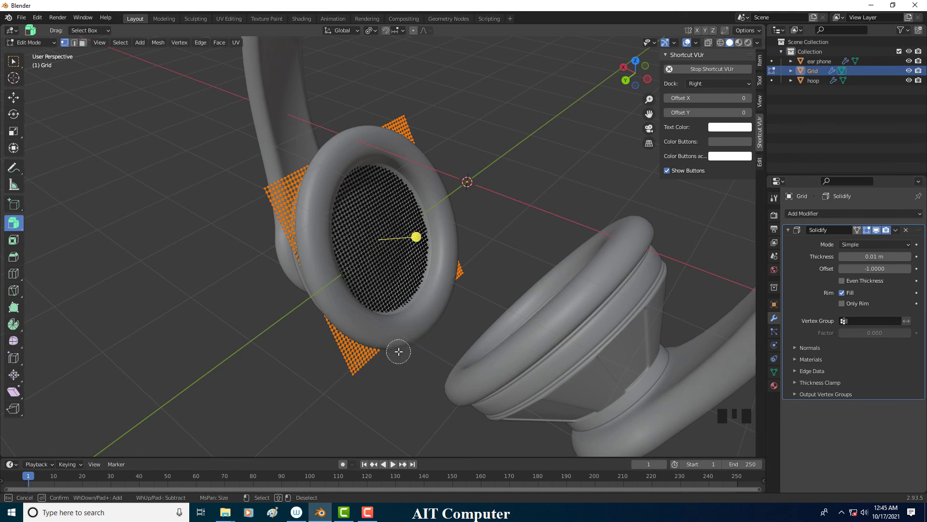
{"action": "left_click_drag", "start_coordinate": [415, 306], "coordinate": [437, 316]}
{"action": "key", "text": "Delete"}
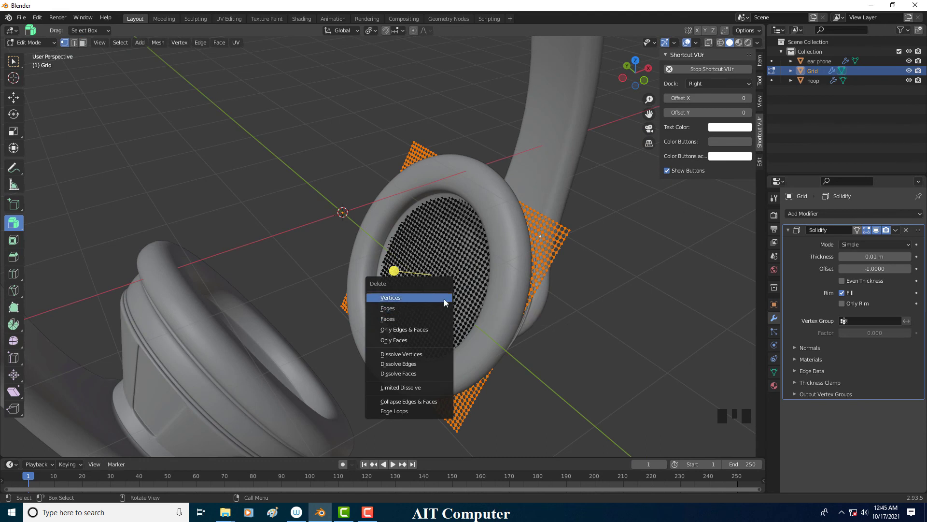
{"action": "left_click_drag", "start_coordinate": [505, 311], "coordinate": [515, 363]}
- Circle-select stray vertices around the speaker cover's edge and delete them, then pick more
{"action": "key", "text": "c"}
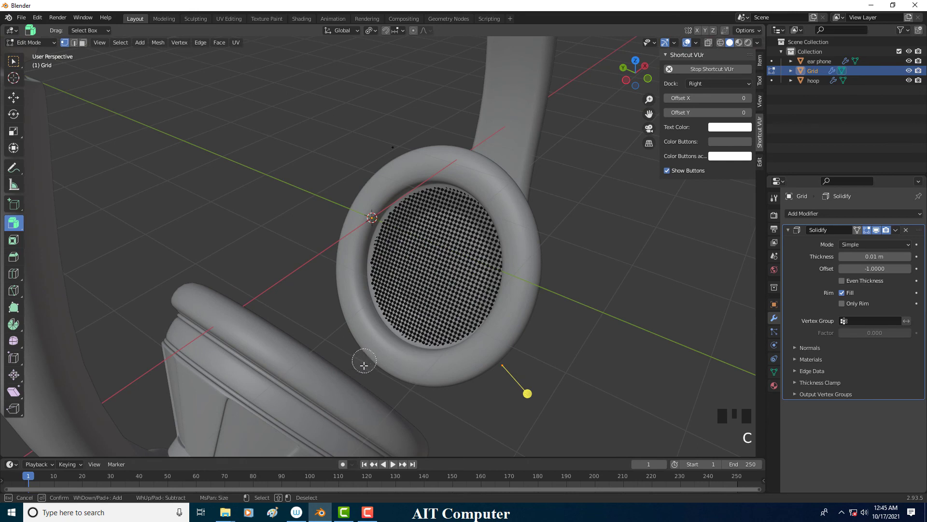
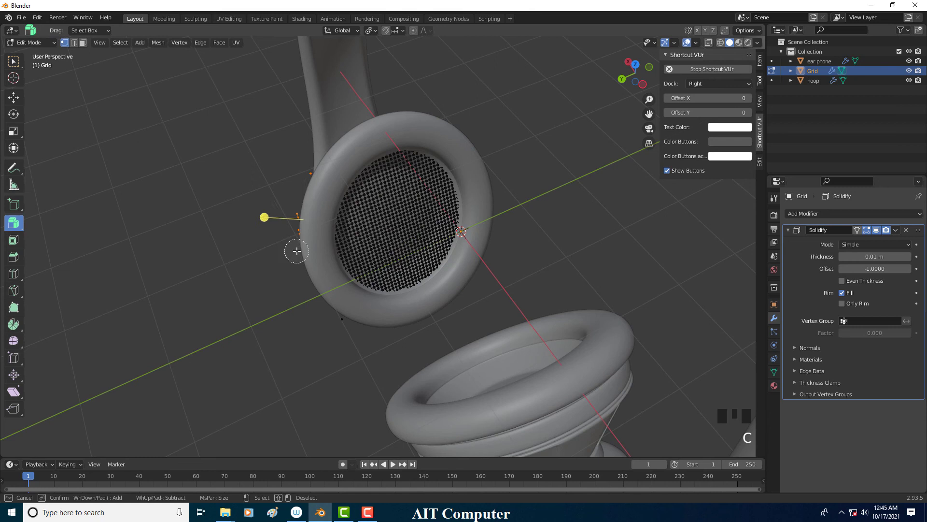
{"action": "key", "text": "Delete"}
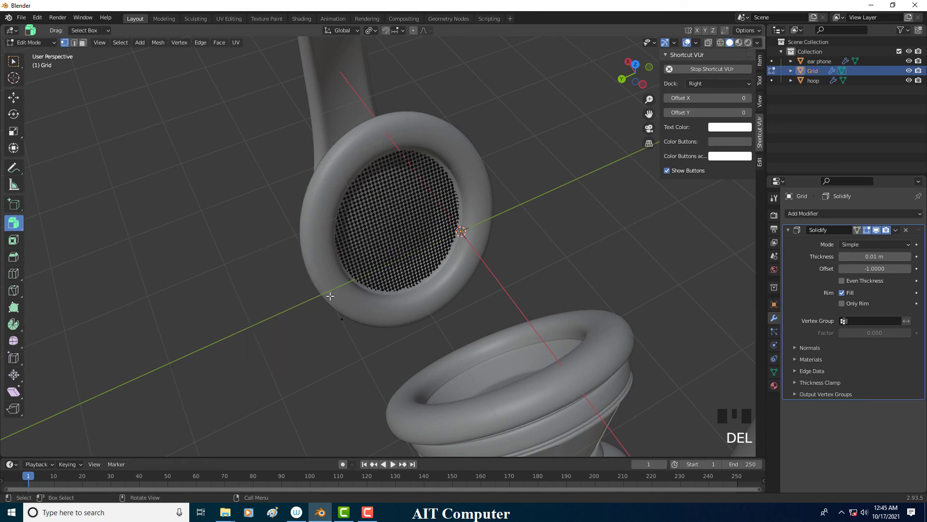
{"action": "key", "text": "c"}
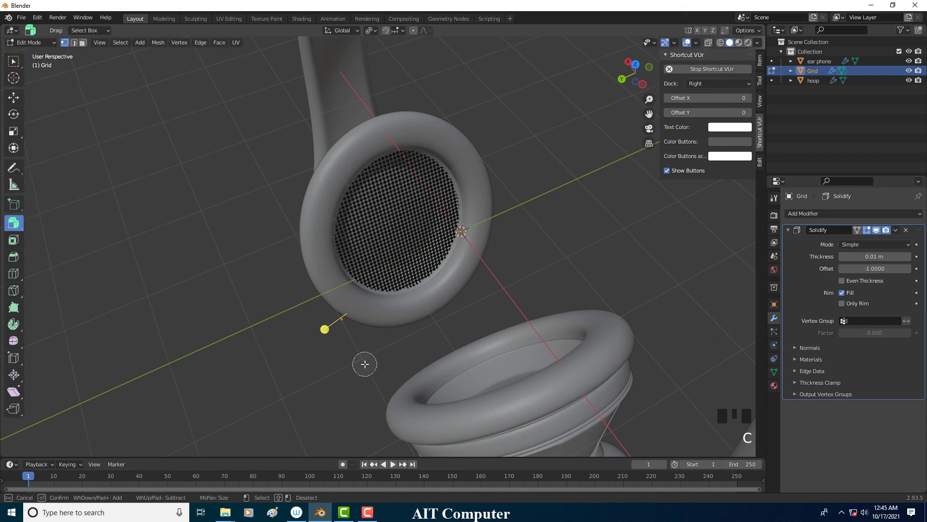
- Delete the selected strays, then clear leftover vertices on the back of the earcup
{"action": "key", "text": "Delete"}
{"action": "left_click_drag", "start_coordinate": [399, 305], "coordinate": [252, 219]}
{"action": "key", "text": "c"}
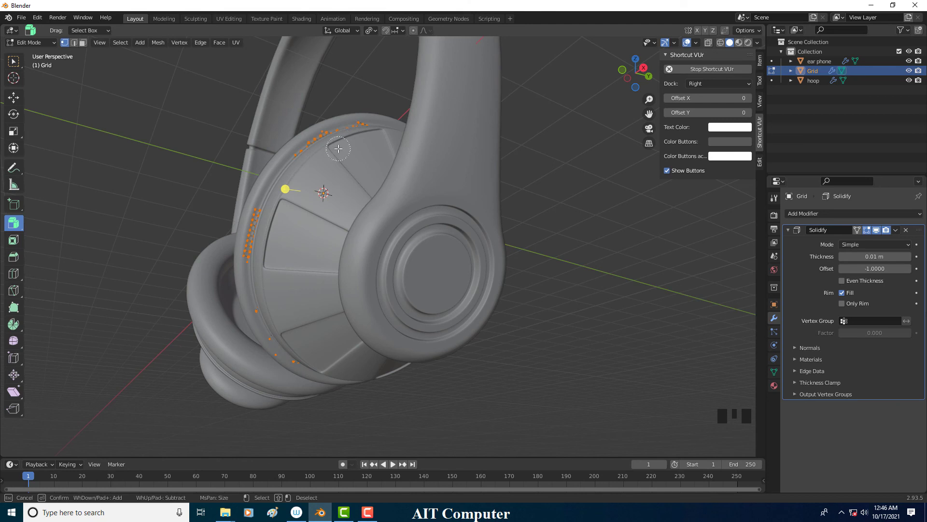
{"action": "key", "text": "Delete"}
- From another side, circle-select and delete the last stray vertices along the rim
{"action": "left_click_drag", "start_coordinate": [351, 178], "coordinate": [345, 142]}
{"action": "key", "text": "c"}
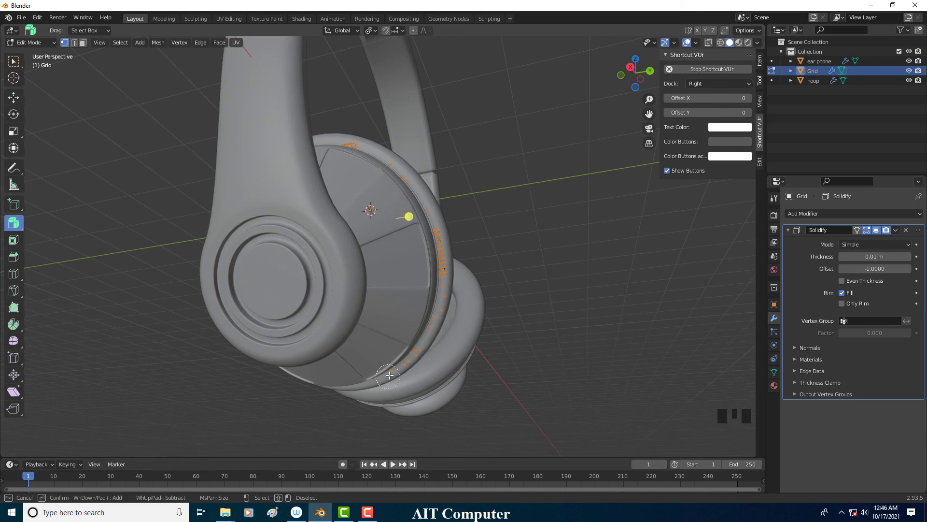
{"action": "key", "text": "Delete"}
{"action": "key", "text": "x"}
{"action": "key", "text": "c"}
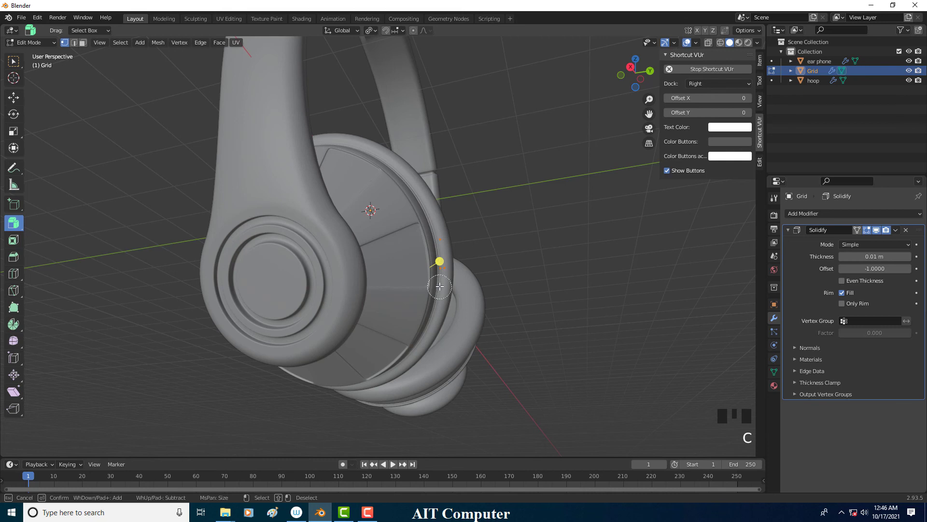
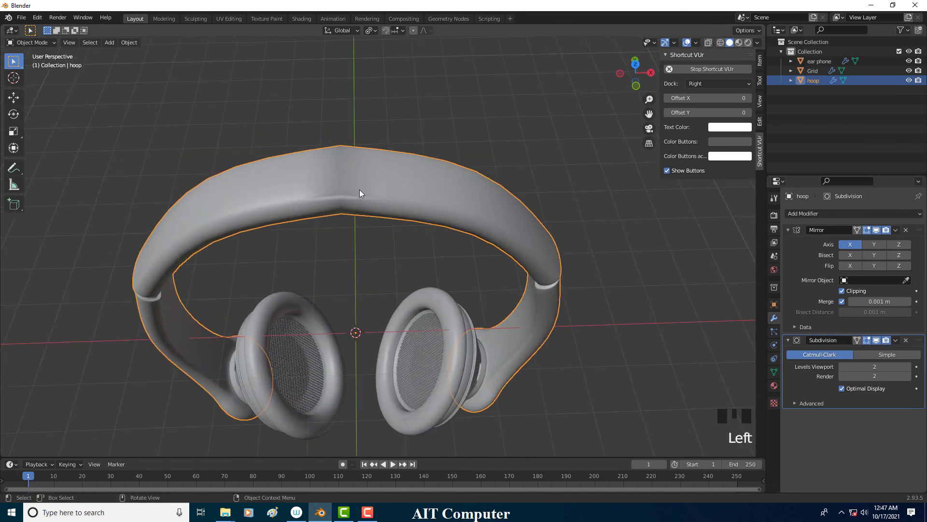
- Try moving edge loops on the hoop band's top in Edit Mode, undoing each attempt
{"action": "key", "text": "Tab"}
{"action": "scroll", "scroll_direction": "up", "scroll_amount": 3}
{"action": "left_click", "coordinate": [323, 163]}
{"action": "key", "text": "g"}
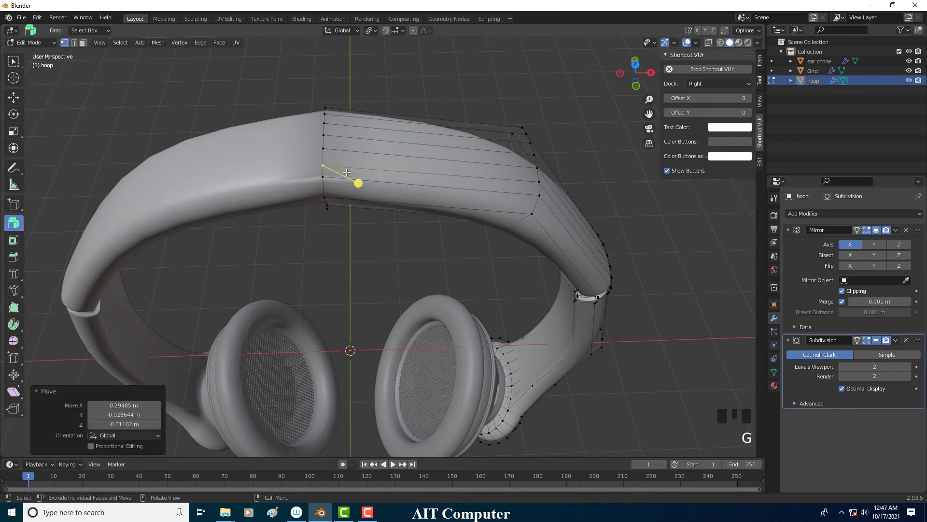
{"action": "key", "text": "ctrl+z"}
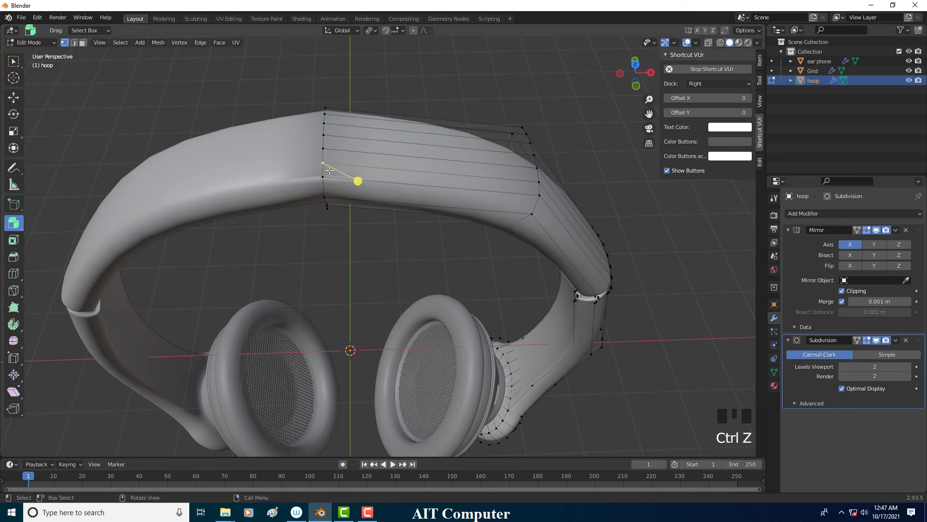
{"action": "left_click", "coordinate": [843, 295]}
{"action": "key", "text": "g"}
{"action": "key", "text": "ctrl+z"}
{"action": "left_click", "coordinate": [324, 162]}
{"action": "key", "text": "g"}
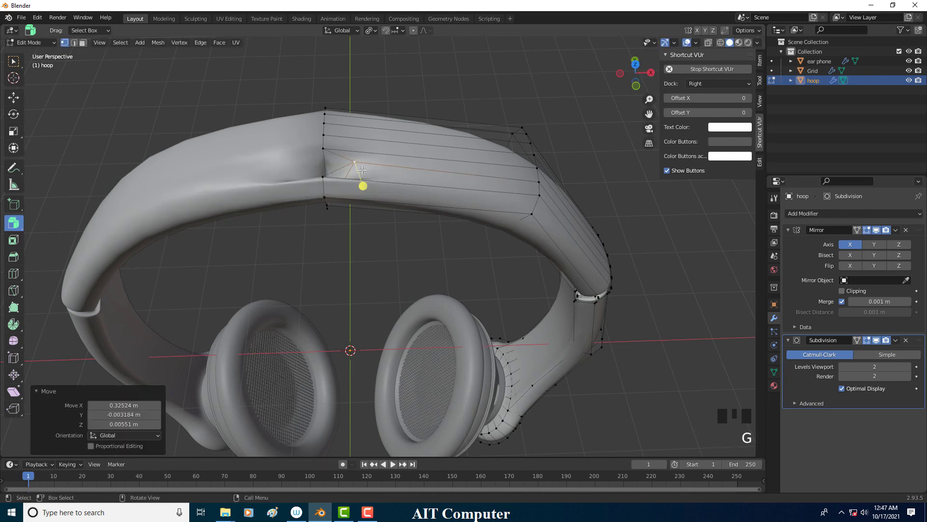
{"action": "key", "text": "ctrl+z"}
- Return to Object Mode, frame the whole headphone and bring up the Add menu's mesh list
{"action": "middle_click", "coordinate": [429, 202]}
{"action": "scroll", "scroll_direction": "down", "scroll_amount": 3}
{"action": "left_click", "coordinate": [43, 47]}
{"action": "scroll", "scroll_direction": "down", "scroll_amount": 3}
{"action": "left_click_drag", "start_coordinate": [430, 222], "coordinate": [395, 206]}
{"action": "key", "text": "shift+a"}
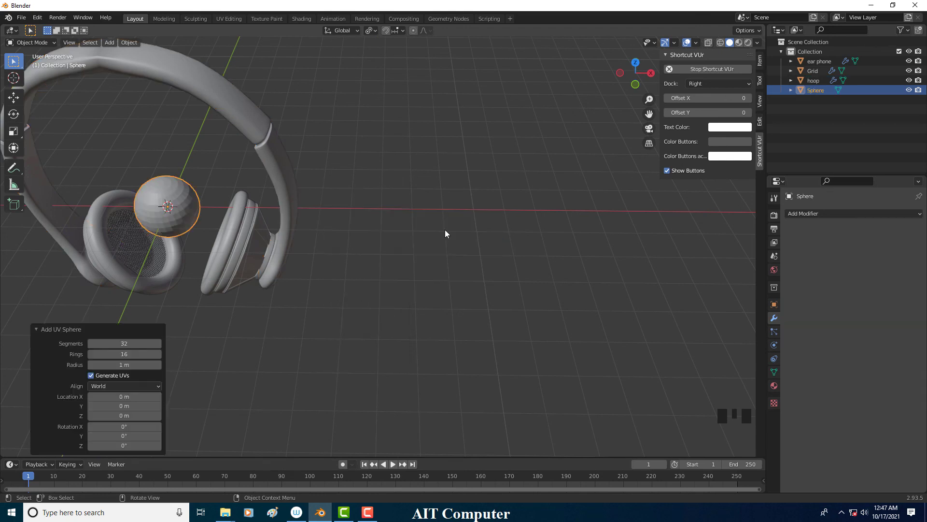
- Move the new UV sphere along the X axis to sit beside the left earcup
{"action": "key", "text": "g"}
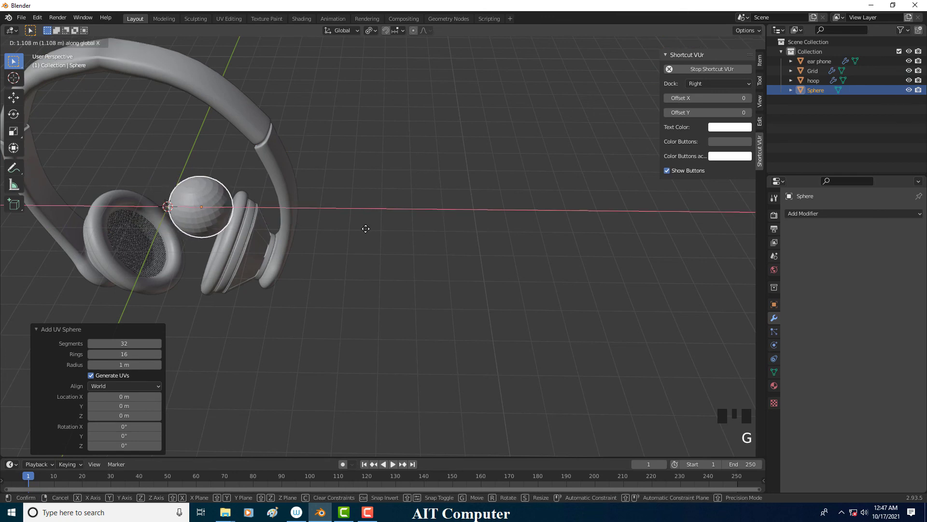
{"action": "scroll", "scroll_direction": "up", "scroll_amount": 3}
{"action": "middle_click", "coordinate": [432, 206]}
- Edit the sphere's mesh, duplicating and adjusting a selection of its vertices
{"action": "key", "text": "Tab"}
{"action": "scroll", "scroll_direction": "up", "scroll_amount": 3}
{"action": "left_click", "coordinate": [471, 148]}
{"action": "left_click", "coordinate": [469, 152]}
{"action": "left_click_drag", "start_coordinate": [479, 159], "coordinate": [488, 162]}
{"action": "key", "text": "shift+d"}
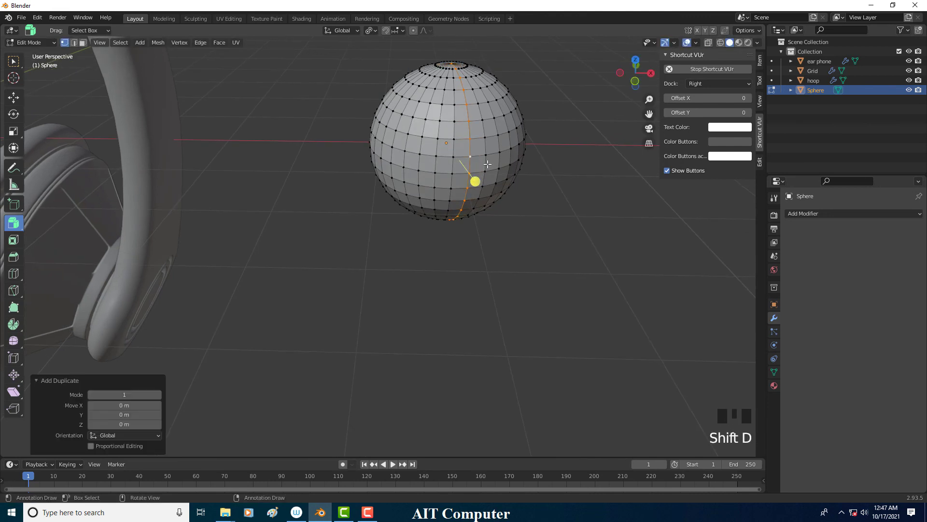
{"action": "left_click_drag", "start_coordinate": [489, 162], "coordinate": [45, 47]}
{"action": "left_click", "coordinate": [45, 48]}
{"action": "left_click_drag", "start_coordinate": [462, 192], "coordinate": [506, 245]}
{"action": "left_click_drag", "start_coordinate": [506, 244], "coordinate": [500, 219]}
{"action": "left_click", "coordinate": [498, 209]}
{"action": "left_click", "coordinate": [507, 238]}
- Undo a vertex move, toggle between Object and Edit Mode, and resume editing the sphere mesh
{"action": "middle_click", "coordinate": [490, 197]}
{"action": "scroll", "scroll_direction": "up", "scroll_amount": 3}
{"action": "left_click_drag", "start_coordinate": [500, 202], "coordinate": [490, 219]}
{"action": "key", "text": "Tab"}
{"action": "left_click_drag", "start_coordinate": [482, 186], "coordinate": [495, 193]}
{"action": "key", "text": "g"}
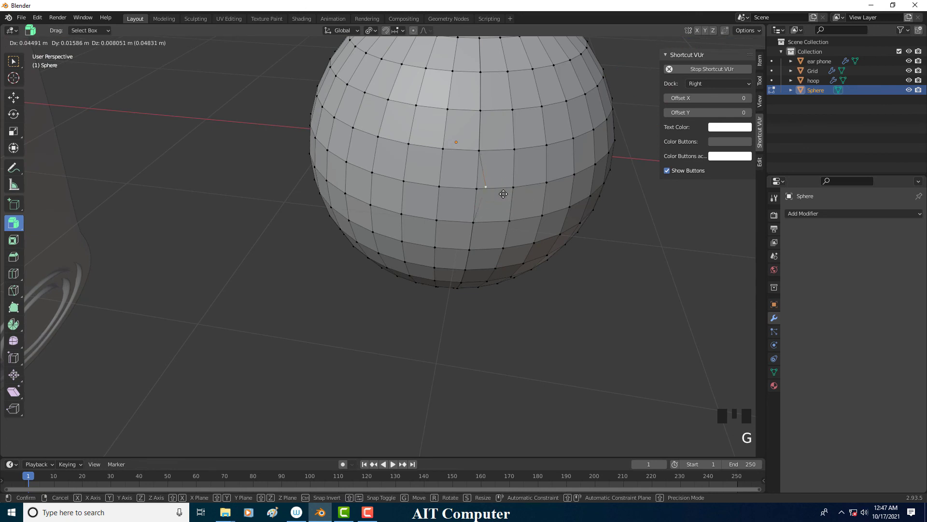
{"action": "key", "text": "ctrl+z"}
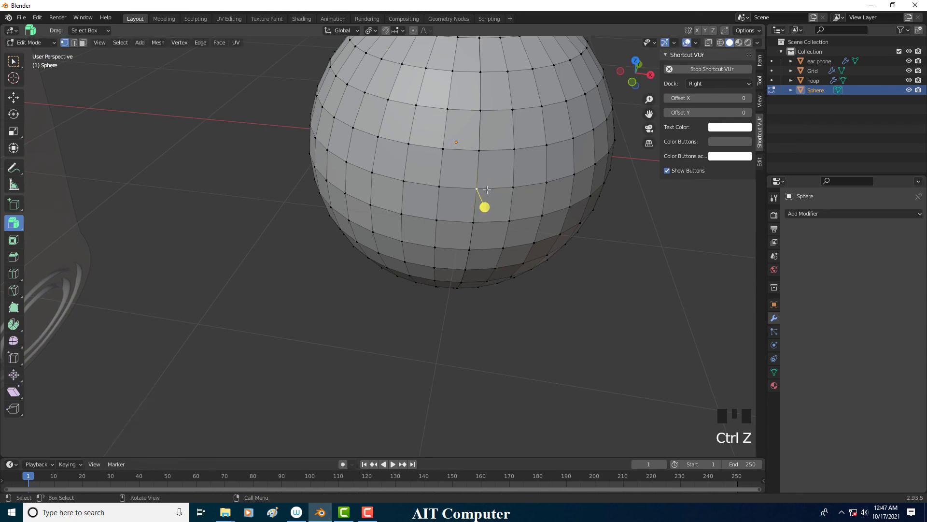
{"action": "double_click", "coordinate": [43, 47]}
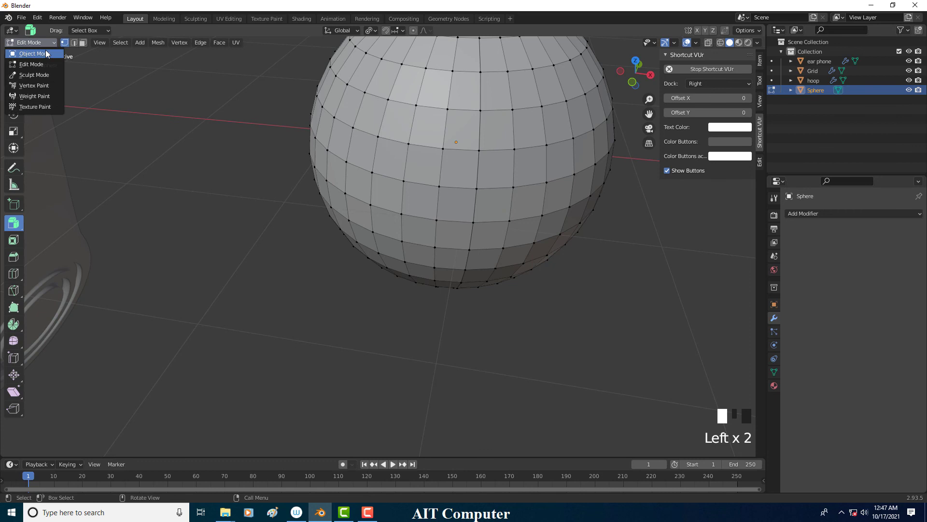
{"action": "left_click", "coordinate": [494, 190]}
{"action": "left_click", "coordinate": [483, 188]}
{"action": "left_click", "coordinate": [492, 189]}
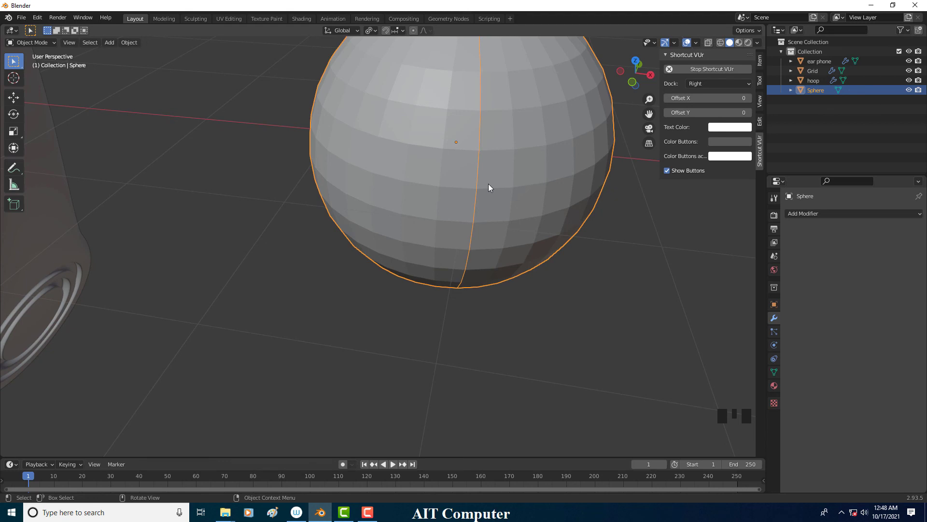
{"action": "key", "text": "Tab"}
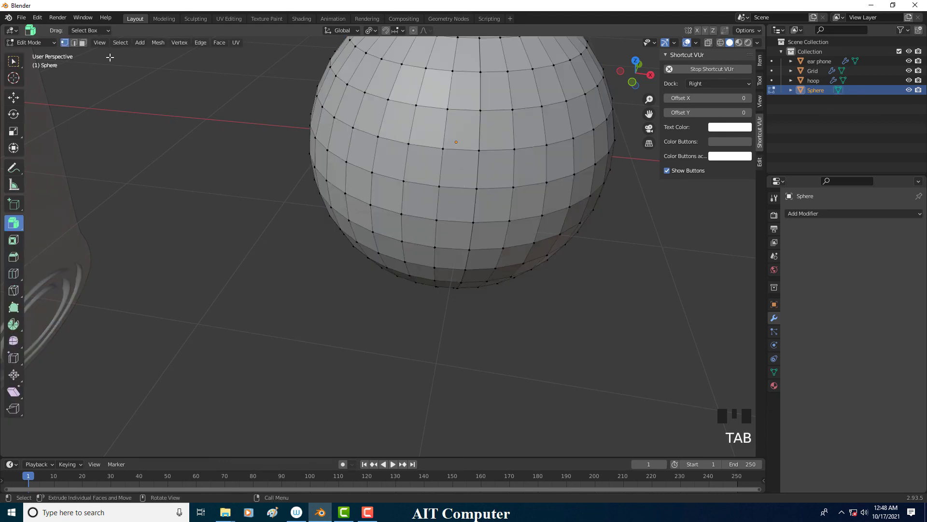
- Select all sphere vertices and merge duplicates by distance, removing 17 vertices
{"action": "key", "text": "a"}
{"action": "left_click_drag", "start_coordinate": [496, 191], "coordinate": [460, 179]}
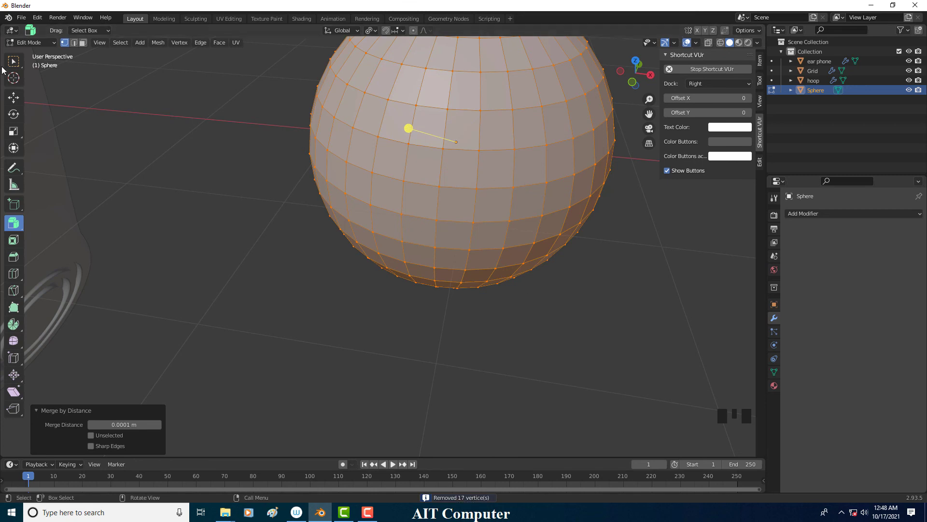
{"action": "left_click_drag", "start_coordinate": [34, 60], "coordinate": [238, 163]}
{"action": "scroll", "scroll_direction": "down", "scroll_amount": 3}
- Select the hoop band and enter Edit Mode on its mesh
{"action": "left_click_drag", "start_coordinate": [248, 221], "coordinate": [344, 242]}
{"action": "left_click", "coordinate": [345, 243]}
{"action": "left_click_drag", "start_coordinate": [377, 233], "coordinate": [347, 220]}
{"action": "key", "text": "Tab"}
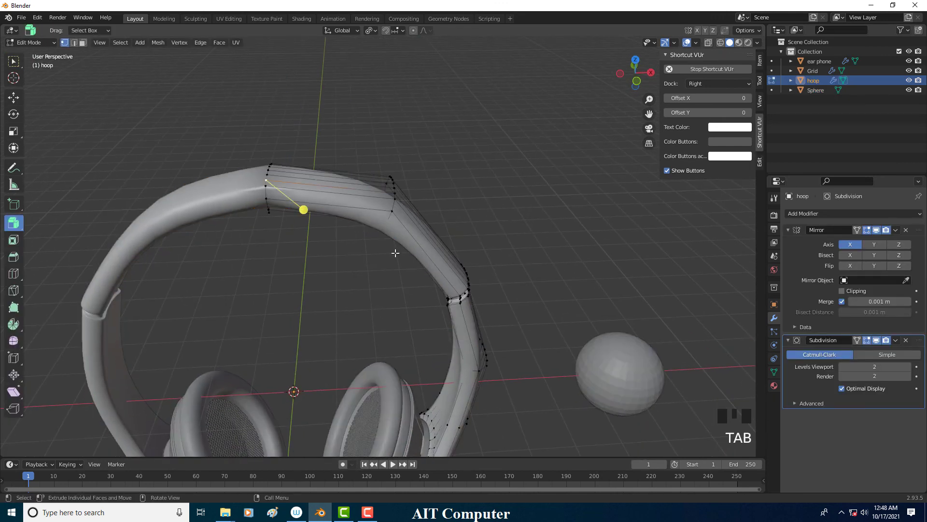
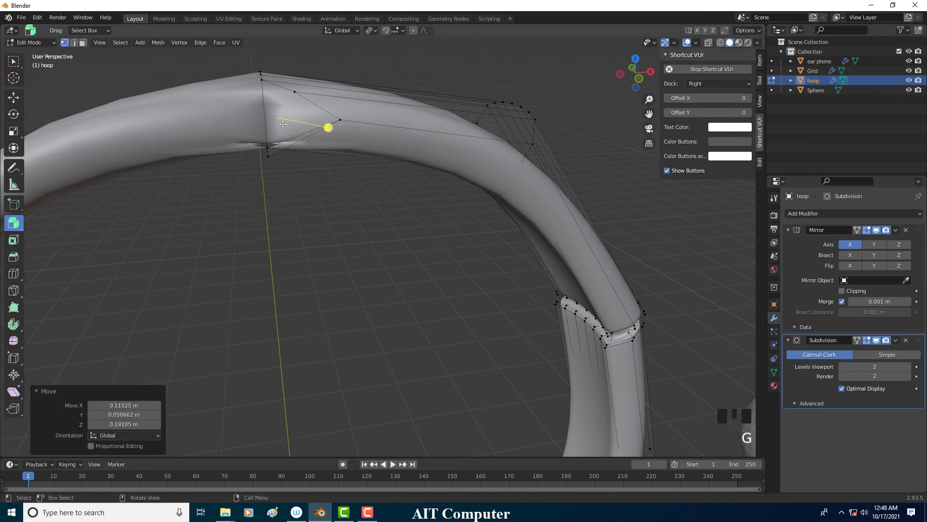
- Move the hoop's top edge loop and vertices, then undo the changes back to the original shape
{"action": "left_click_drag", "start_coordinate": [284, 136], "coordinate": [251, 289]}
{"action": "left_click", "coordinate": [252, 288]}
{"action": "key", "text": "g"}
{"action": "left_click_drag", "start_coordinate": [289, 272], "coordinate": [336, 284]}
{"action": "key", "text": "ctrl+z"}
{"action": "key", "text": "ctrl+z"}
{"action": "key", "text": "ctrl+z"}
{"action": "key", "text": "ctrl+z"}
{"action": "key", "text": "ctrl+z"}
{"action": "key", "text": "ctrl+z"}
{"action": "key", "text": "ctrl+z"}
- Select an edge loop at the hoop band's bend and drag it to reshape the joint's inner curve
{"action": "left_click_drag", "start_coordinate": [293, 252], "coordinate": [295, 253]}
{"action": "middle_click", "coordinate": [308, 242]}
{"action": "left_click", "coordinate": [277, 203]}
{"action": "left_click_drag", "start_coordinate": [286, 204], "coordinate": [345, 195]}
{"action": "scroll", "scroll_direction": "up", "scroll_amount": 3}
{"action": "left_click_drag", "start_coordinate": [346, 201], "coordinate": [333, 212]}
{"action": "left_click", "coordinate": [334, 211]}
{"action": "left_click", "coordinate": [345, 210]}
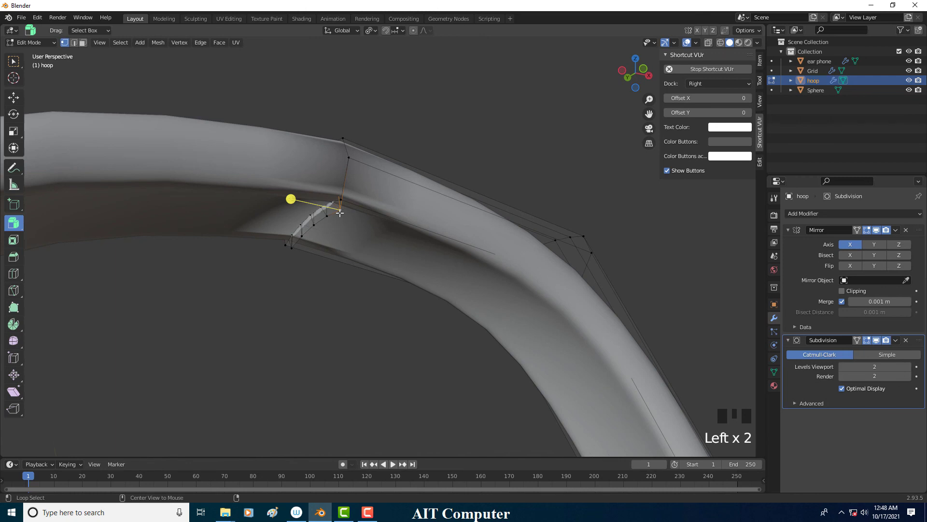
{"action": "key", "text": "g"}
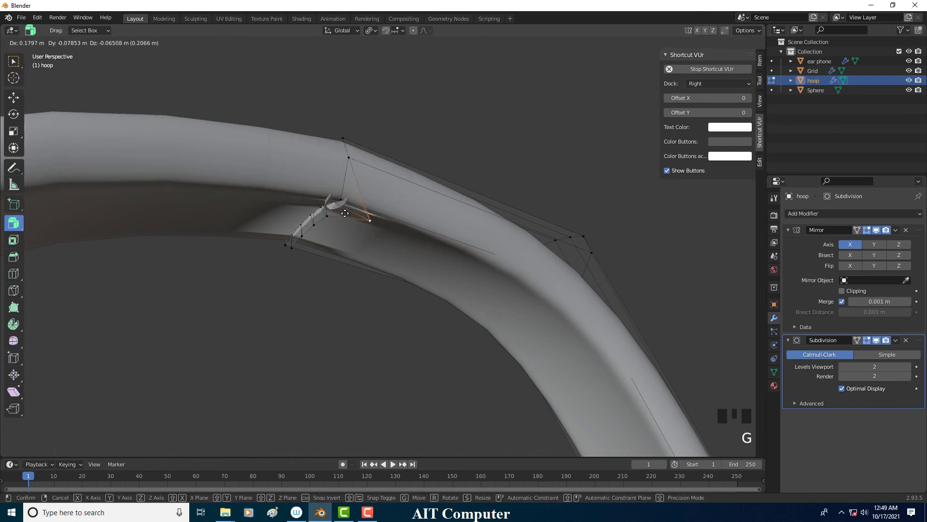
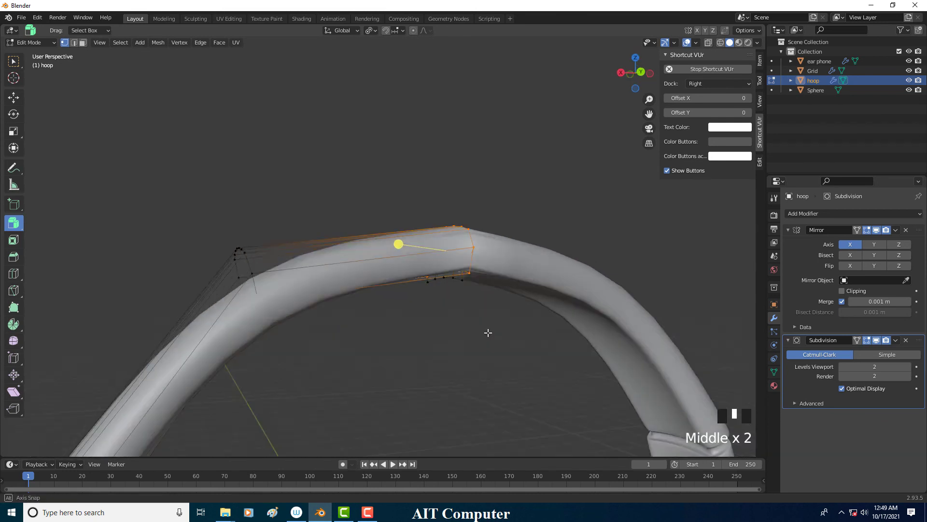
- Grow the selection across the hoop's top arch and delete those vertices, leaving two side arms
{"action": "key", "text": "KP_Add"}
{"action": "scroll", "scroll_direction": "down", "scroll_amount": 3}
{"action": "left_click_drag", "start_coordinate": [399, 334], "coordinate": [499, 329]}
{"action": "key", "text": "Delete"}
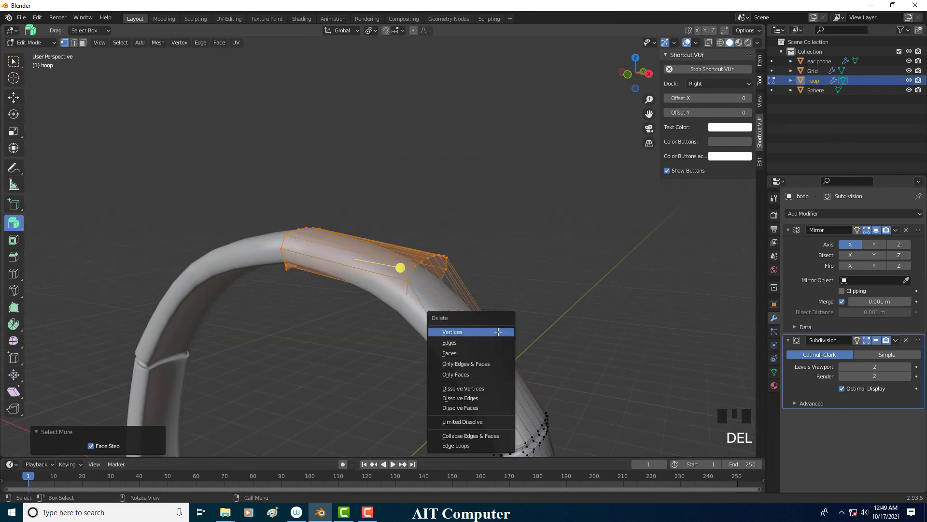
{"action": "middle_click", "coordinate": [460, 319]}
{"action": "scroll", "scroll_direction": "down", "scroll_amount": 3}
{"action": "key", "text": "ctrl+z"}
{"action": "key", "text": "Delete"}
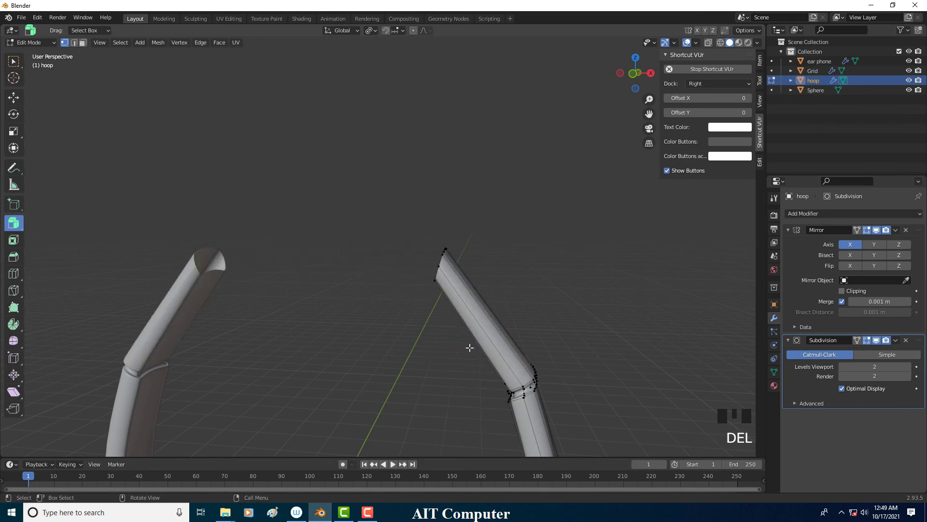
- Switch to Front Orthographic view and begin selecting the tip of one arm
{"action": "left_click_drag", "start_coordinate": [495, 337], "coordinate": [488, 328]}
{"action": "middle_click", "coordinate": [475, 325]}
{"action": "middle_click", "coordinate": [540, 343]}
{"action": "left_click", "coordinate": [429, 258]}
{"action": "key", "text": "alt+z"}
{"action": "left_click", "coordinate": [348, 187]}
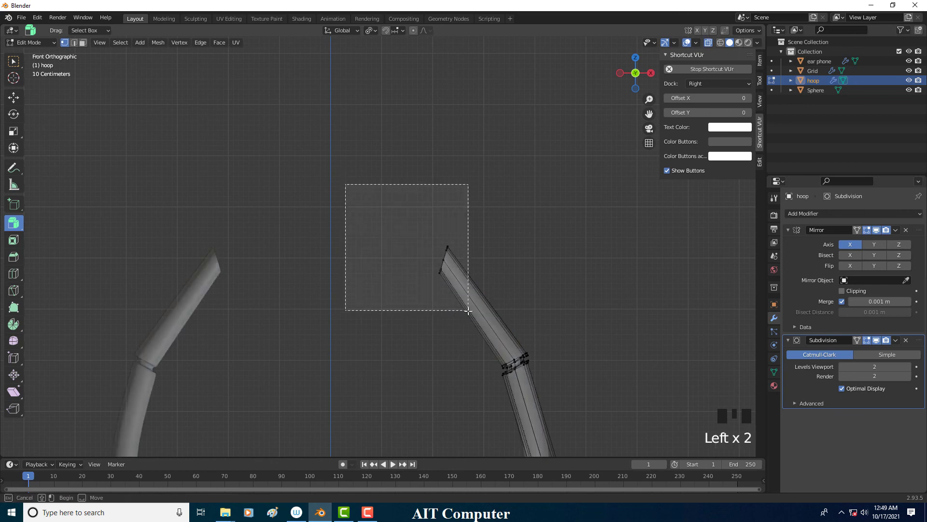
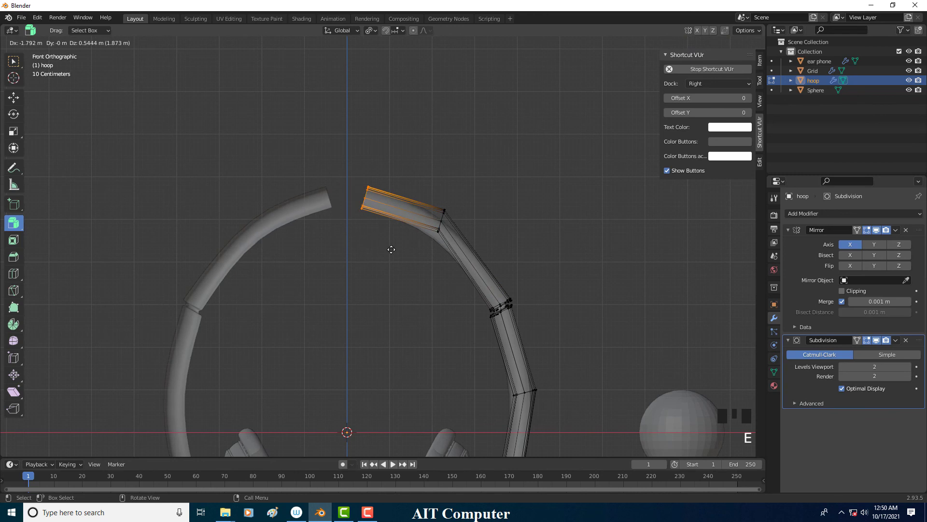
- Enable Mirror clipping and extrude the hoop arm's end back to the centre line
{"action": "left_click", "coordinate": [853, 295]}
{"action": "key", "text": "g"}
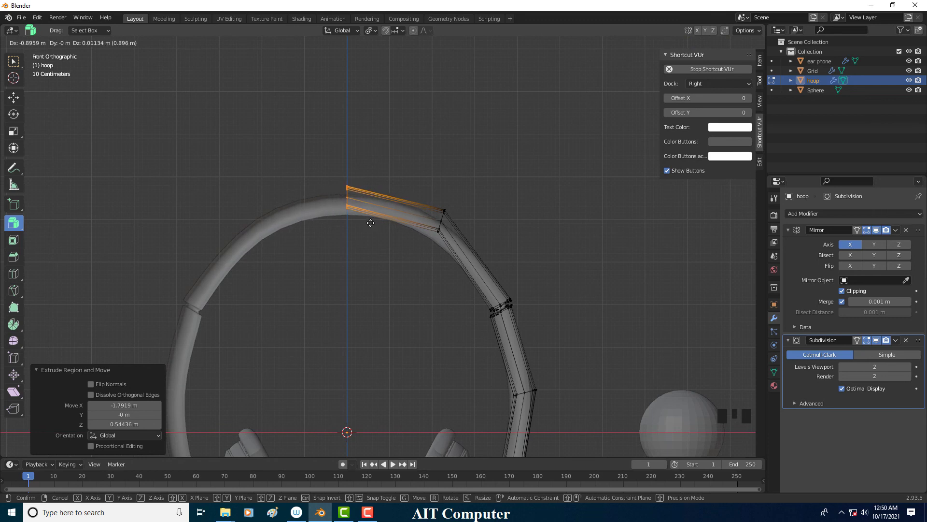
{"action": "left_click_drag", "start_coordinate": [45, 59], "coordinate": [269, 189]}
{"action": "scroll", "scroll_direction": "down", "scroll_amount": 3}
{"action": "left_click_drag", "start_coordinate": [386, 307], "coordinate": [422, 284]}
{"action": "left_click_drag", "start_coordinate": [358, 262], "coordinate": [402, 290]}
{"action": "left_click", "coordinate": [402, 291]}
- Leave Edit Mode and inspect the closed segmented ring from around the headphone
{"action": "middle_click", "coordinate": [431, 291]}
{"action": "key", "text": "Tab"}
{"action": "left_click_drag", "start_coordinate": [461, 281], "coordinate": [406, 287]}
{"action": "left_click", "coordinate": [406, 288]}
{"action": "key", "text": "alt+z"}
{"action": "left_click_drag", "start_coordinate": [431, 289], "coordinate": [870, 344]}
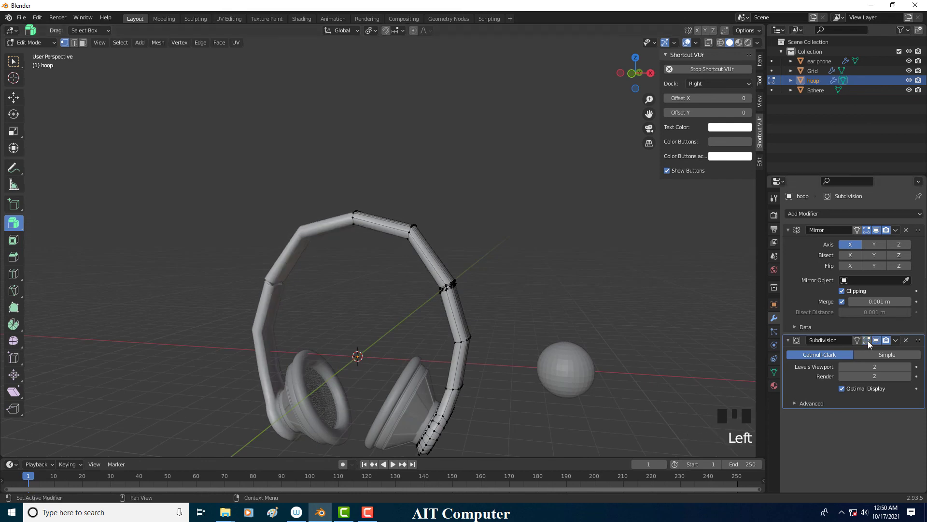
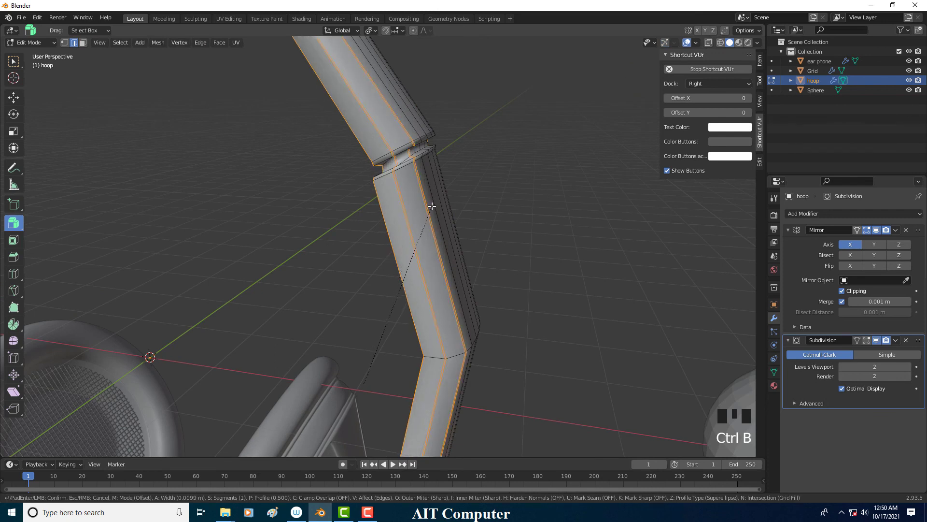
- Bevel the hoop band's segment edges to the chosen width, smoothing the band
{"action": "left_click_drag", "start_coordinate": [48, 54], "coordinate": [870, 344]}
{"action": "scroll", "scroll_direction": "down", "scroll_amount": 3}
{"action": "left_click_drag", "start_coordinate": [424, 234], "coordinate": [445, 227]}
{"action": "left_click", "coordinate": [445, 227]}
{"action": "left_click", "coordinate": [392, 223]}
{"action": "left_click_drag", "start_coordinate": [448, 221], "coordinate": [458, 226]}
- Delete the stray sphere in Object Mode and bring up the Add menu for an empty
{"action": "scroll", "scroll_direction": "down", "scroll_amount": 3}
{"action": "left_click_drag", "start_coordinate": [421, 220], "coordinate": [487, 273]}
{"action": "left_click", "coordinate": [487, 273]}
{"action": "key", "text": "Delete"}
{"action": "left_click_drag", "start_coordinate": [373, 249], "coordinate": [398, 239]}
{"action": "left_click_drag", "start_coordinate": [416, 258], "coordinate": [417, 260]}
{"action": "left_click", "coordinate": [417, 259]}
{"action": "left_click_drag", "start_coordinate": [388, 226], "coordinate": [451, 270]}
{"action": "key", "text": "shift+a"}
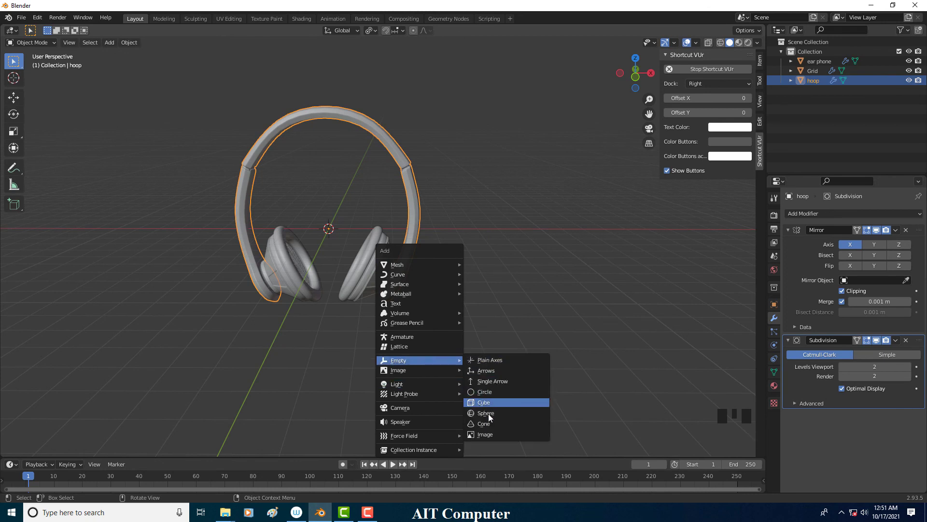
- Add a sphere empty at the origin and parent the earphones, grid and hoop to it
{"action": "middle_click", "coordinate": [397, 323]}
{"action": "middle_click", "coordinate": [401, 317]}
{"action": "left_click", "coordinate": [347, 239]}
{"action": "key", "text": "a"}
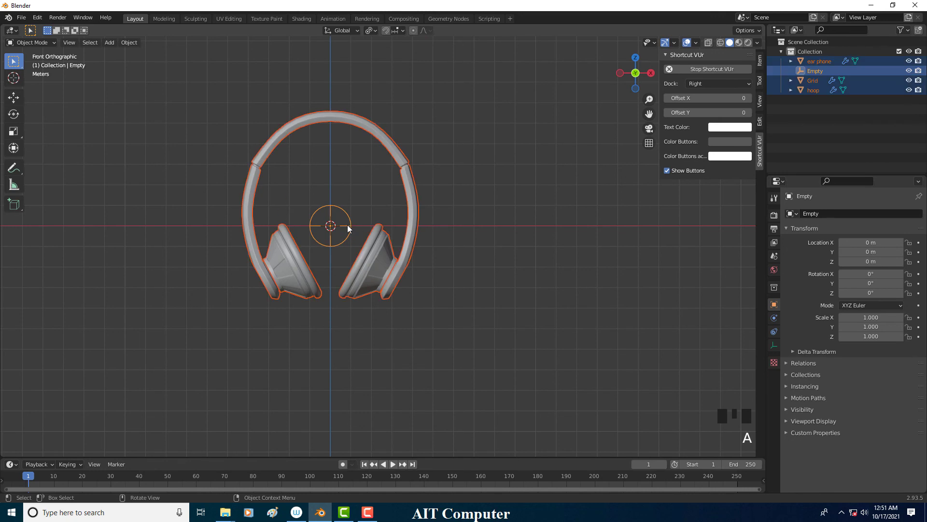
{"action": "key", "text": "ctrl+p"}
{"action": "left_click", "coordinate": [352, 221]}
{"action": "key", "text": "g"}
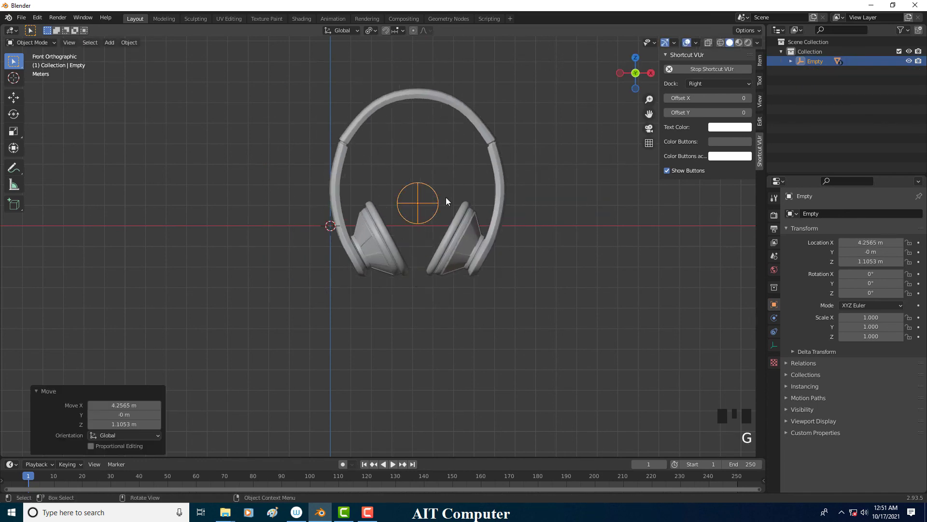
- Test-move the empty, undo it back to the origin, and view the headphones in perspective
{"action": "key", "text": "ctrl+z"}
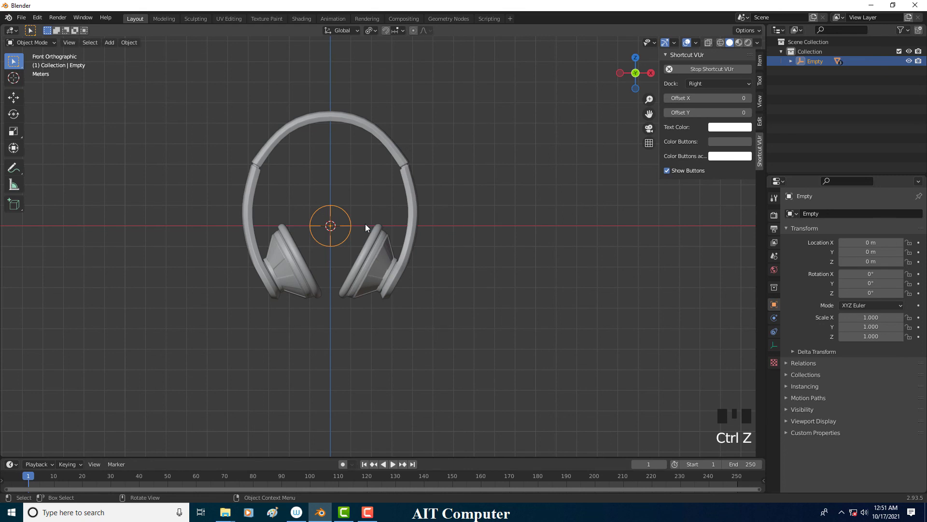
{"action": "key", "text": "g"}
{"action": "key", "text": "ctrl+z"}
{"action": "left_click_drag", "start_coordinate": [407, 210], "coordinate": [401, 225]}
{"action": "scroll", "scroll_direction": "up", "scroll_amount": 3}
{"action": "scroll", "scroll_direction": "down", "scroll_amount": 3}
{"action": "left_click_drag", "start_coordinate": [410, 227], "coordinate": [411, 227]}
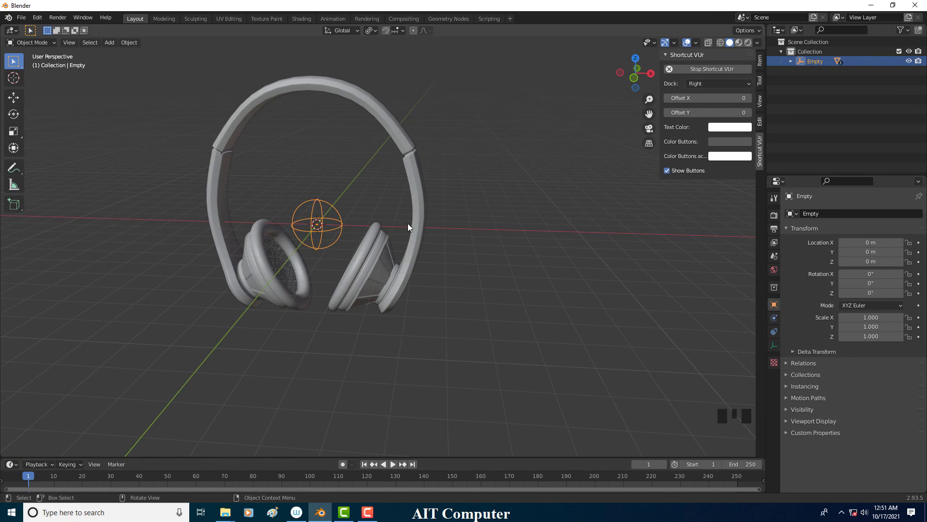